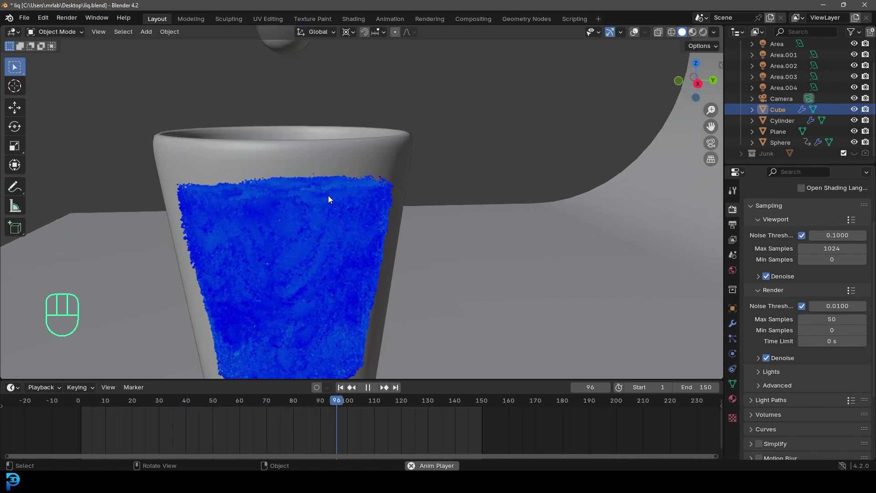
# Scrub the finished pour back to frame 65, preview it in Rendered shading, then return to Solid
pyautogui.press('space')
pyautogui.moveTo(334, 219); pyautogui.dragTo(388, 323)
pyautogui.moveTo(360, 406); pyautogui.dragTo(310, 407)
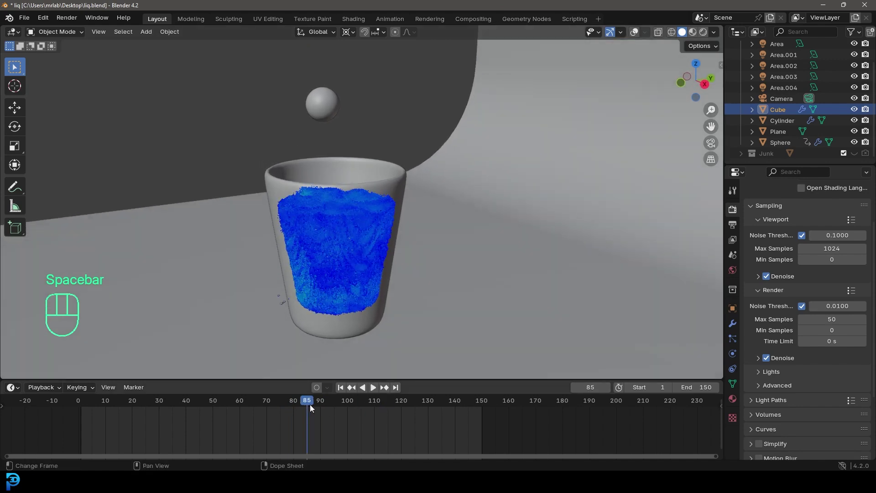
pyautogui.moveTo(287, 402); pyautogui.dragTo(448, 206)
pyautogui.press('z')
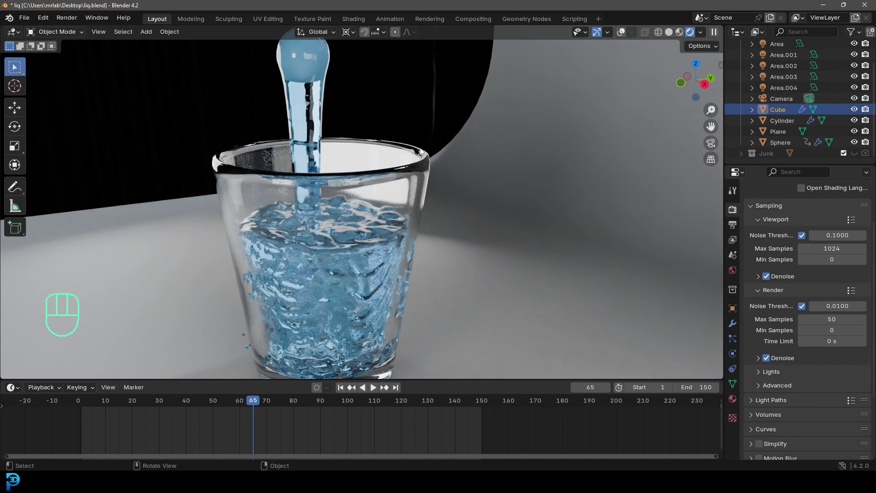
pyautogui.press('z')
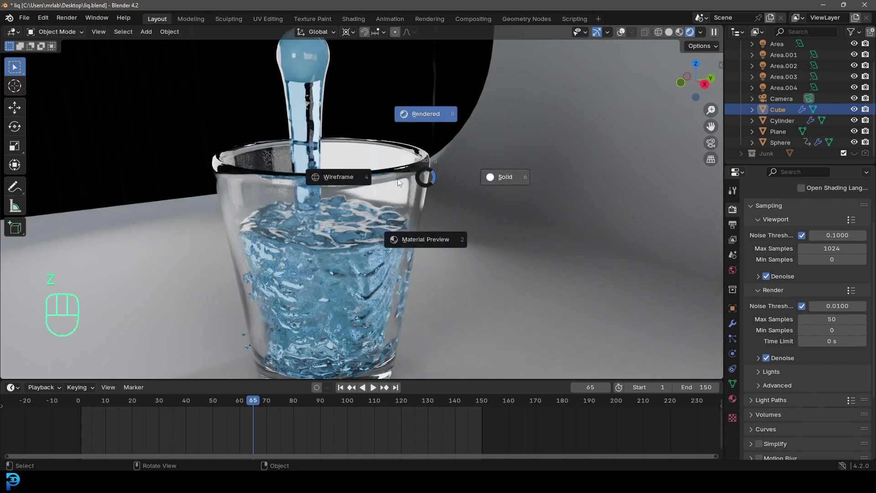
pyautogui.click(320, 77)
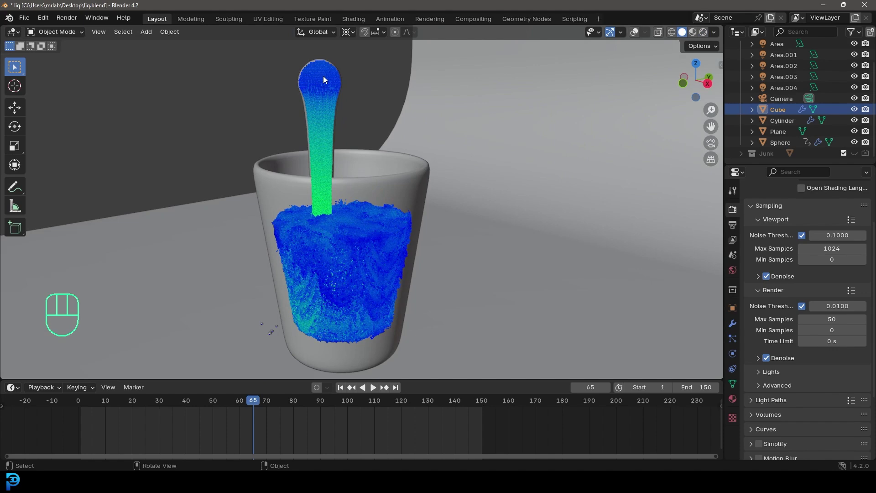
# Play the pouring animation, pause around frame 50 and orbit to look down into the cup
pyautogui.moveTo(238, 407); pyautogui.dragTo(340, 419)
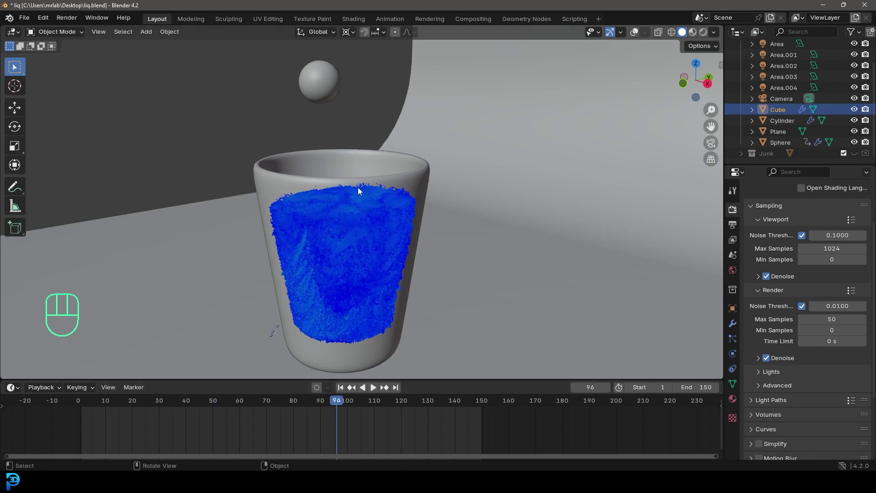
pyautogui.press('shift+Left')
pyautogui.press('space')
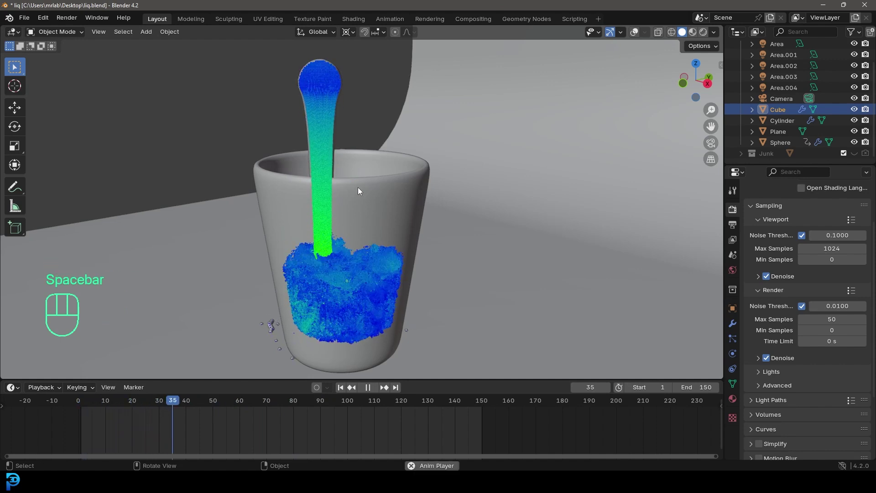
pyautogui.press('space')
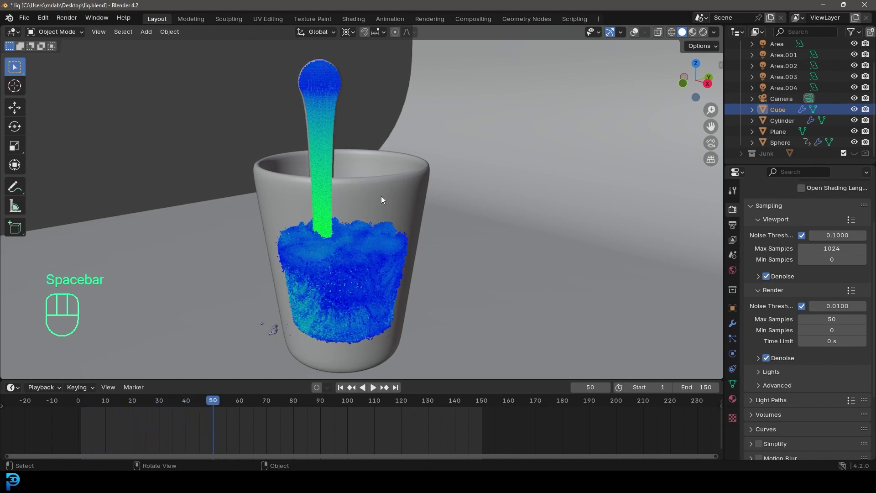
pyautogui.moveTo(370, 214); pyautogui.dragTo(337, 255)
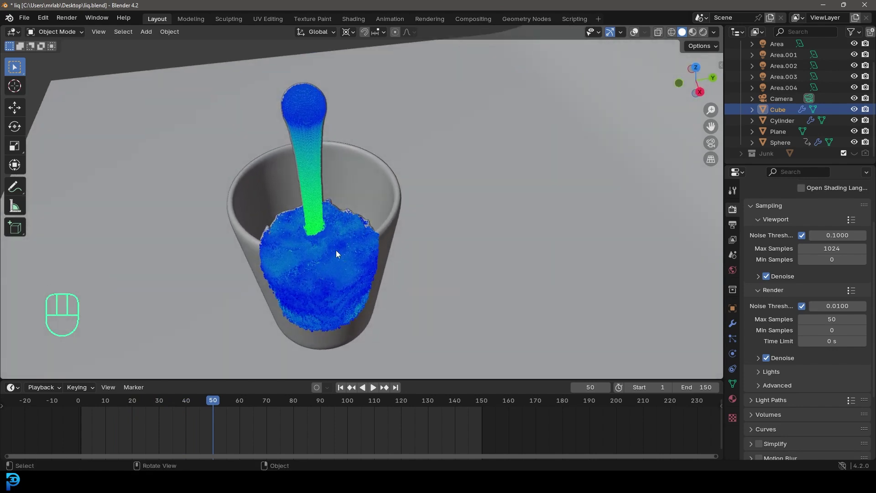
pyautogui.moveTo(323, 243); pyautogui.dragTo(452, 192)
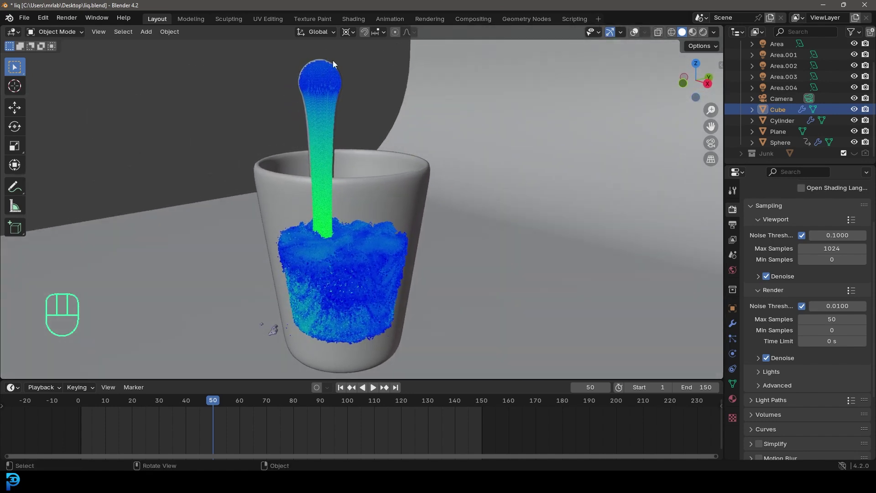
pyautogui.moveTo(396, 153); pyautogui.dragTo(371, 151)
# Play the pour once more, then start a fresh project with the General default scene
pyautogui.press('shift+Left')
pyautogui.press('space')
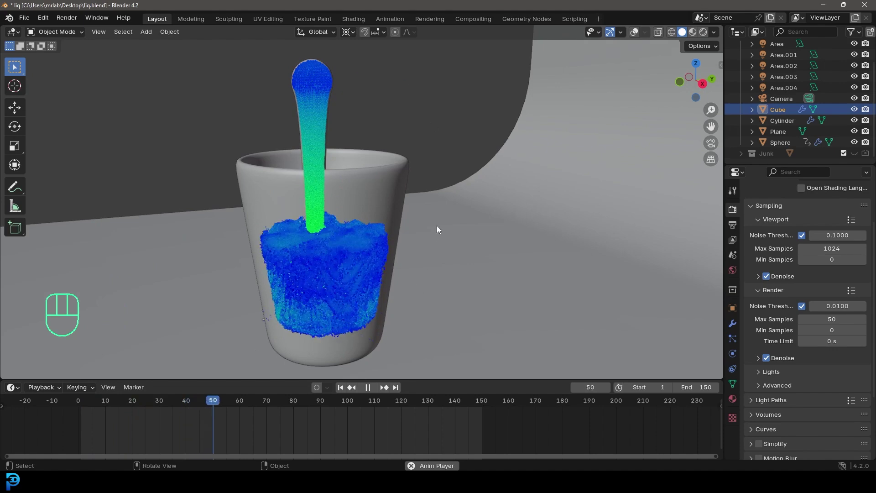
pyautogui.press('space')
pyautogui.click(530, 48)
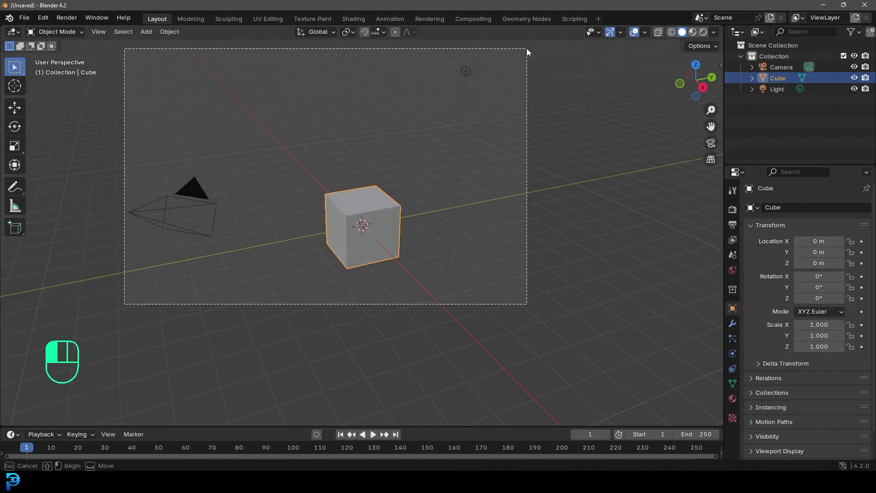
# Delete the default cube, camera and light, add a cylinder and enter Edit Mode on it
pyautogui.moveTo(511, 81); pyautogui.dragTo(527, 99)
pyautogui.press('Delete')
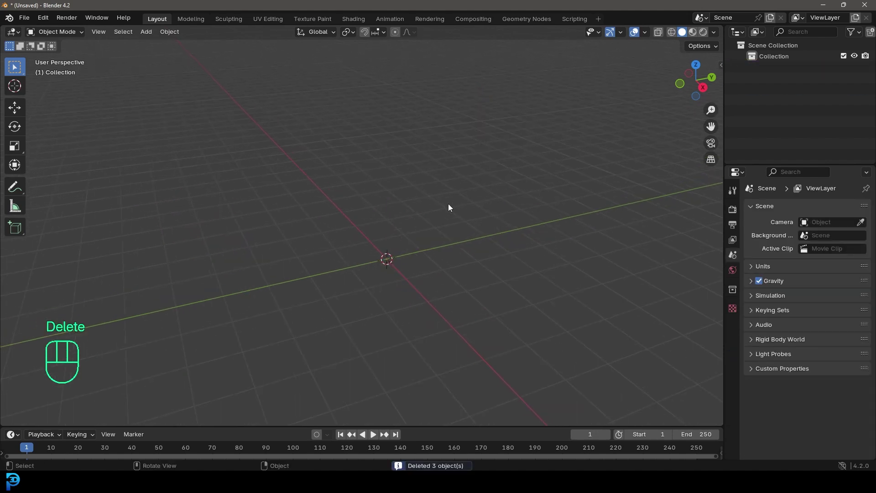
pyautogui.press('shift+a')
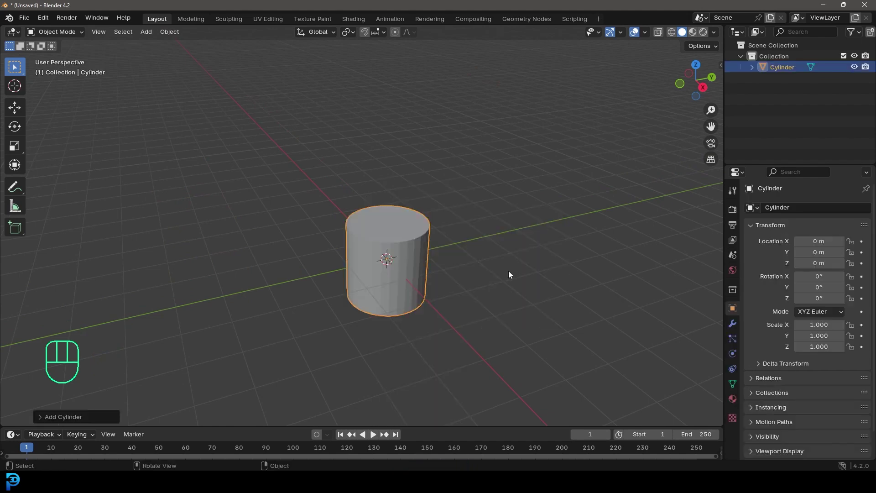
pyautogui.moveTo(381, 270); pyautogui.dragTo(410, 244)
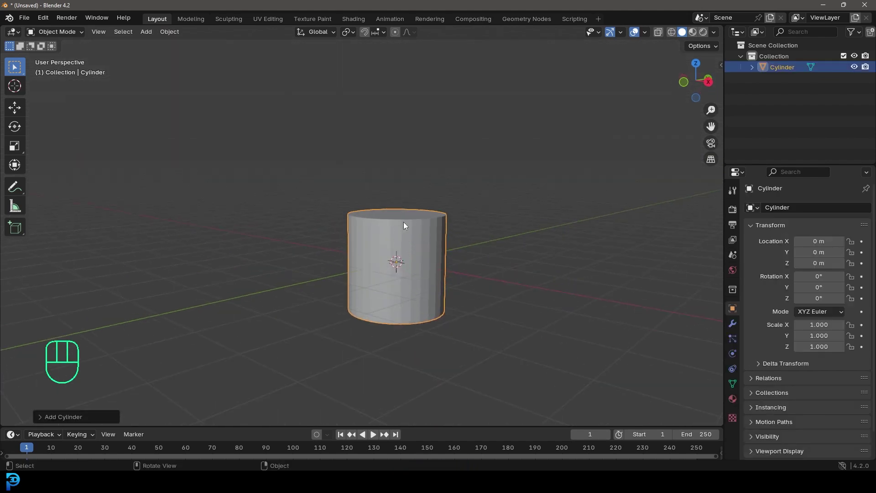
pyautogui.press('Tab')
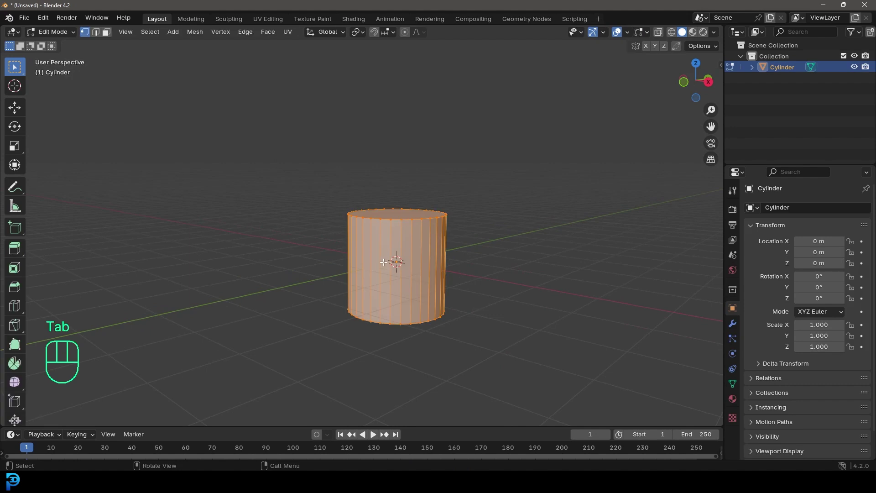
# From front view lift the cylinder onto the ground, then bring up delete options for its top face
pyautogui.press('KP_1')
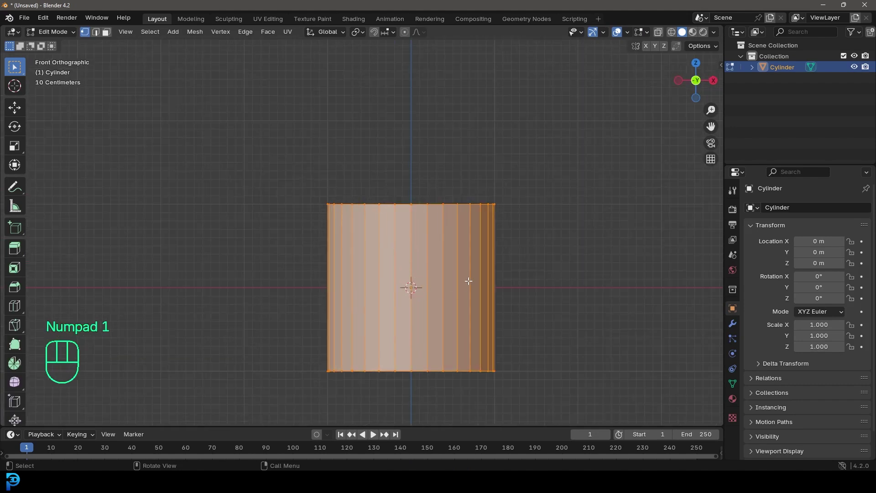
pyautogui.press('g')
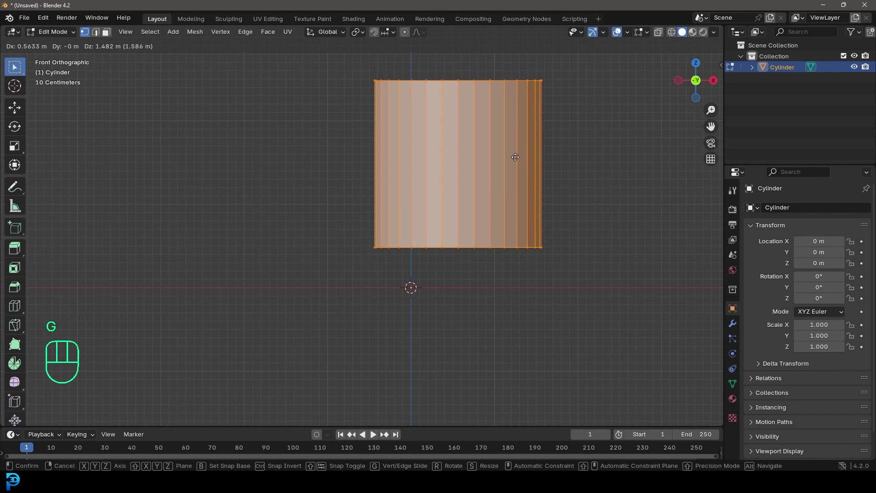
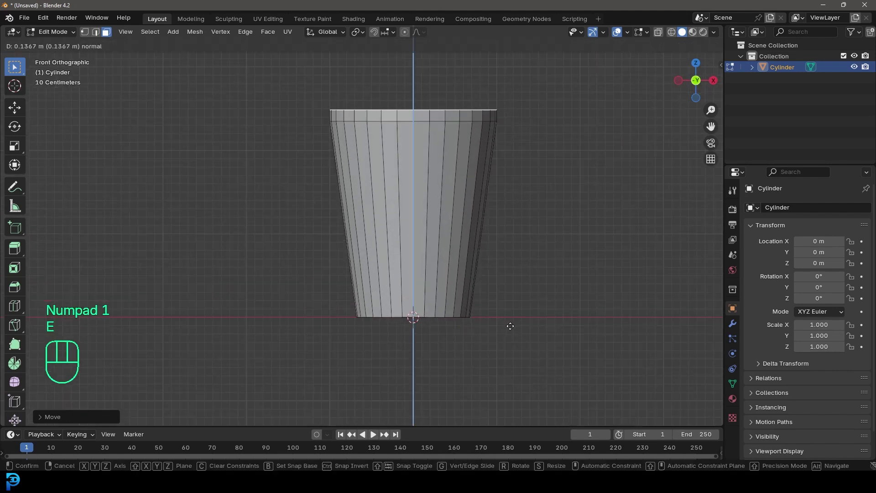
pyautogui.moveTo(507, 225); pyautogui.dragTo(481, 257)
pyautogui.press('x')
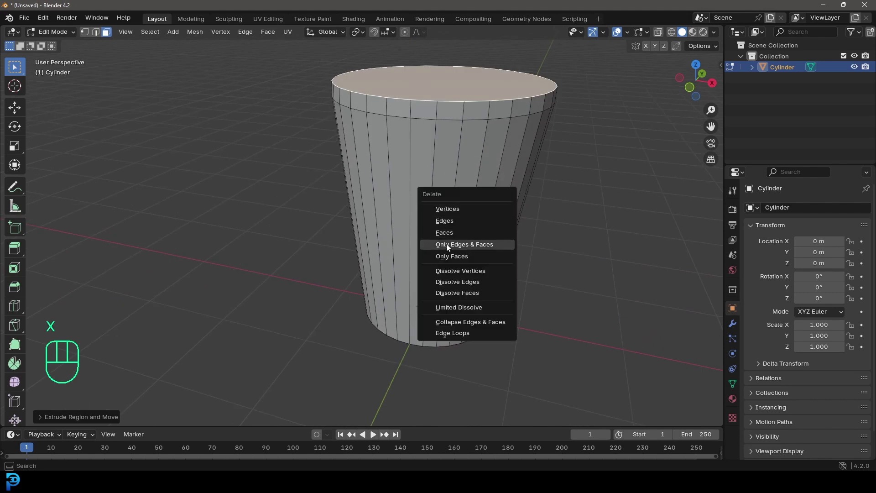
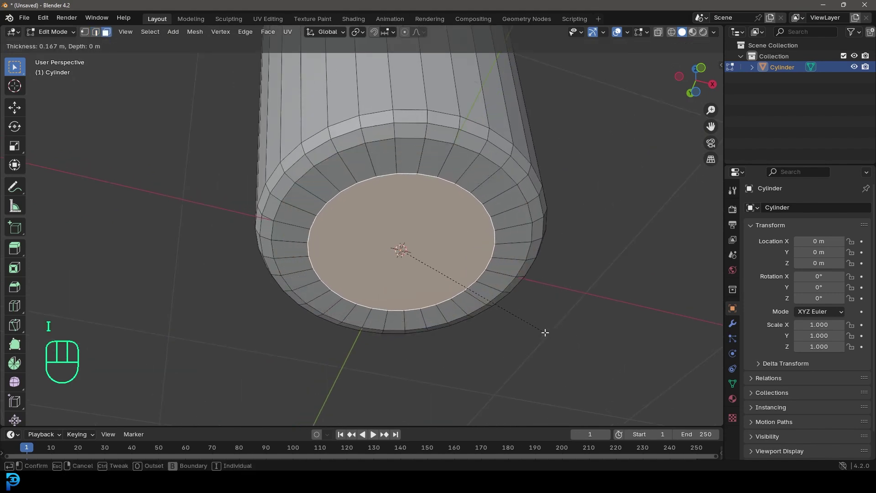
# Raise the cup's inset base face upward along Z
pyautogui.press('g')
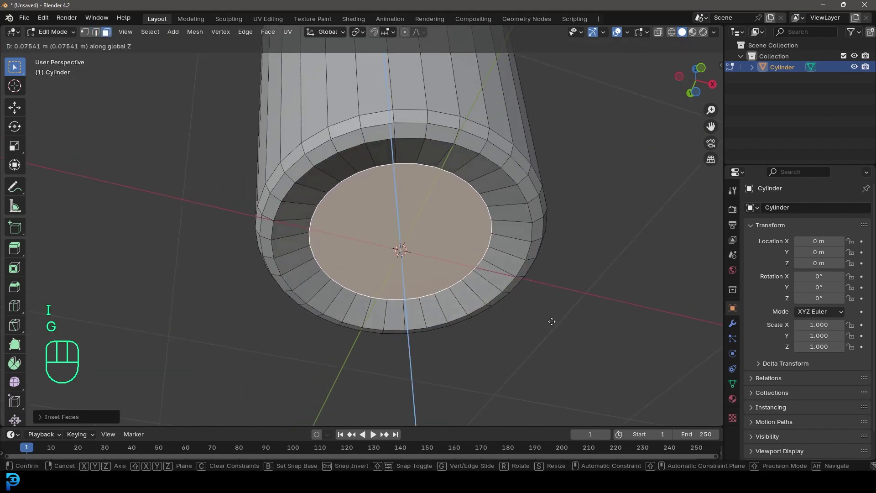
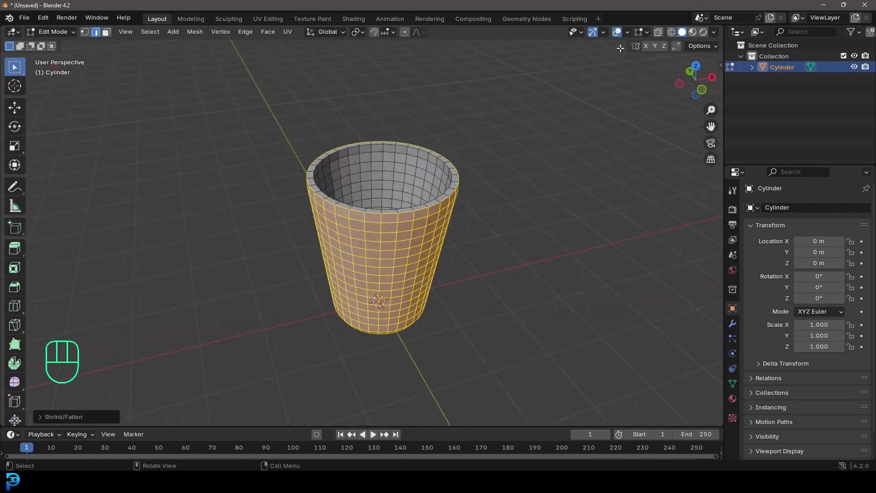
# Recalculate the cup's face normals to point outside via the Alt+N normals menu
pyautogui.moveTo(632, 35); pyautogui.dragTo(644, 37)
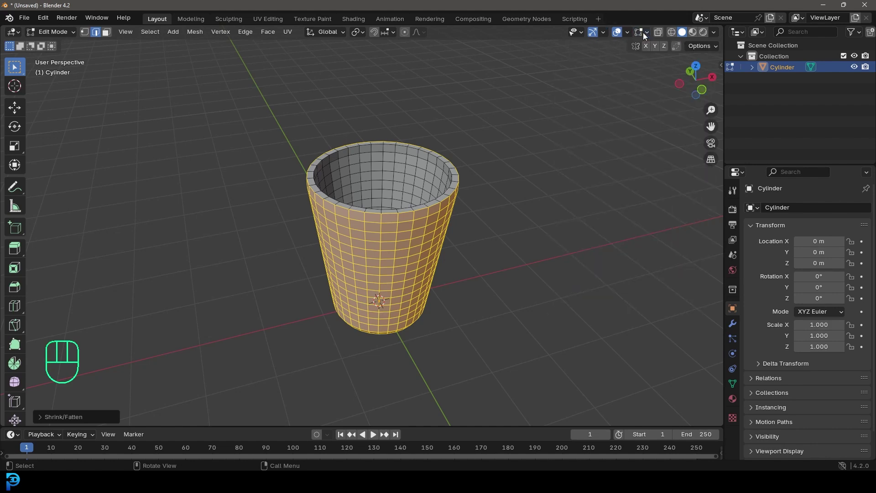
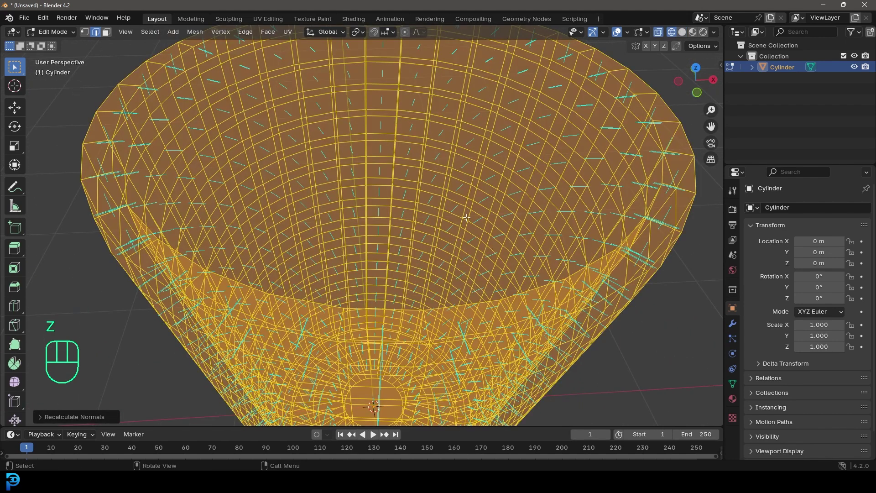
pyautogui.press('alt+n')
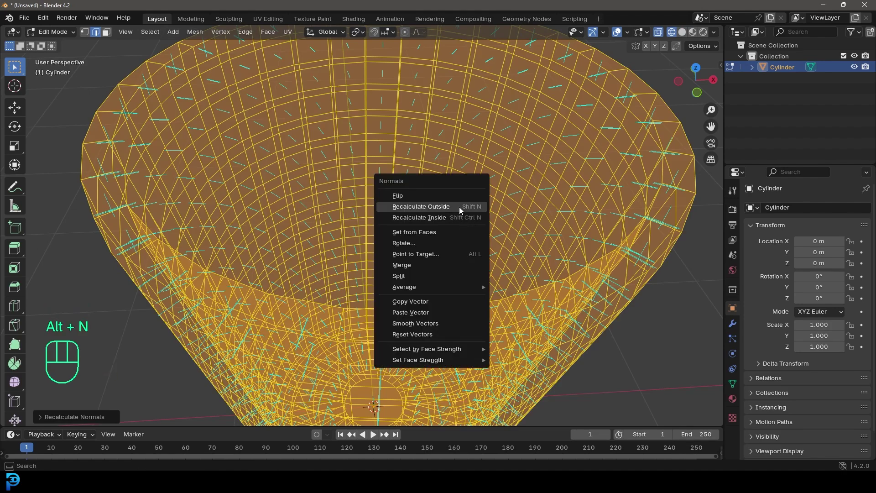
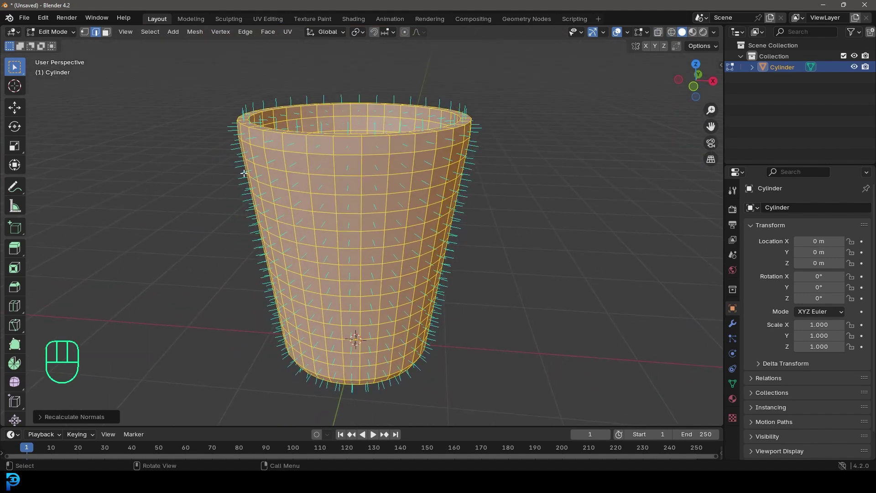
pyautogui.moveTo(105, 36); pyautogui.dragTo(446, 186)
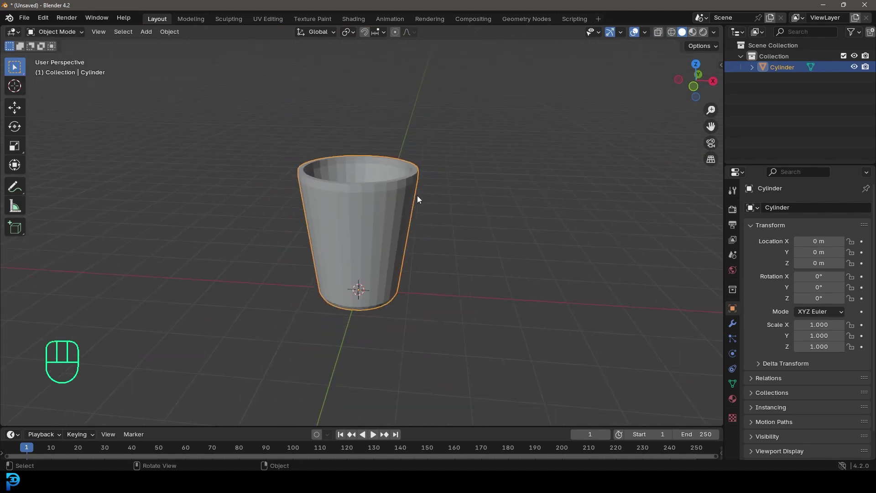
# Inspect the cup from several angles and adjust viewport settings before editing its floor
pyautogui.middleClick(397, 212)
pyautogui.moveTo(429, 142); pyautogui.dragTo(381, 141)
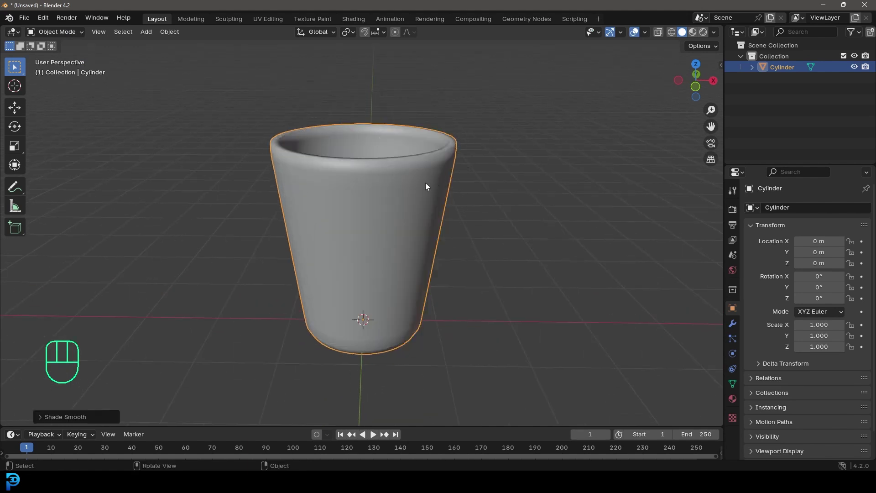
pyautogui.middleClick(423, 196)
pyautogui.click(736, 325)
pyautogui.moveTo(810, 213); pyautogui.dragTo(655, 231)
pyautogui.moveTo(490, 210); pyautogui.dragTo(486, 170)
pyautogui.press('KP_1')
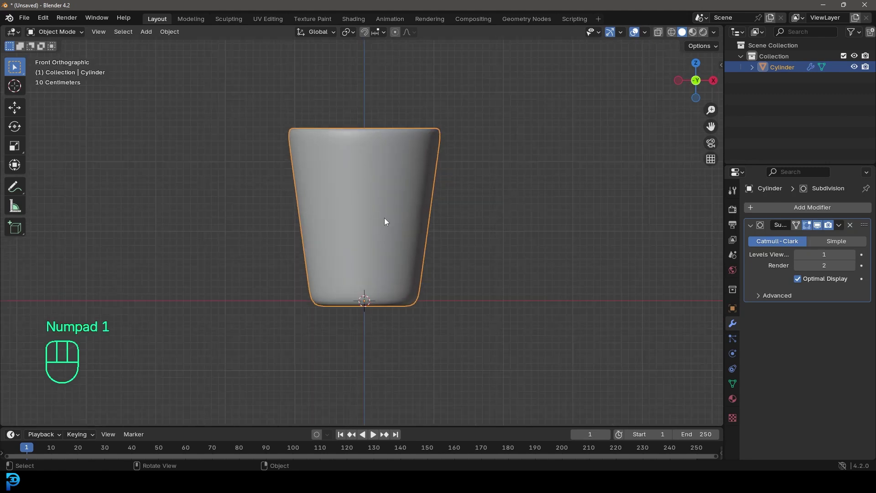
# In Edit Mode, lower the cup's inner floor faces with proportional falloff from front view
pyautogui.click(412, 144)
pyautogui.press('Tab')
pyautogui.press('z')
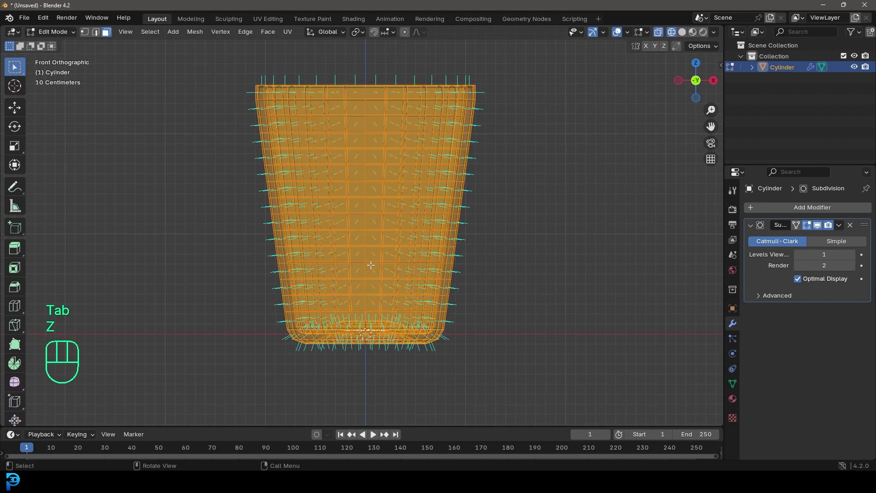
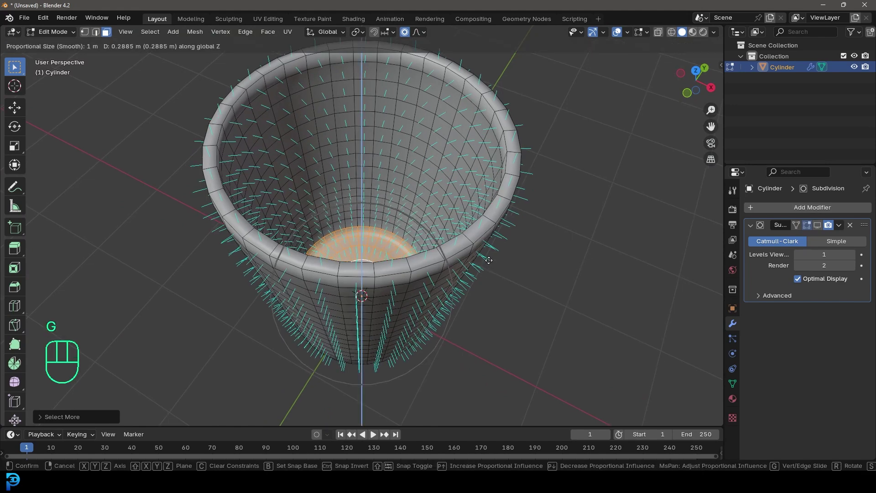
pyautogui.press('KP_1')
pyautogui.press('z')
pyautogui.press('g')
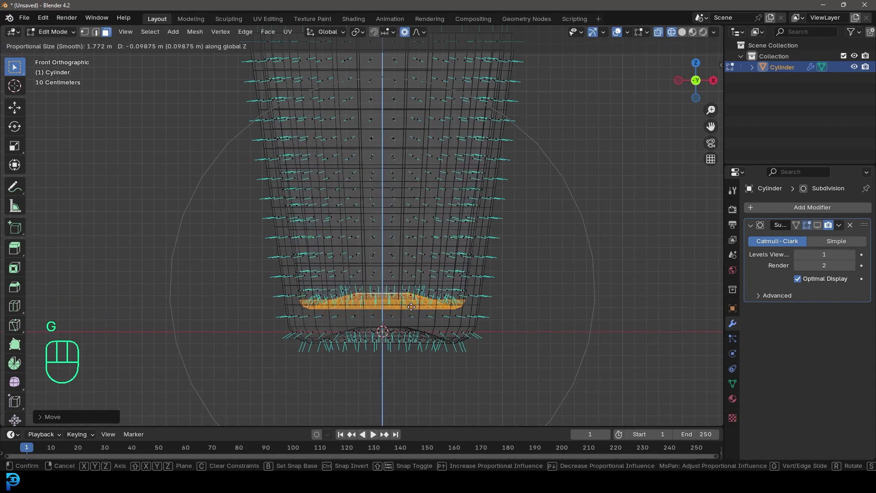
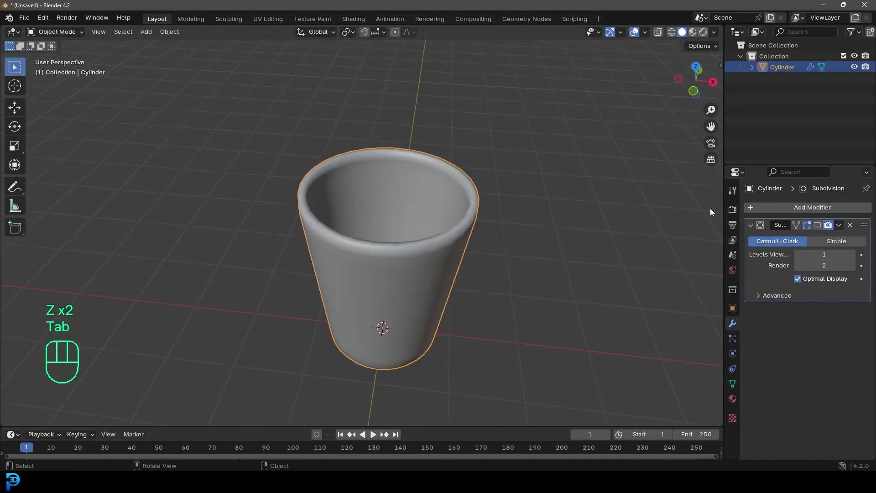
# Add a plane under the cup and scale it up into a large ground surface
pyautogui.moveTo(431, 243); pyautogui.dragTo(433, 251)
pyautogui.press('shift+a')
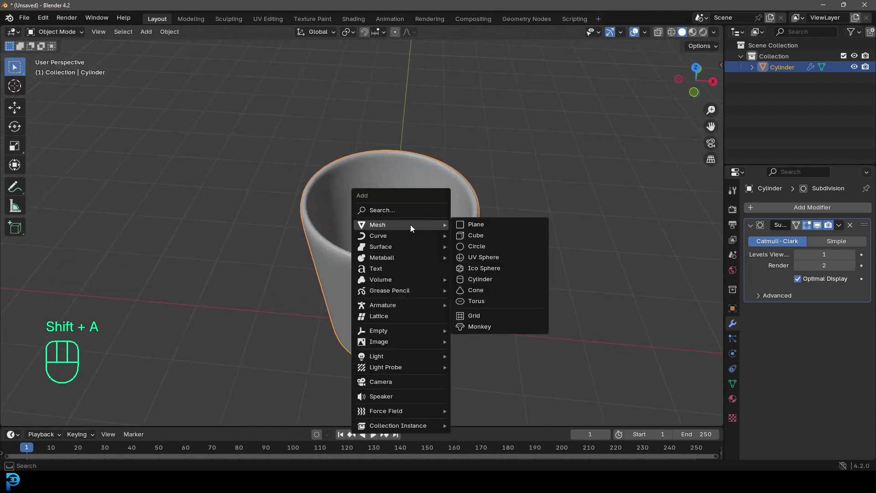
pyautogui.moveTo(371, 284); pyautogui.dragTo(381, 263)
pyautogui.press('s')
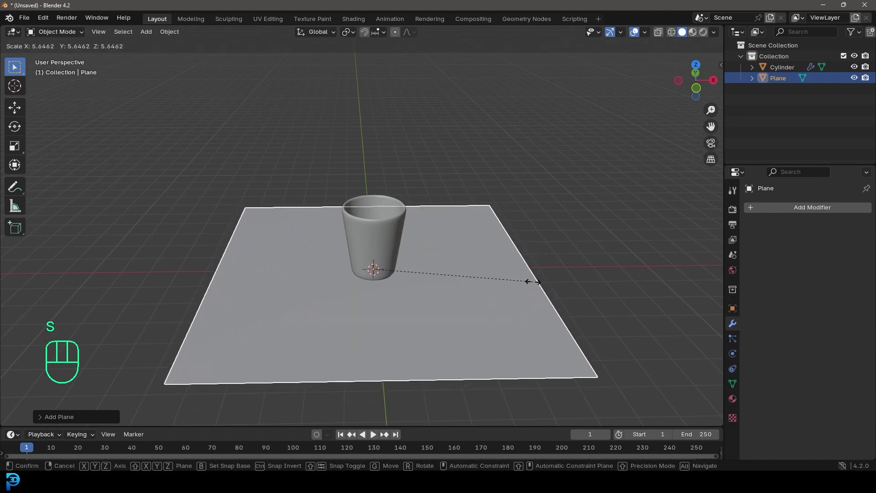
pyautogui.moveTo(455, 262); pyautogui.dragTo(434, 271)
# Add a UV sphere at the cup's base
pyautogui.middleClick(337, 260)
pyautogui.middleClick(348, 254)
pyautogui.press('shift+a')
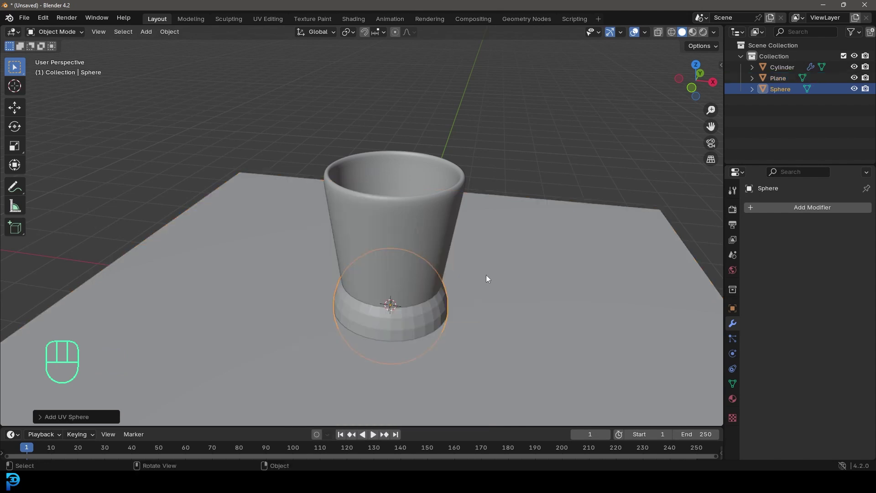
# Raise the sphere above the cup's rim and shrink it, aligning it in front view
pyautogui.press('g')
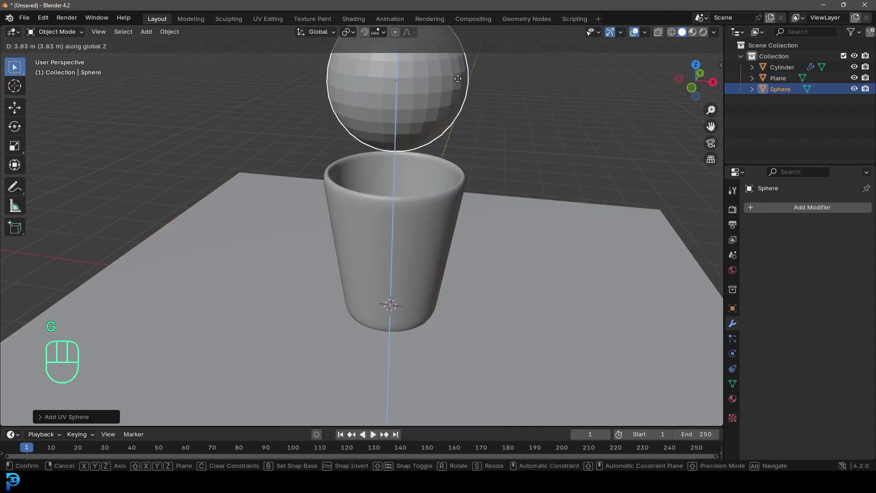
pyautogui.moveTo(452, 142); pyautogui.dragTo(503, 190)
pyautogui.press('s')
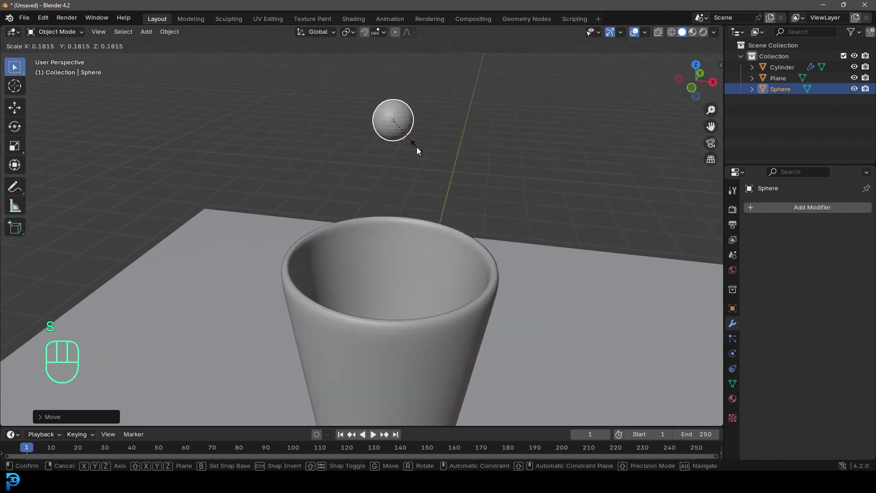
pyautogui.press('KP_1')
pyautogui.press('g')
pyautogui.press('s')
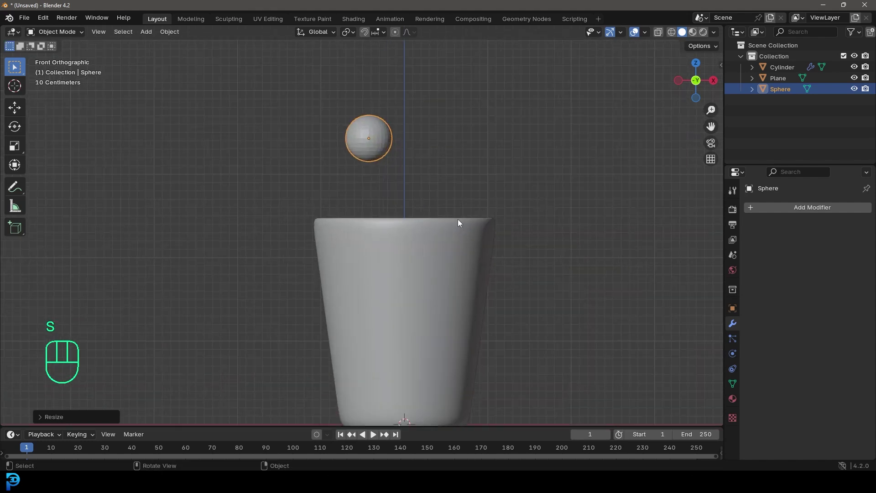
pyautogui.press('s')
pyautogui.middleClick(349, 118)
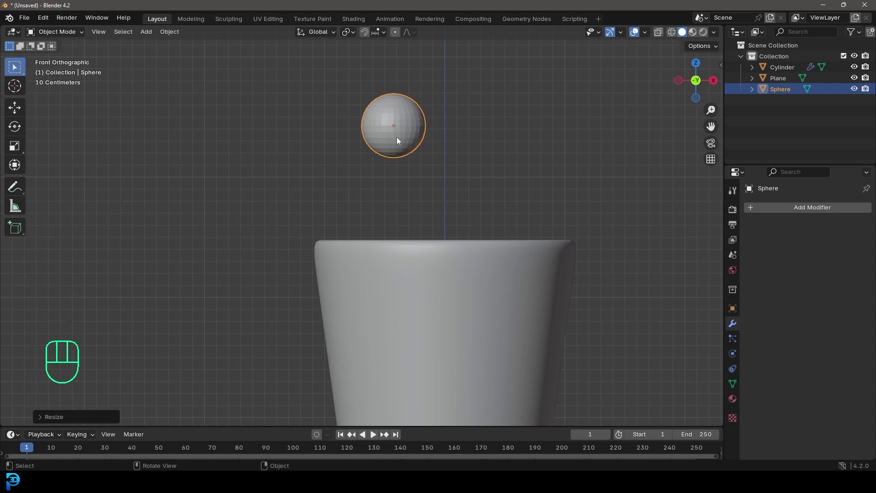
# Give the sphere smooth shading, then select the cup and inspect it from around
pyautogui.press('ctrl+a')
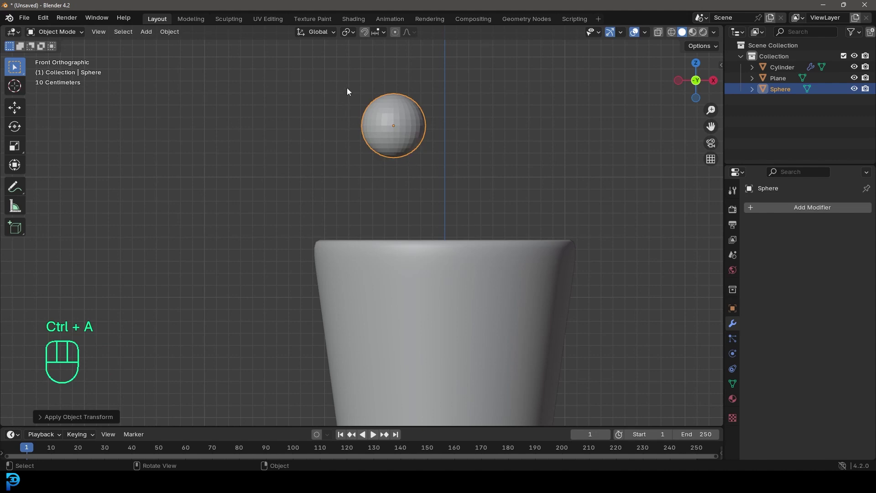
pyautogui.moveTo(396, 99); pyautogui.dragTo(320, 98)
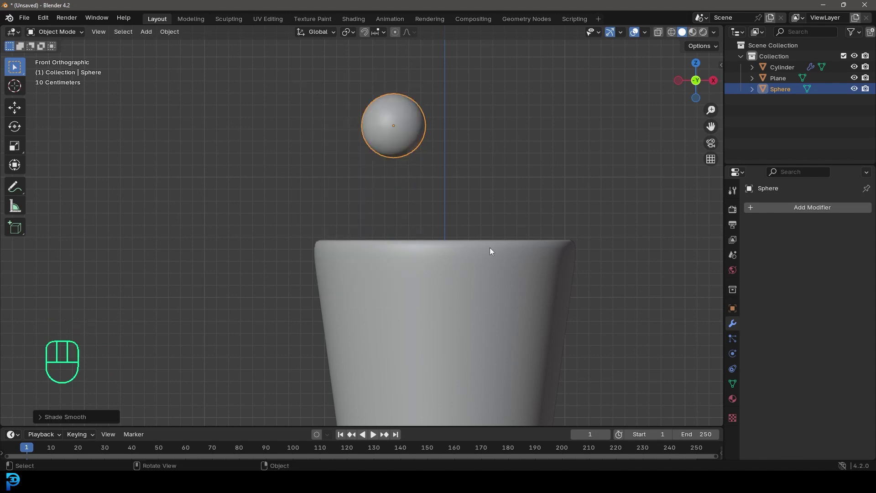
pyautogui.press('alt+a')
pyautogui.middleClick(440, 199)
pyautogui.click(432, 166)
pyautogui.moveTo(430, 173); pyautogui.dragTo(429, 180)
pyautogui.moveTo(445, 183); pyautogui.dragTo(422, 201)
pyautogui.middleClick(360, 180)
pyautogui.middleClick(401, 166)
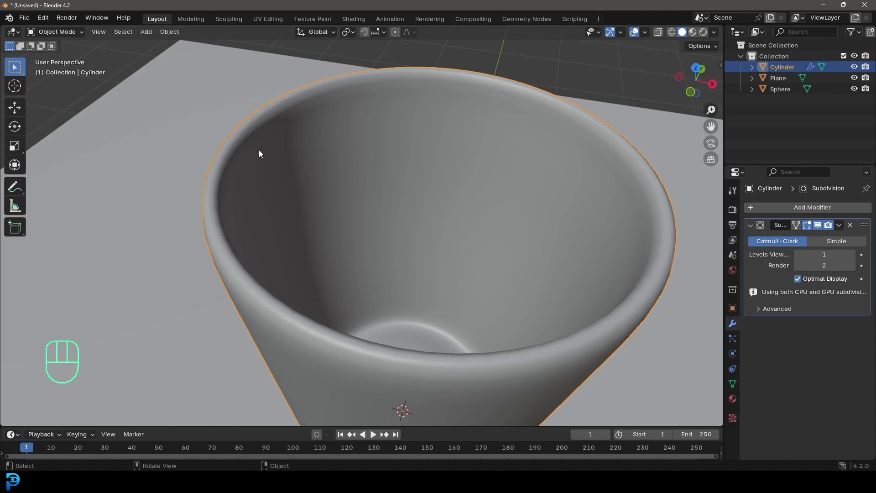
# In Edit Mode grow the selection with Ctrl+Numpad+ until it covers the cup's whole inner surface
pyautogui.moveTo(299, 283); pyautogui.dragTo(309, 267)
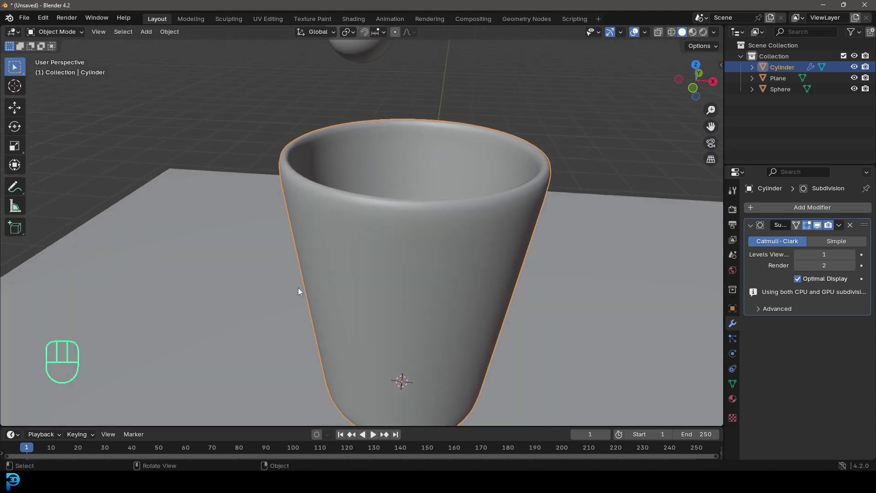
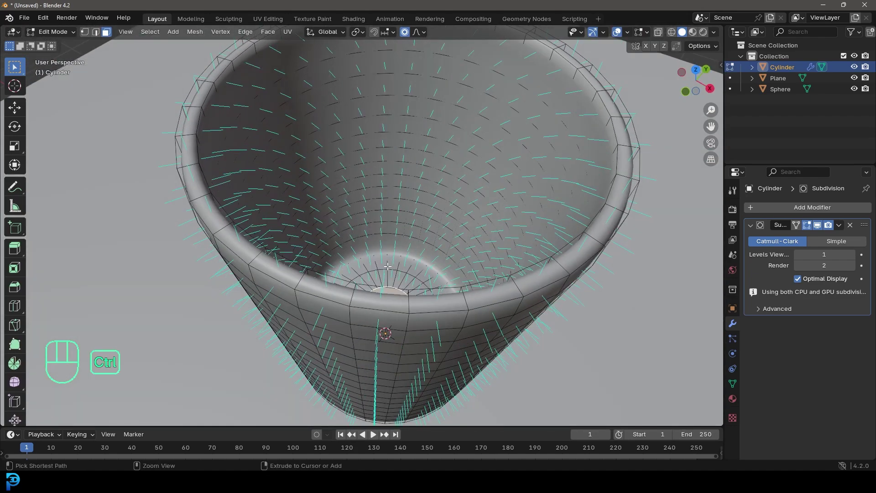
pyautogui.press('ctrl+KP_Add')
pyautogui.press('ctrl+KP_Add')
pyautogui.press('ctrl+KP_Add')
pyautogui.press('ctrl+KP_Add')
pyautogui.press('ctrl+KP_Add')
pyautogui.press('ctrl+KP_Add')
pyautogui.press('ctrl+KP_Add')
pyautogui.press('ctrl+KP_Add')
pyautogui.press('ctrl+KP_Add')
pyautogui.press('ctrl+KP_Add')
pyautogui.press('ctrl+KP_Add')
pyautogui.press('ctrl+KP_Add')
pyautogui.press('ctrl+KP_Add')
pyautogui.press('ctrl+KP_Add')
pyautogui.press('ctrl+KP_Add')
pyautogui.press('ctrl+KP_Add')
pyautogui.press('ctrl+KP_Add')
pyautogui.press('ctrl+KP_Add')
pyautogui.press('ctrl+KP_Add')
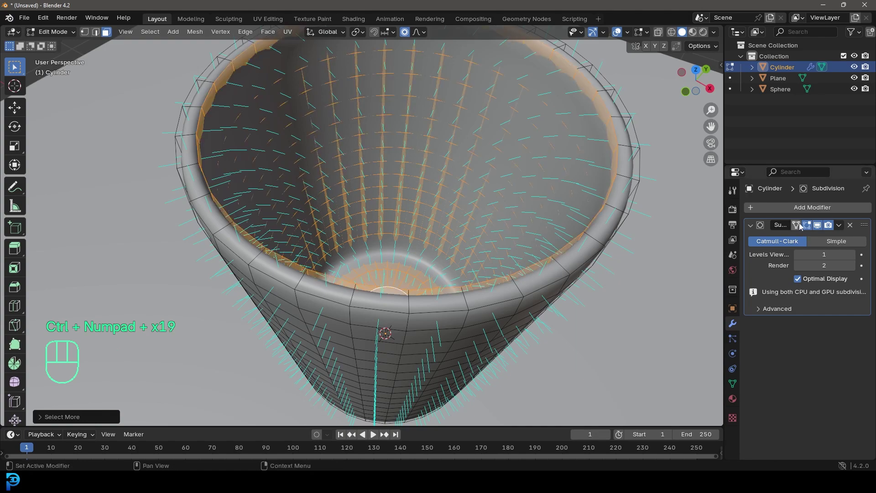
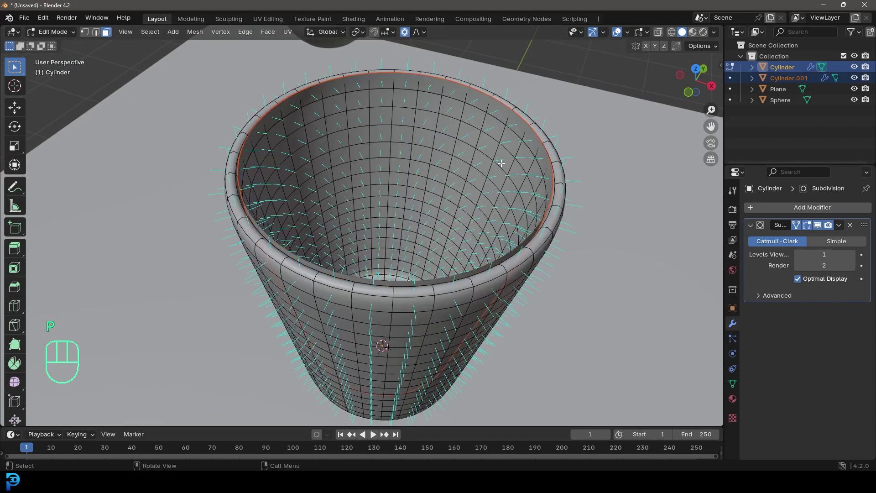
# Separate the inner faces into a new object Cylinder.001 and return to Object Mode
pyautogui.press('Tab')
pyautogui.moveTo(441, 183); pyautogui.dragTo(442, 160)
pyautogui.press('g')
pyautogui.middleClick(436, 123)
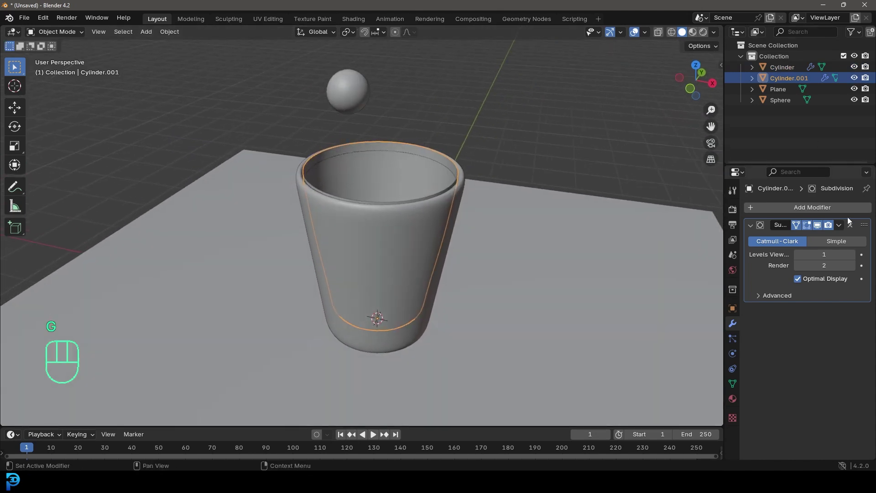
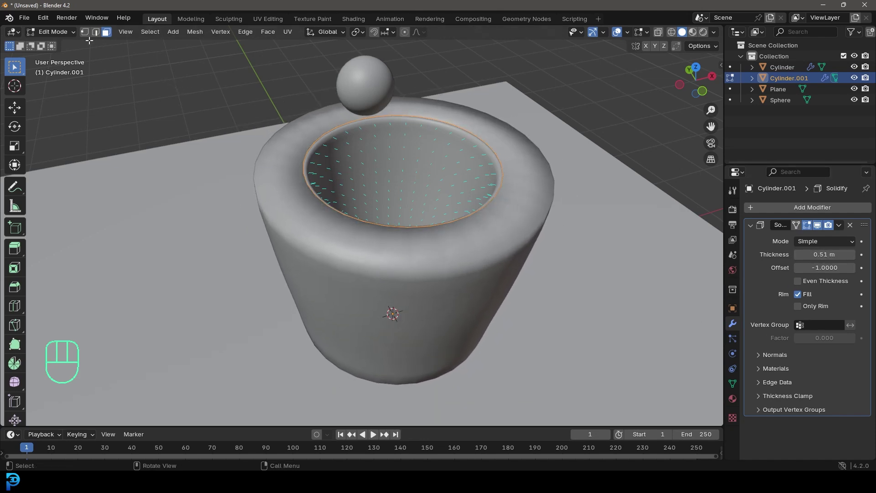
# Set Cylinder.001 to Display As Wire in Viewport Display and start renaming it in the outliner
pyautogui.moveTo(64, 35); pyautogui.dragTo(66, 47)
pyautogui.moveTo(582, 221); pyautogui.dragTo(578, 225)
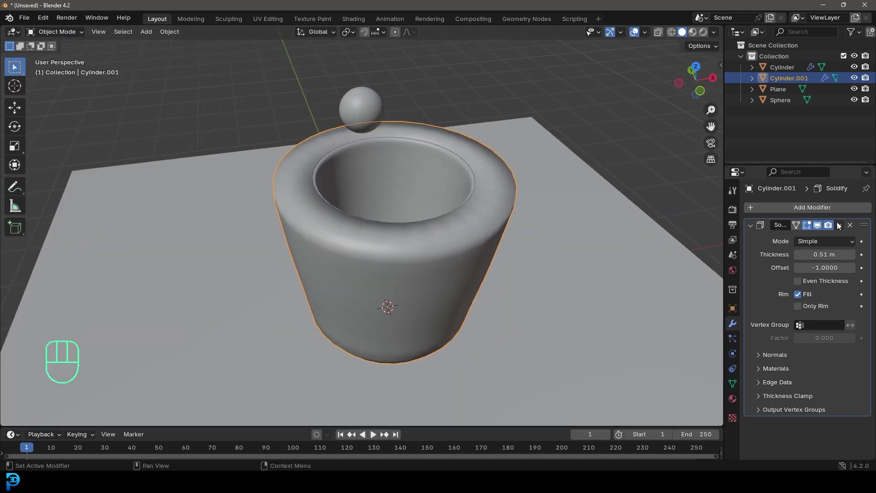
pyautogui.moveTo(841, 226); pyautogui.dragTo(813, 241)
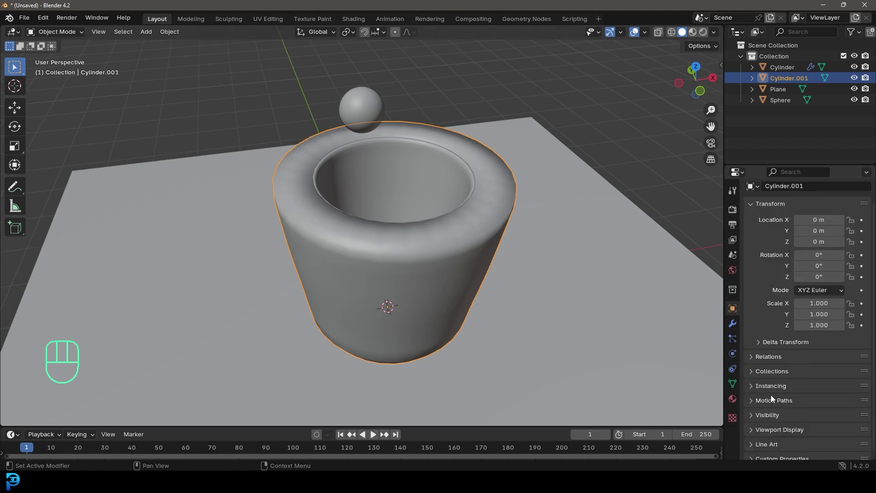
pyautogui.click(765, 418)
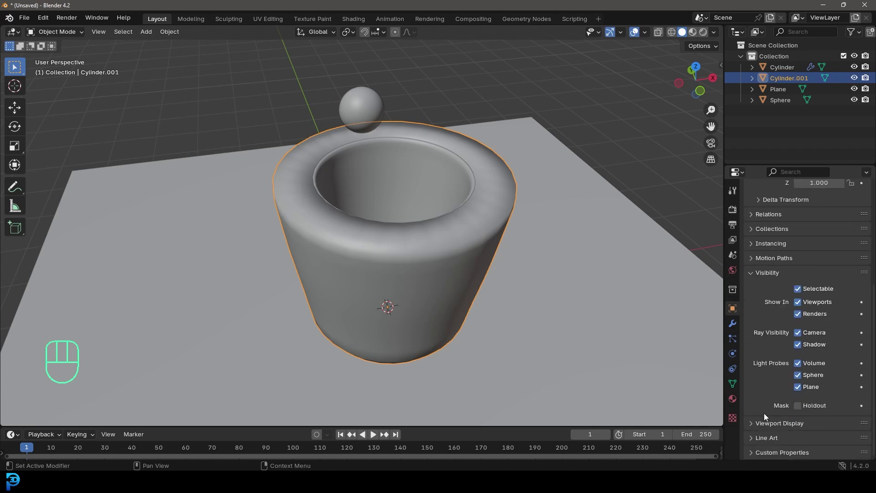
pyautogui.moveTo(761, 426); pyautogui.dragTo(823, 396)
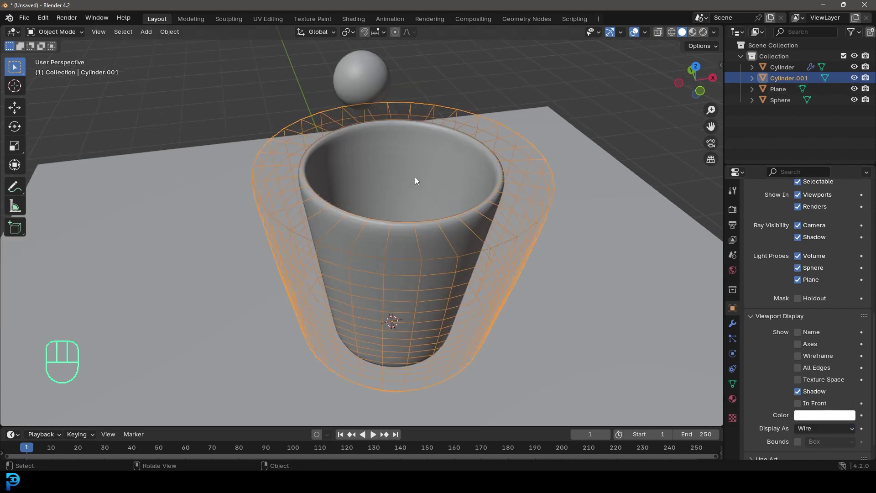
pyautogui.click(786, 80)
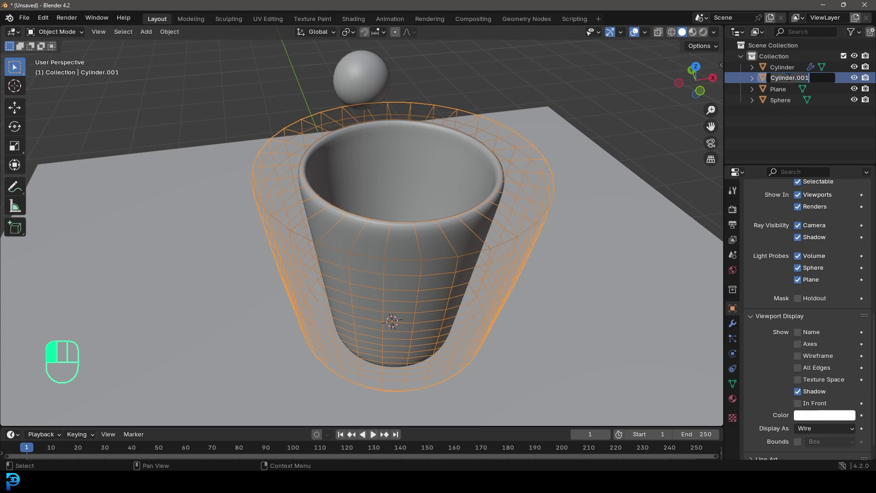
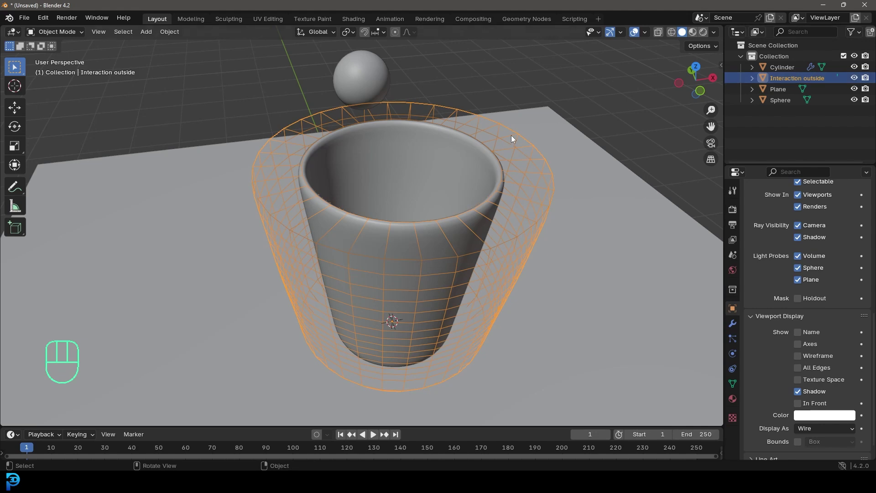
# Exclude Interaction outside from renders and select the sphere
pyautogui.click(867, 80)
pyautogui.moveTo(445, 203); pyautogui.dragTo(443, 197)
pyautogui.moveTo(422, 205); pyautogui.dragTo(493, 241)
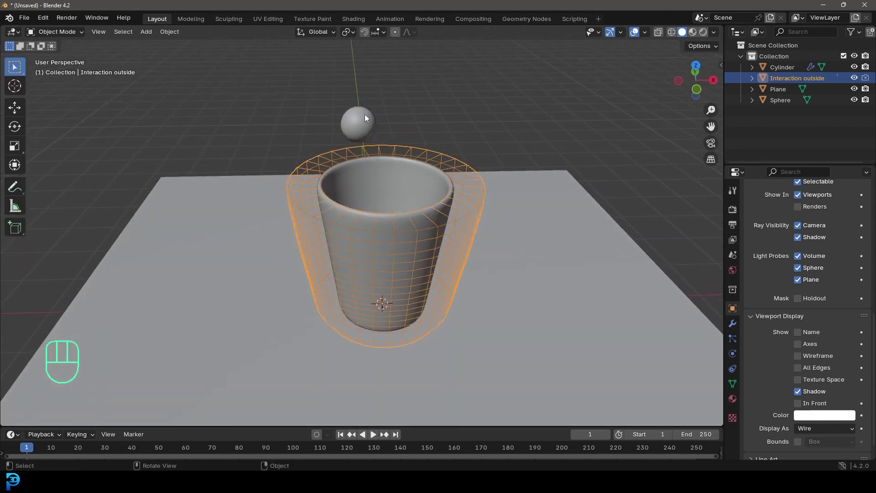
pyautogui.click(368, 116)
pyautogui.middleClick(398, 152)
pyautogui.moveTo(380, 137); pyautogui.dragTo(393, 162)
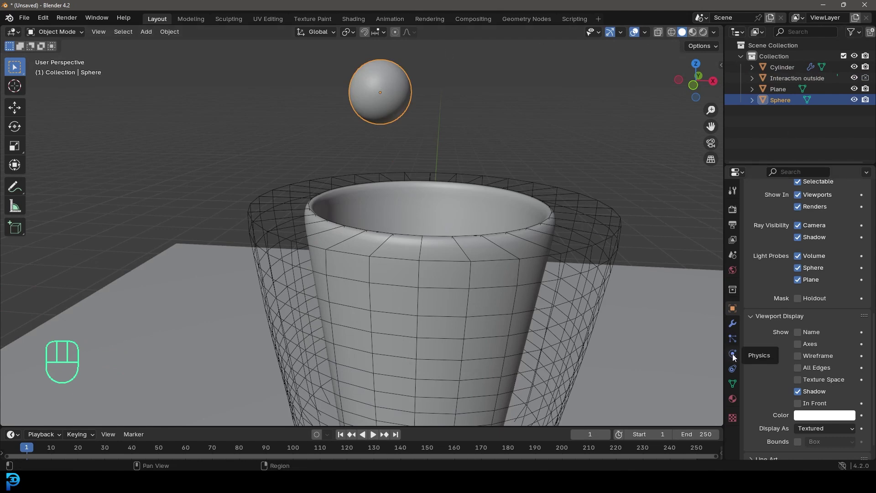
# Give the sphere Fluid physics as a Flow of Liquid with Inflow behavior
pyautogui.click(735, 356)
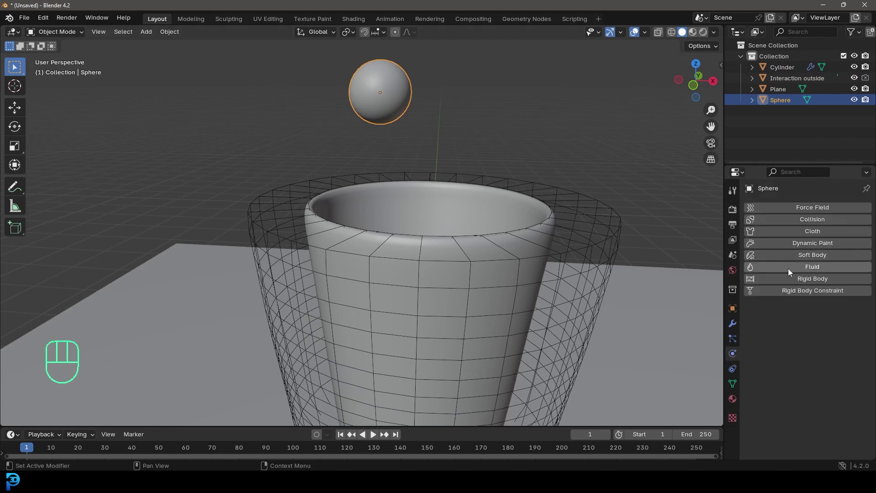
pyautogui.moveTo(791, 271); pyautogui.dragTo(817, 365)
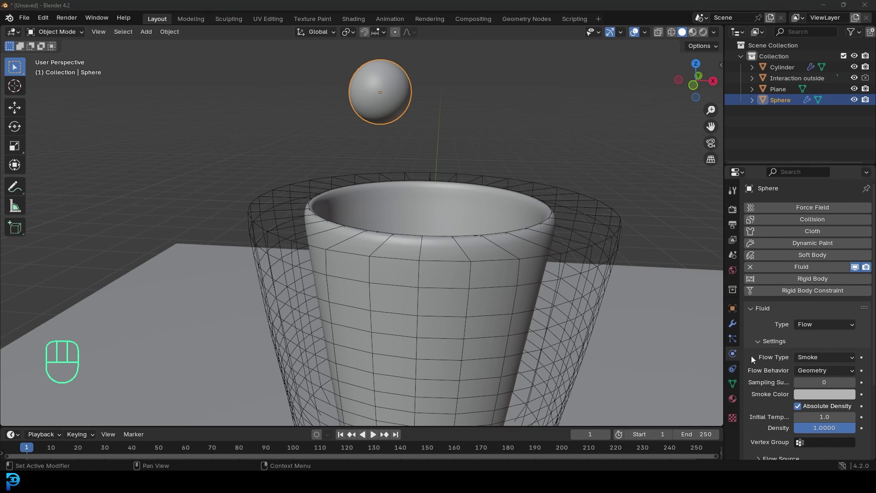
pyautogui.moveTo(822, 357); pyautogui.dragTo(818, 405)
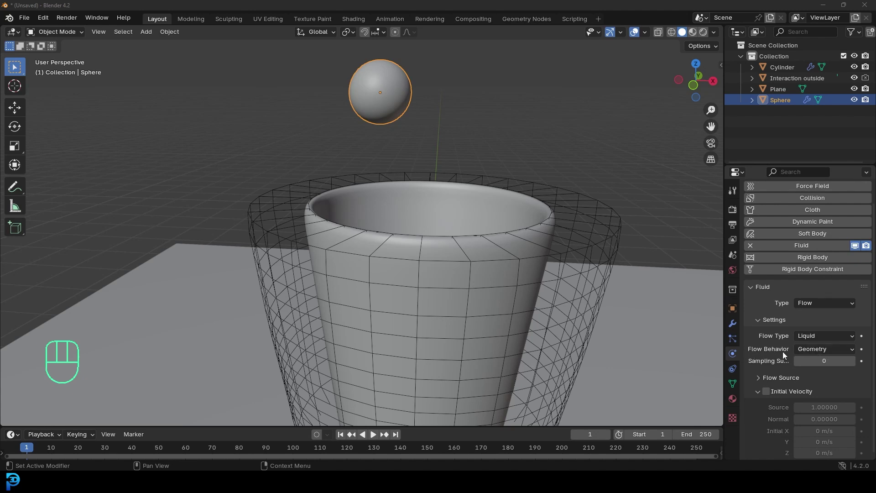
pyautogui.moveTo(808, 351); pyautogui.dragTo(828, 346)
pyautogui.moveTo(814, 352); pyautogui.dragTo(353, 156)
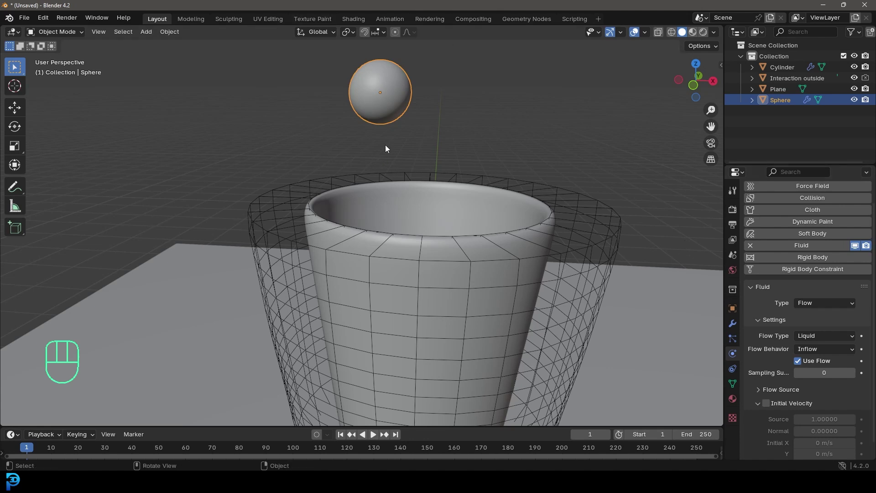
# Give Interaction outside Fluid physics as a planar Collision effector
pyautogui.middleClick(526, 162)
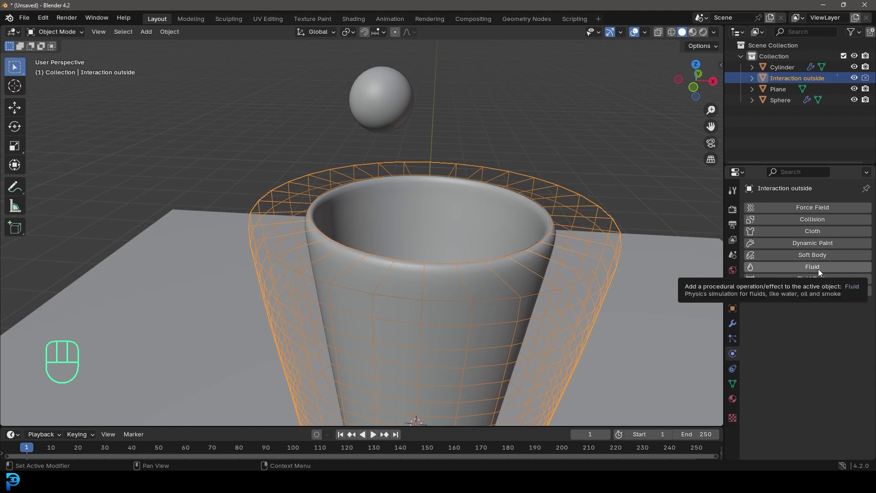
pyautogui.click(815, 270)
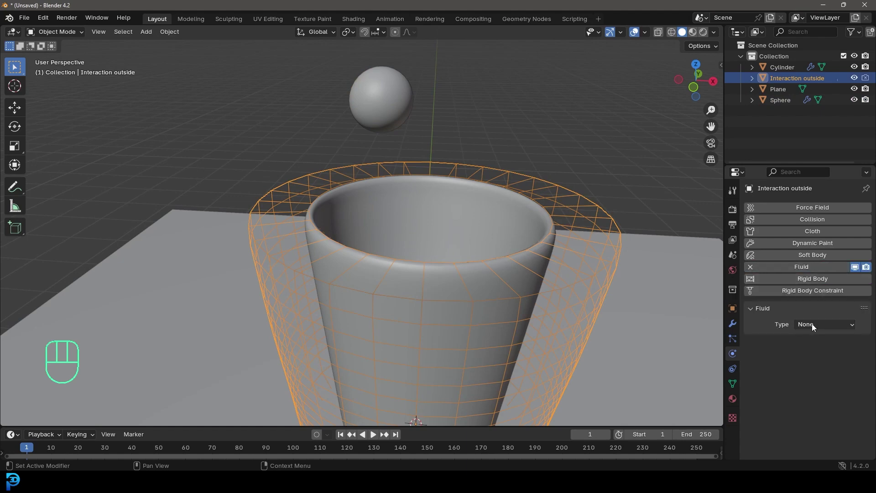
pyautogui.moveTo(831, 325); pyautogui.dragTo(823, 373)
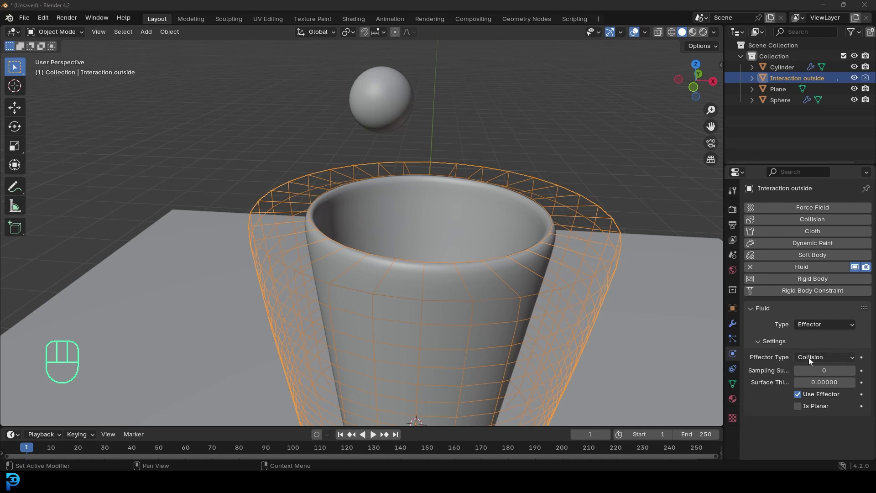
pyautogui.moveTo(811, 361); pyautogui.dragTo(815, 370)
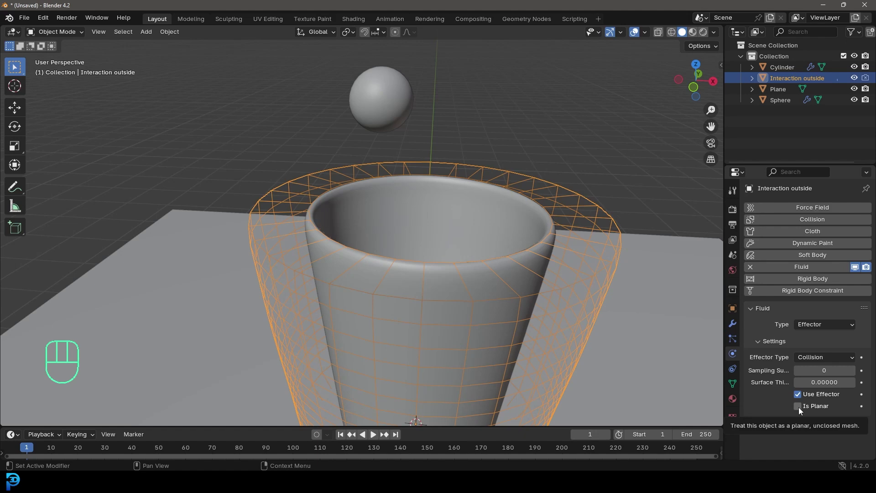
pyautogui.click(801, 410)
pyautogui.middleClick(534, 245)
pyautogui.middleClick(416, 263)
# Add a cube and move and scale it to enclose the cup and sphere
pyautogui.press('shift+a')
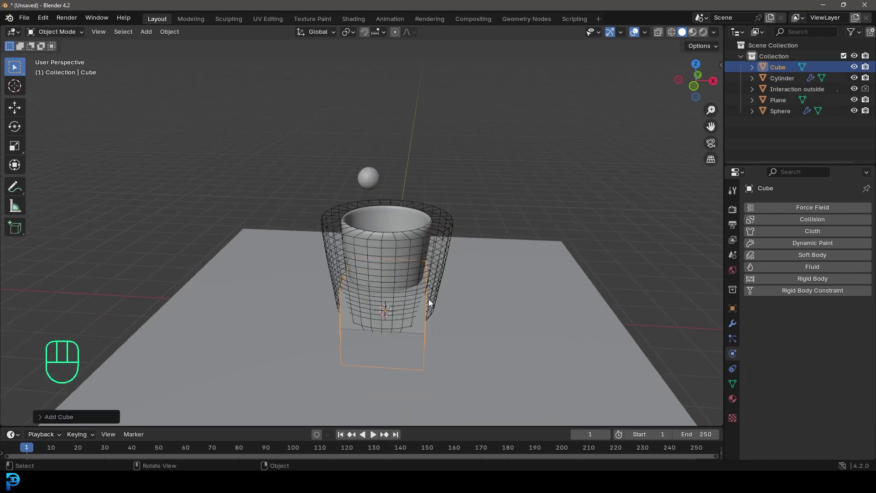
pyautogui.press('KP_1')
pyautogui.middleClick(452, 307)
pyautogui.press('Tab')
pyautogui.press('z')
pyautogui.press('g')
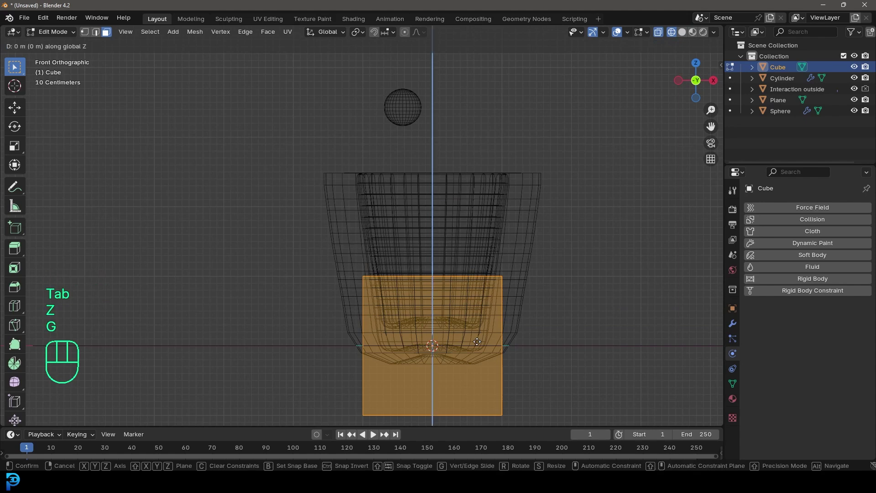
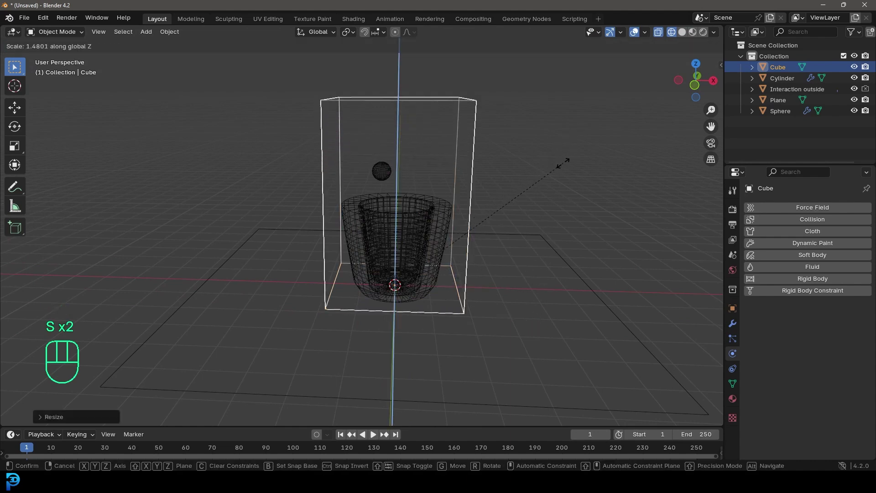
pyautogui.middleClick(507, 209)
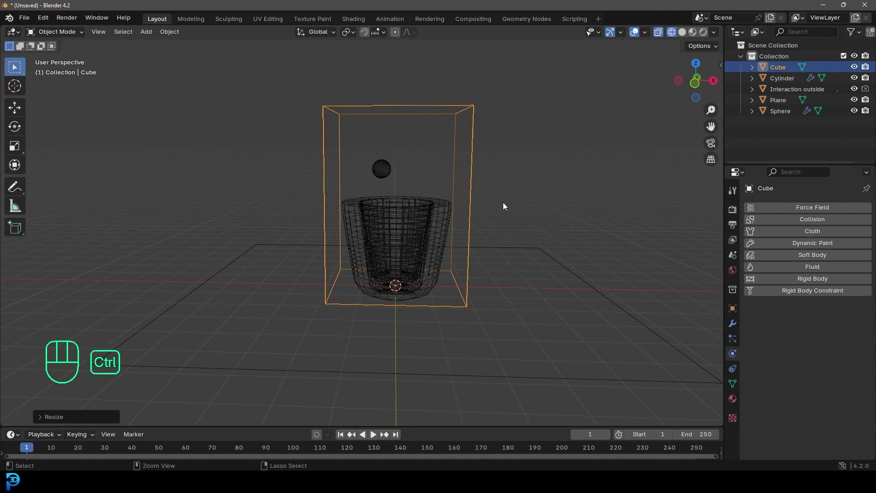
pyautogui.press('ctrl+a')
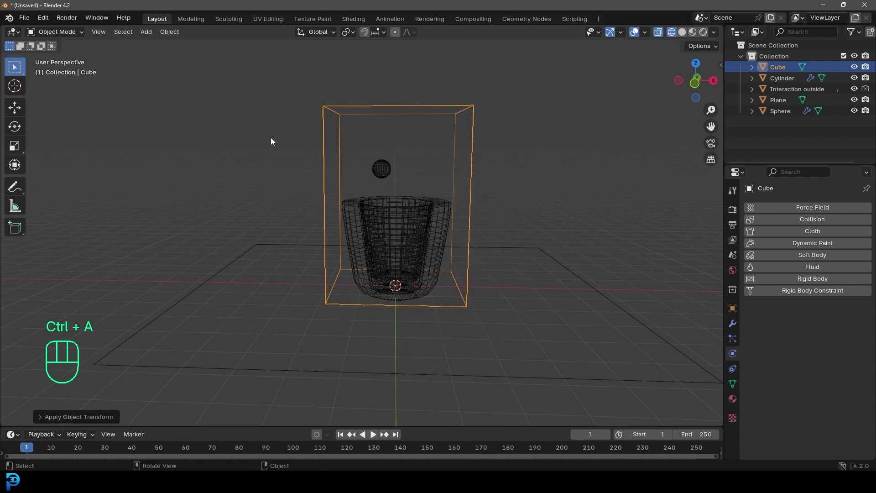
# Give the cube Fluid physics as a Liquid domain
pyautogui.moveTo(464, 236); pyautogui.dragTo(430, 246)
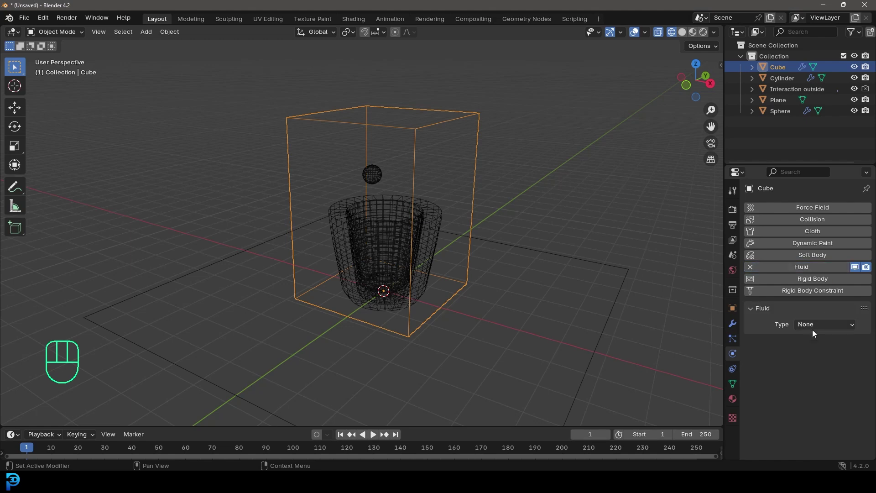
pyautogui.moveTo(811, 326); pyautogui.dragTo(832, 350)
pyautogui.moveTo(812, 360); pyautogui.dragTo(818, 382)
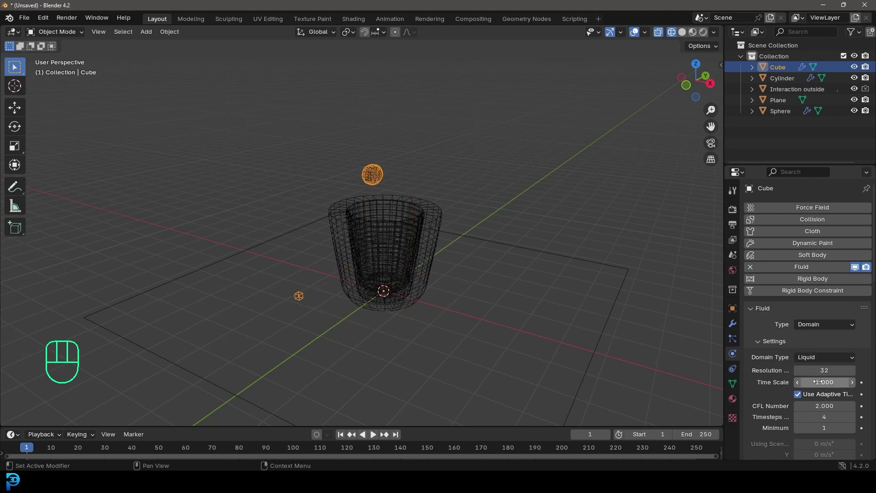
# Switch to Solid shading and play the liquid simulation, then pause it
pyautogui.press('z')
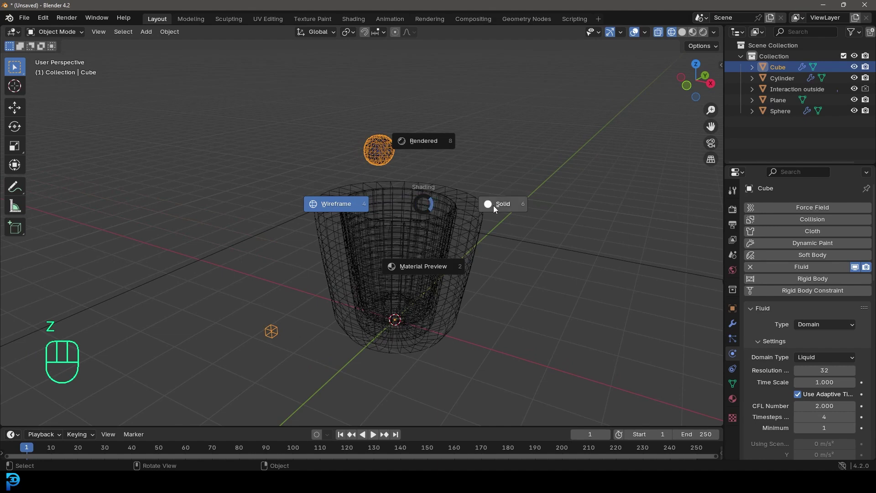
pyautogui.moveTo(27, 450); pyautogui.dragTo(182, 368)
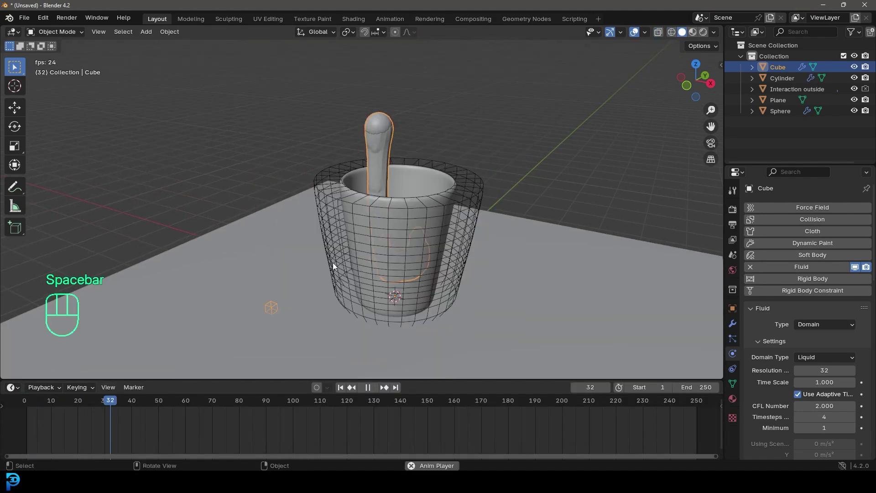
pyautogui.press('space')
pyautogui.moveTo(465, 128); pyautogui.dragTo(409, 184)
pyautogui.moveTo(407, 227); pyautogui.dragTo(381, 215)
pyautogui.press('space')
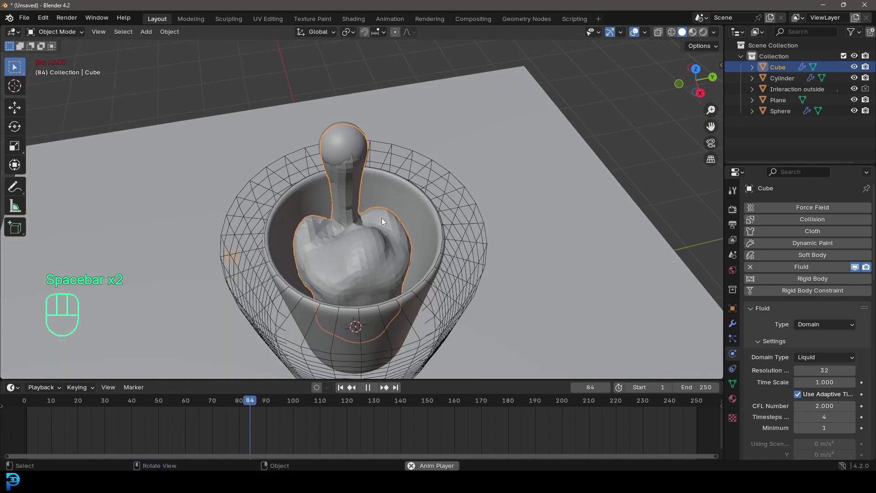
pyautogui.middleClick(342, 222)
pyautogui.press('space')
# Orbit and zoom in to inspect the liquid inside the cup
pyautogui.moveTo(329, 215); pyautogui.dragTo(417, 205)
pyautogui.moveTo(387, 213); pyautogui.dragTo(364, 179)
pyautogui.moveTo(444, 221); pyautogui.dragTo(413, 322)
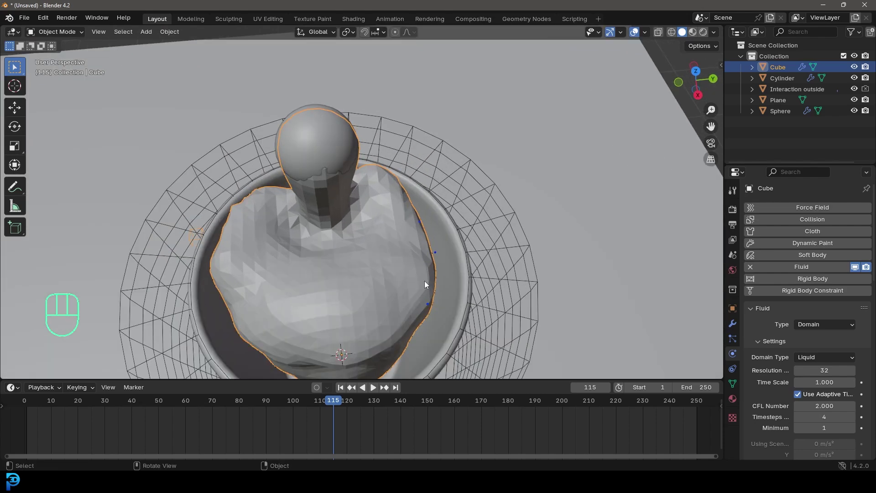
pyautogui.moveTo(426, 293); pyautogui.dragTo(430, 264)
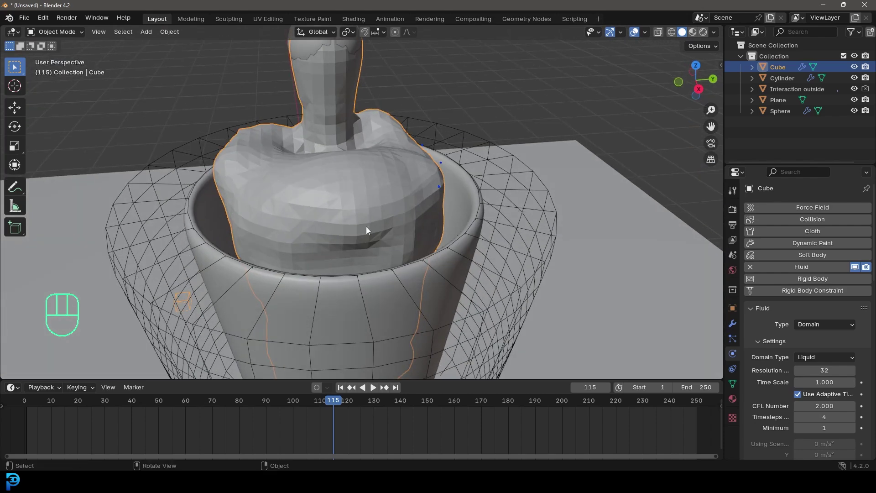
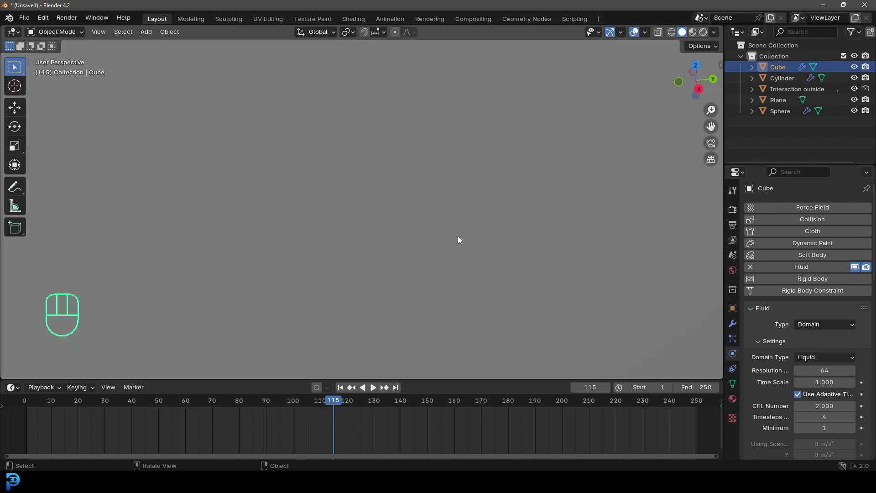
# Return to frame 1 and replay the finer pour, then pause
pyautogui.press('shift+Left')
pyautogui.moveTo(447, 246); pyautogui.dragTo(462, 265)
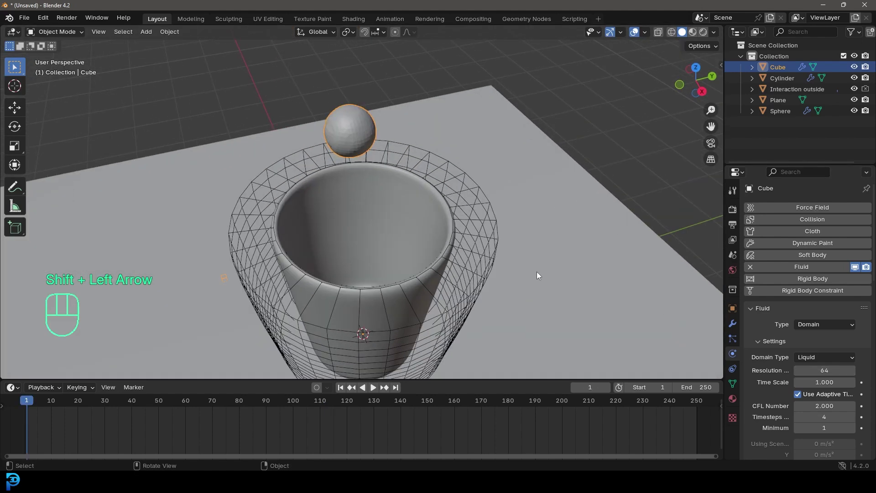
pyautogui.press('space')
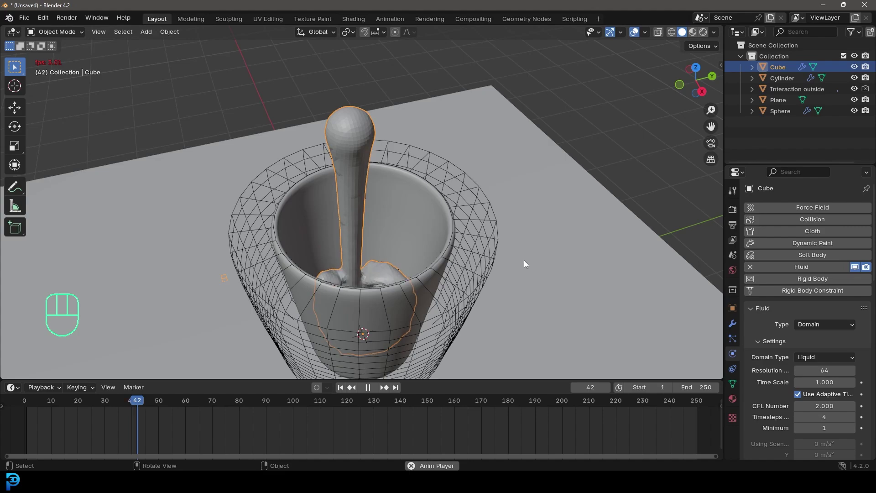
pyautogui.press('space')
pyautogui.moveTo(473, 248); pyautogui.dragTo(500, 271)
pyautogui.middleClick(366, 274)
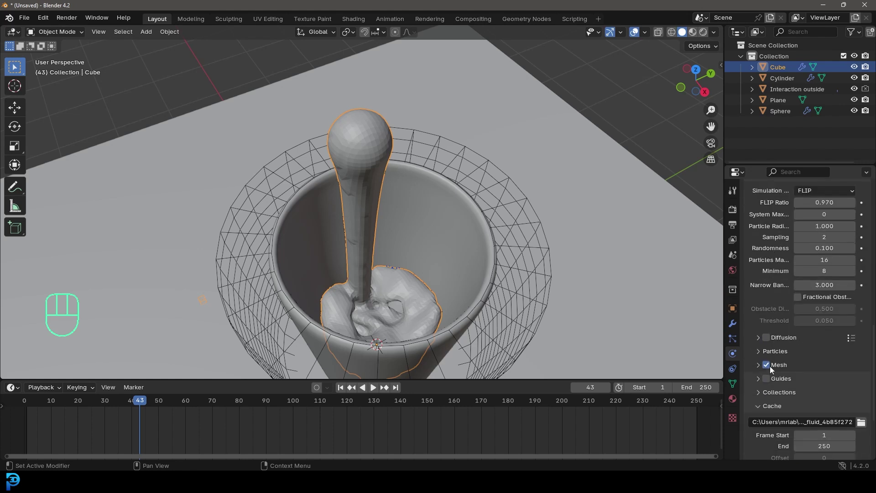
# Turn off the domain's liquid Mesh output and pull back to see the whole box
pyautogui.click(770, 366)
pyautogui.middleClick(462, 249)
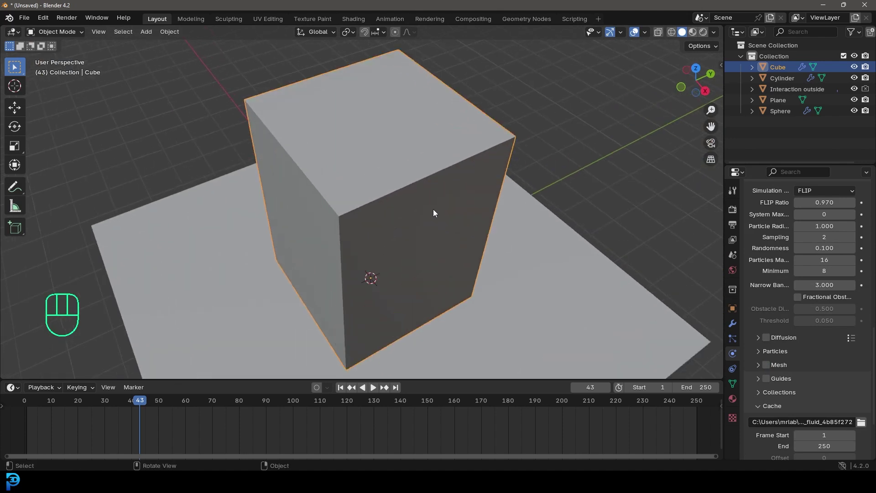
pyautogui.moveTo(60, 415); pyautogui.dragTo(103, 377)
pyautogui.middleClick(471, 210)
# Show the scene in wireframe and play the particle simulation
pyautogui.press('z')
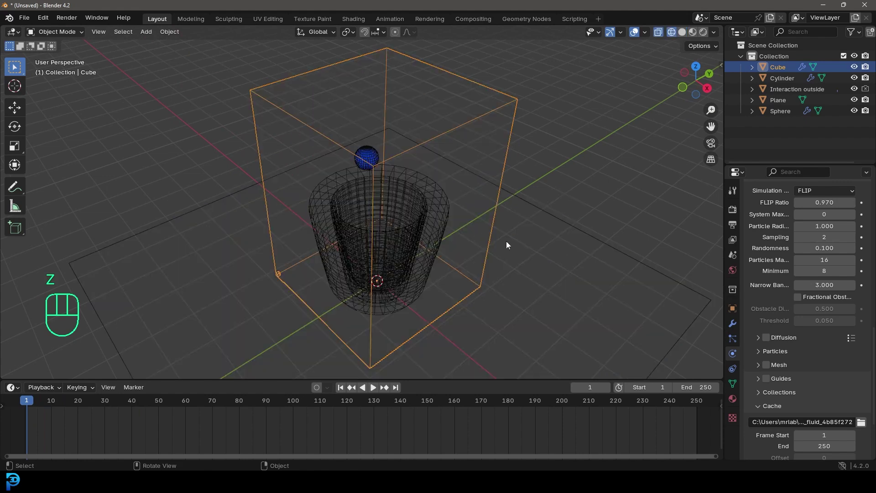
pyautogui.press('space')
pyautogui.middleClick(455, 246)
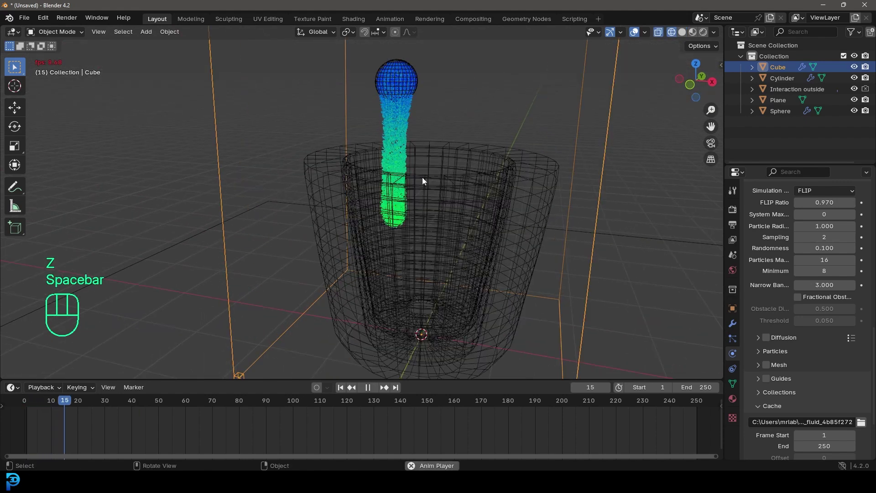
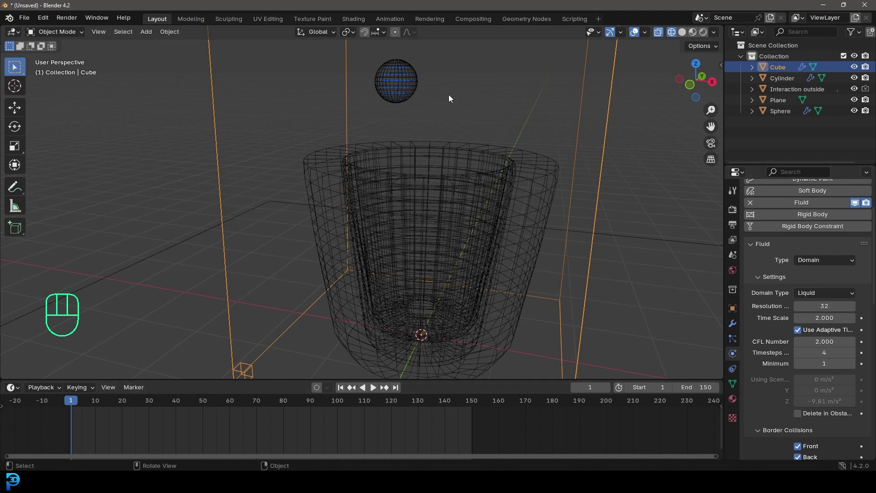
# Keyframe the sphere's Use Flow on at frame 80 and off at frame 81
pyautogui.click(411, 79)
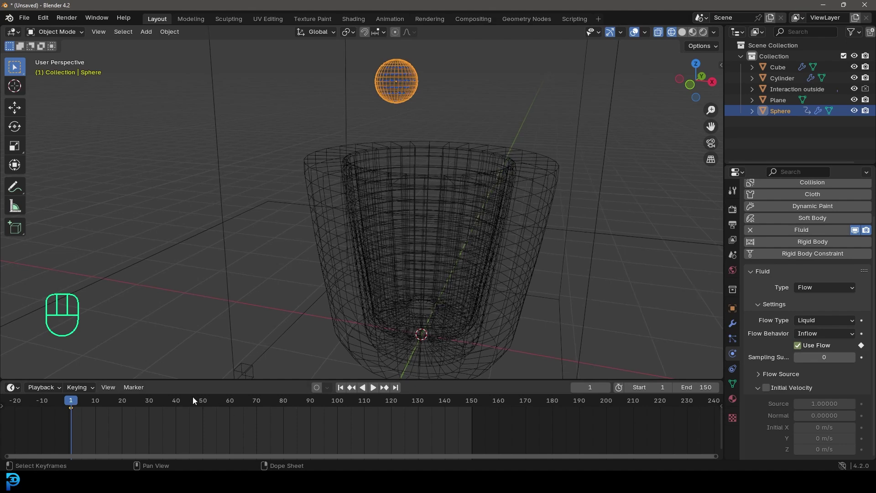
pyautogui.moveTo(80, 406); pyautogui.dragTo(287, 429)
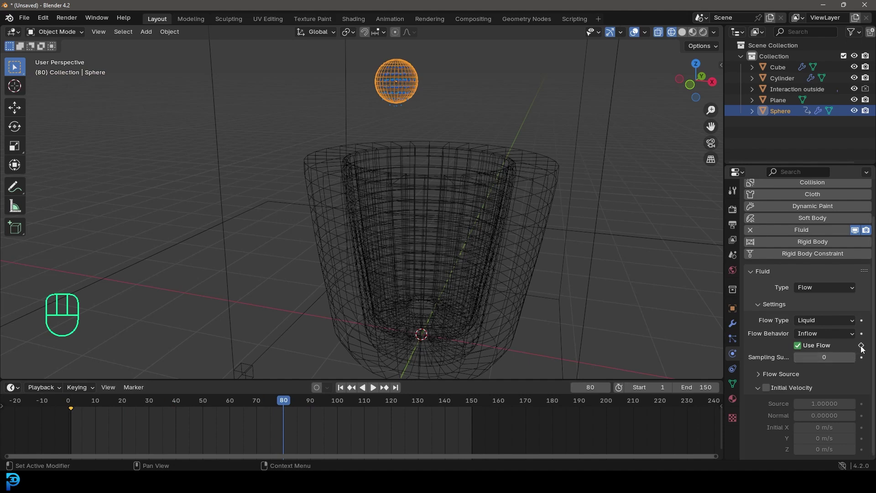
pyautogui.click(864, 347)
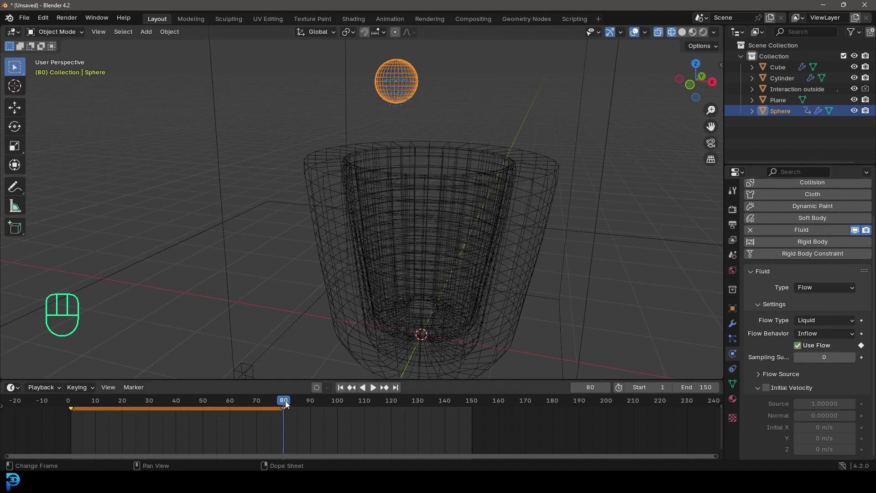
pyautogui.press('Right')
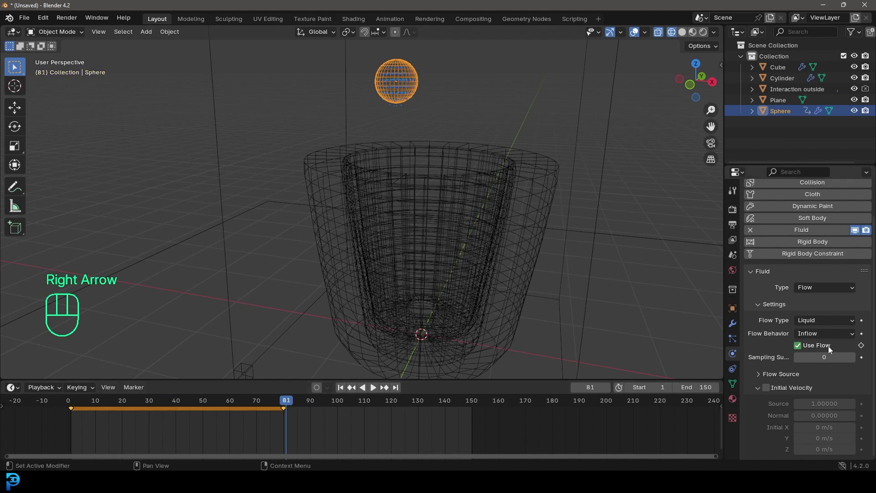
pyautogui.click(800, 348)
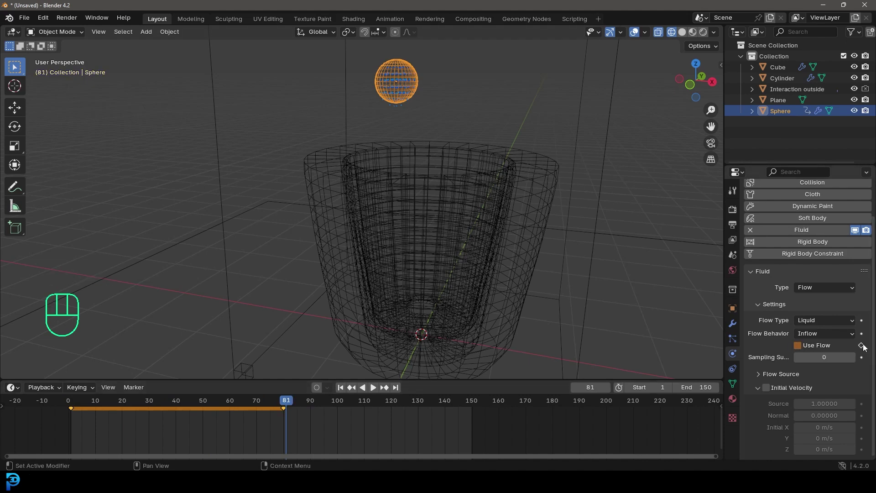
pyautogui.click(864, 349)
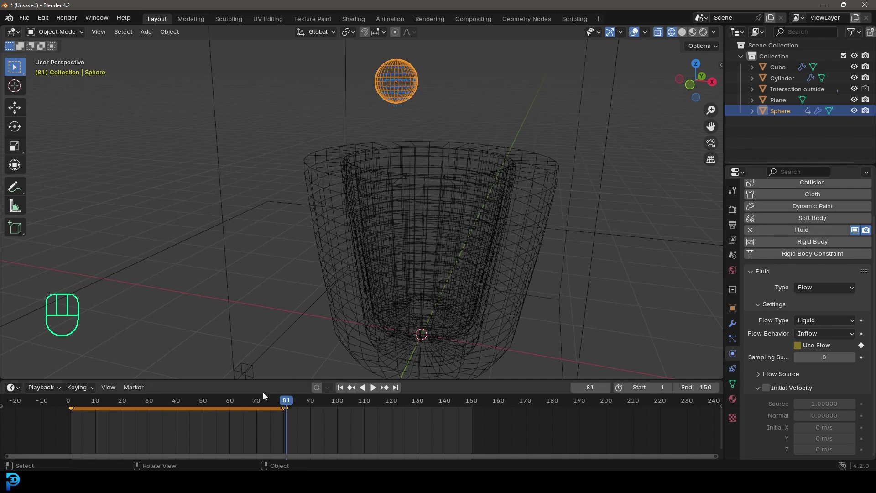
# Preview the pour stopping, then save the scene as liq.blend
pyautogui.moveTo(264, 409); pyautogui.dragTo(71, 429)
pyautogui.press('space')
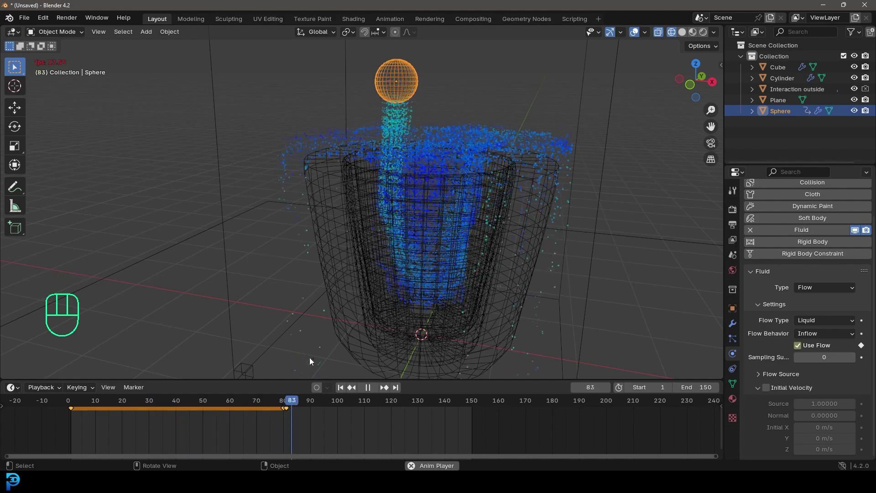
pyautogui.press('space')
pyautogui.moveTo(375, 153); pyautogui.dragTo(406, 179)
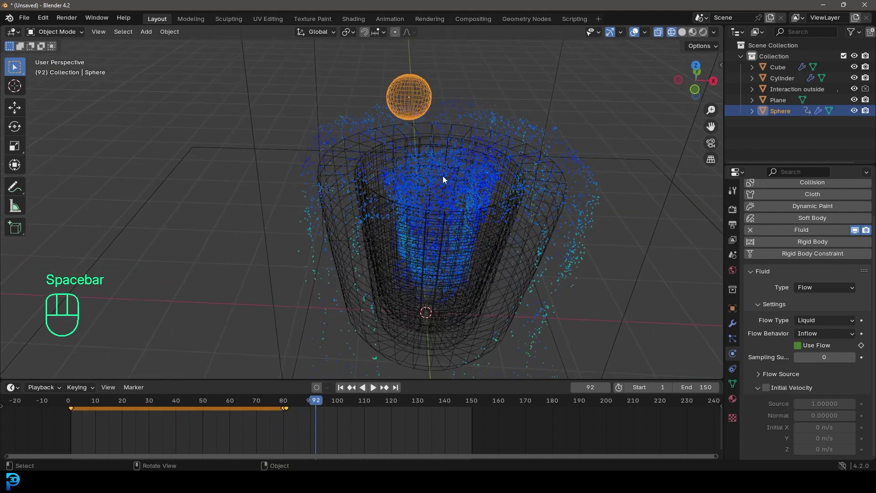
pyautogui.press('ctrl+s')
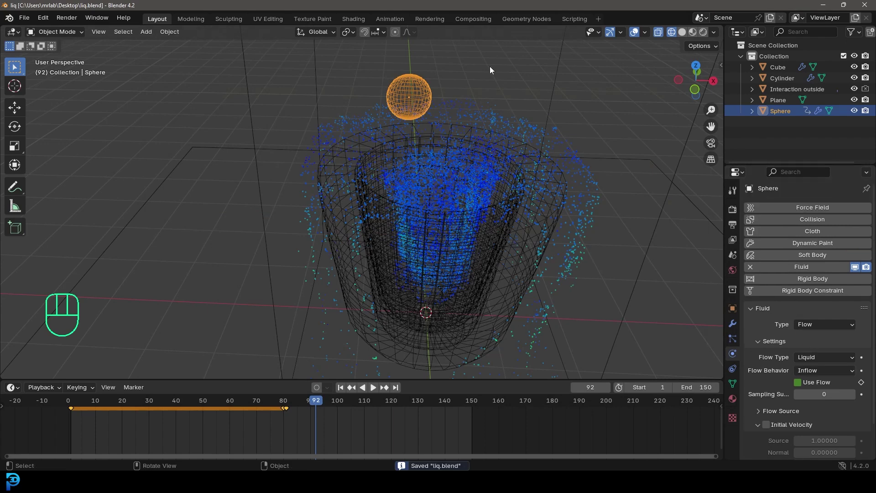
# Select the domain cube and replay the pour at Resolution Divisions 64 from frame 1
pyautogui.click(558, 78)
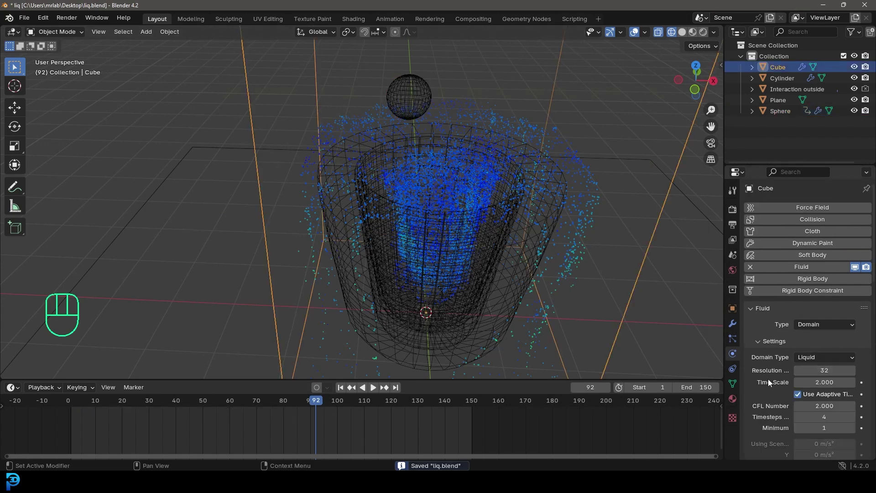
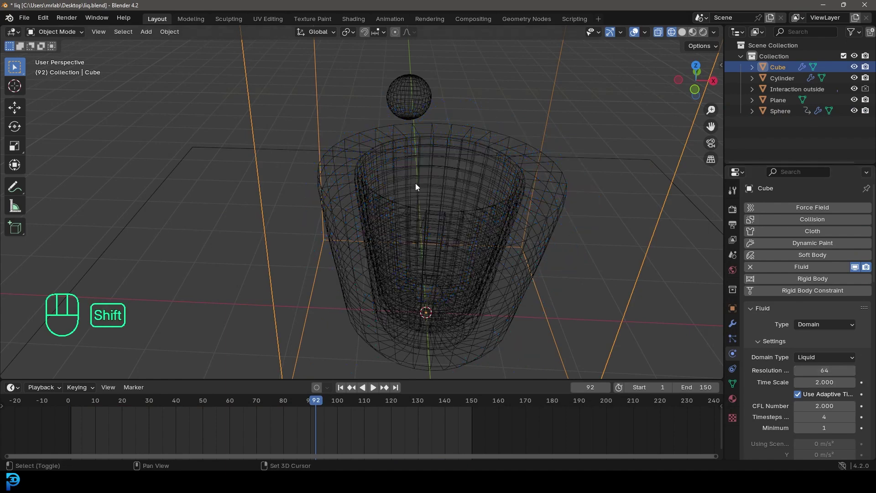
pyautogui.press('shift+Left')
pyautogui.press('space')
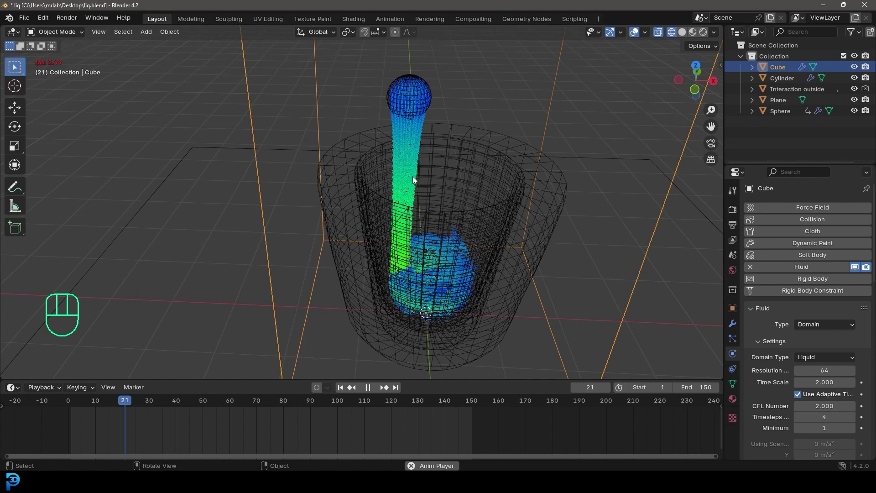
pyautogui.press('space')
pyautogui.press('shift+Left')
# Replay until the cup fills, return to frame 1 and select the sphere
pyautogui.press('space')
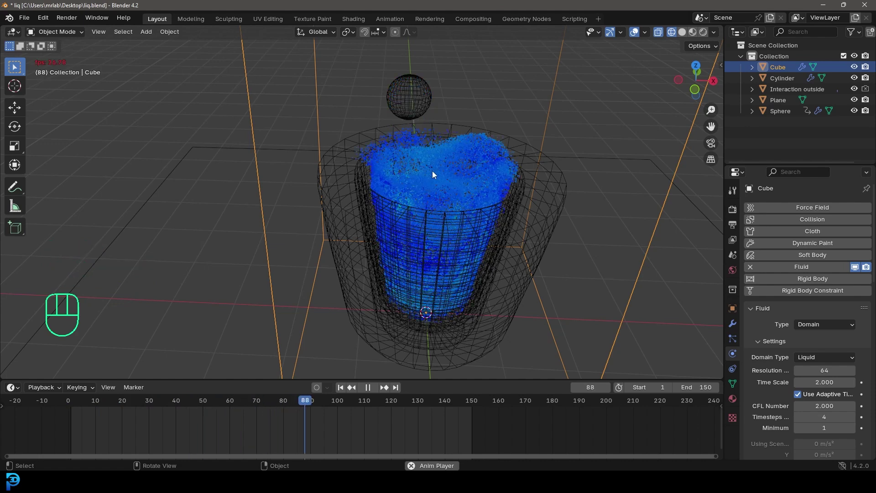
pyautogui.press('space')
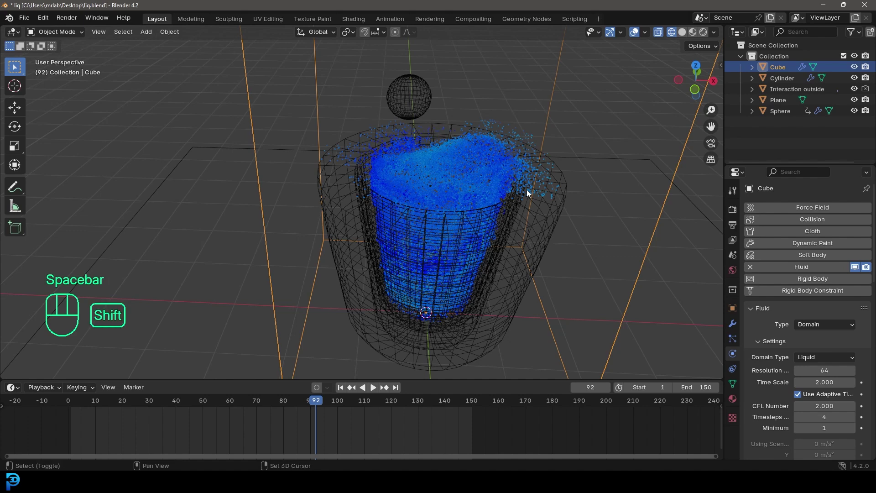
pyautogui.press('shift+Left')
pyautogui.click(420, 96)
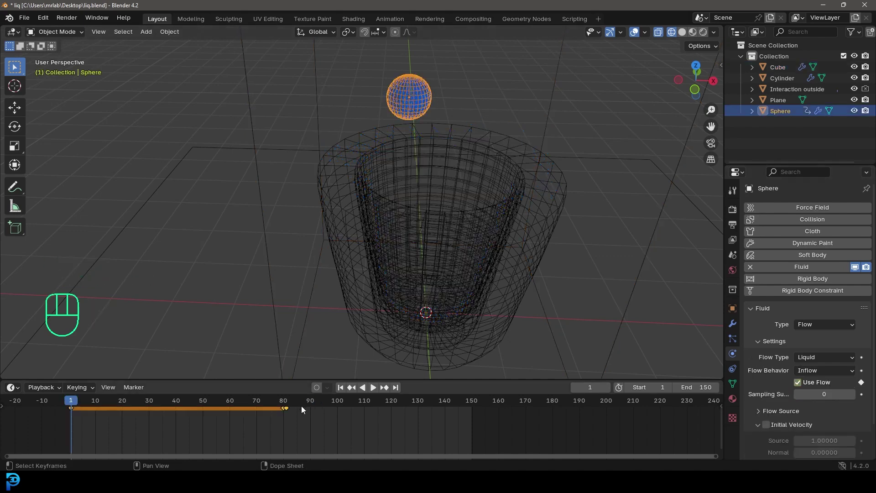
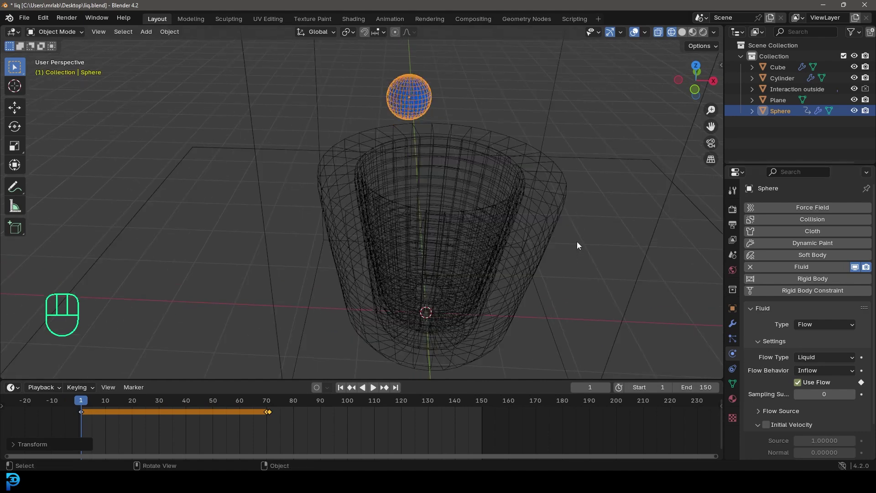
# Save the file again as liq.blend
pyautogui.press('ctrl+s')
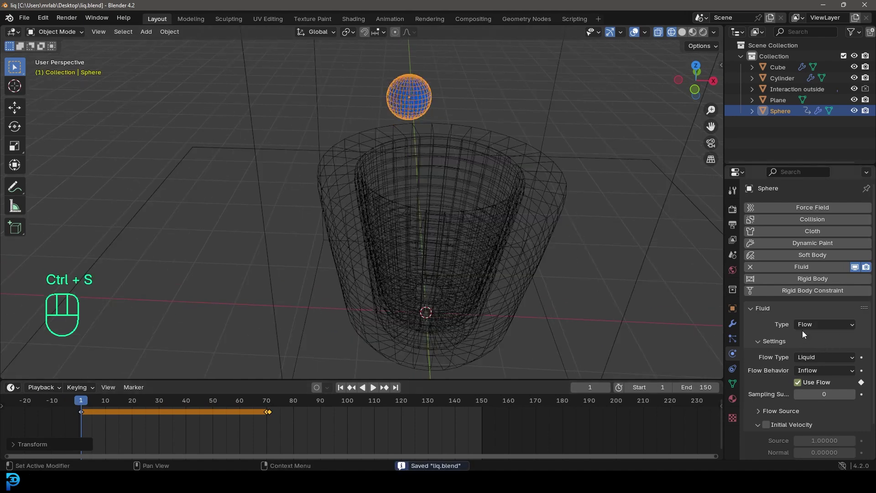
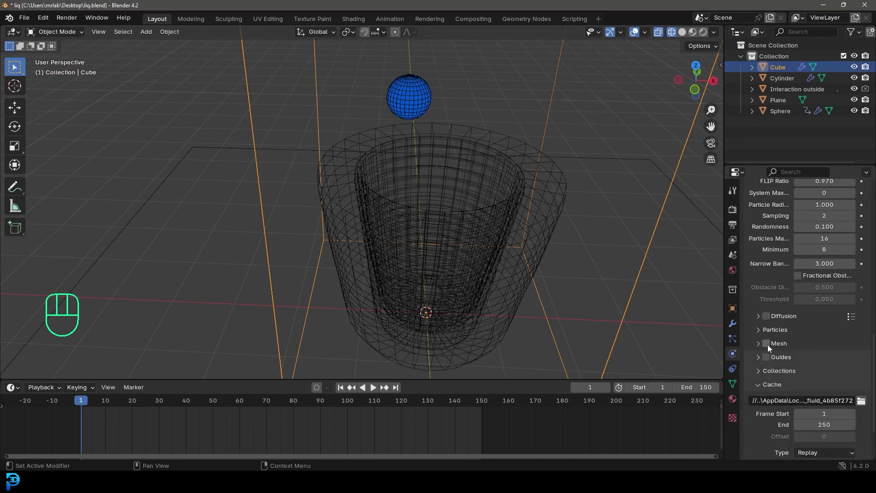
# Set the cache folder to //Cache\, type All, resumable, for frames 1–120, and save
pyautogui.press('ctrl+s')
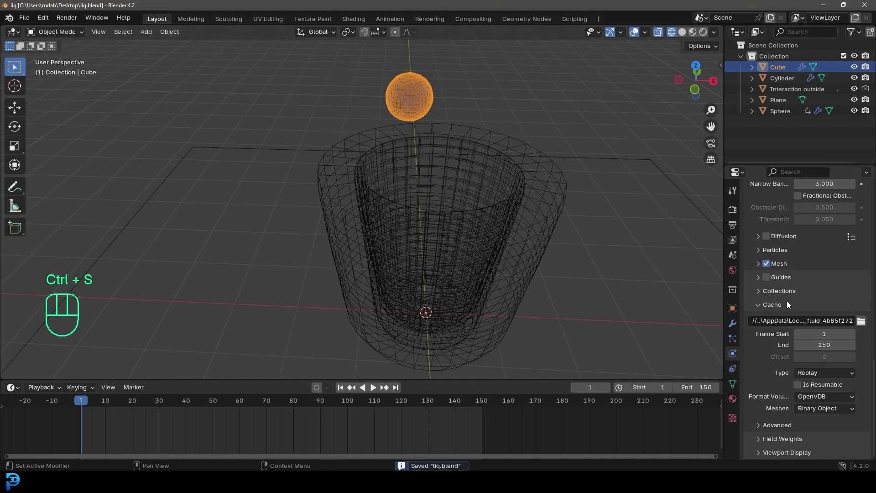
pyautogui.click(862, 323)
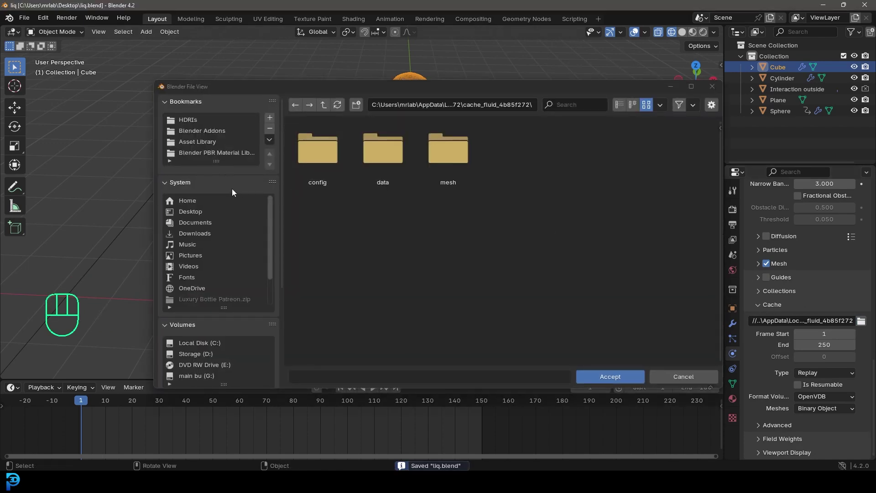
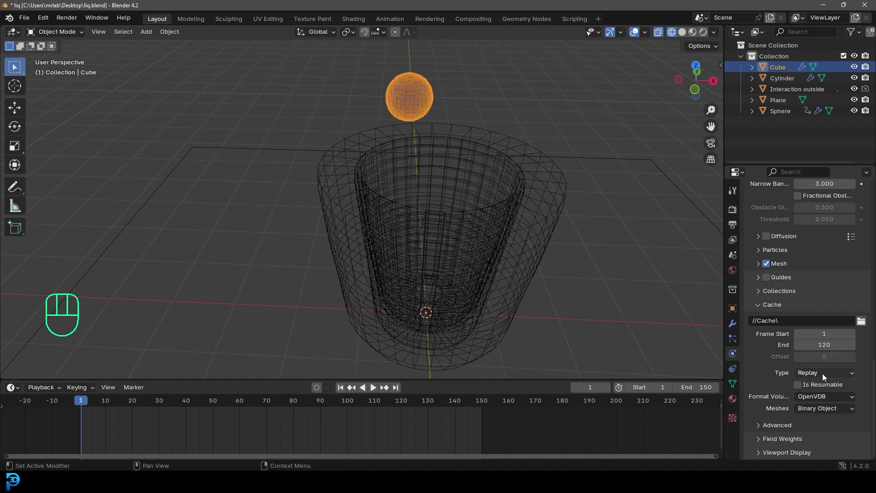
pyautogui.moveTo(823, 375); pyautogui.dragTo(817, 409)
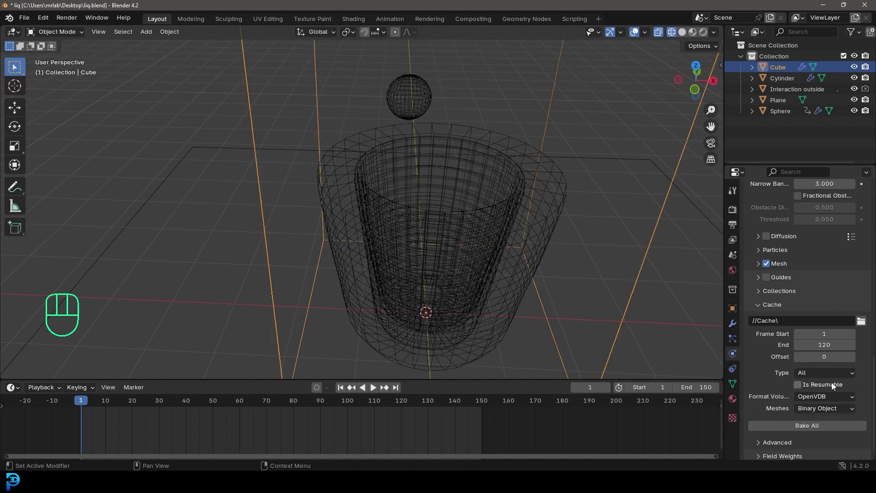
pyautogui.click(800, 388)
pyautogui.press('ctrl+s')
pyautogui.press('ctrl+s')
pyautogui.press('shift+Left')
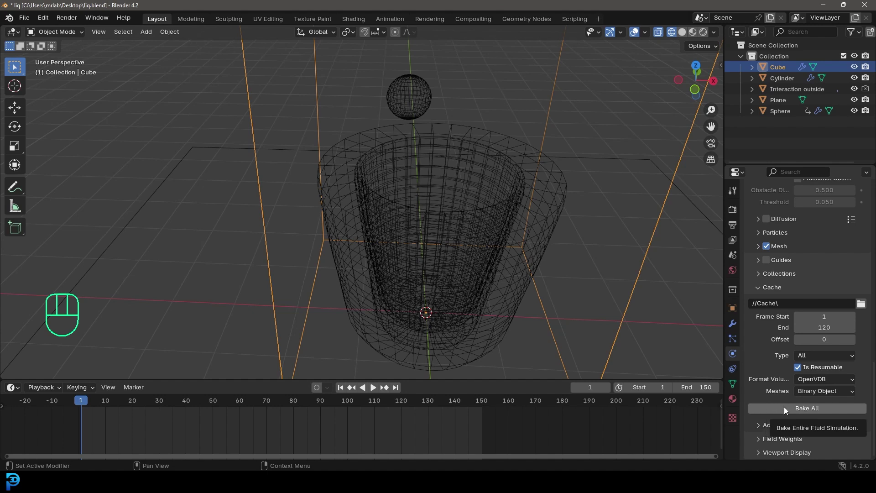
# Bake All, then play the meshed liquid pouring into the cup in Solid shading while orbiting
pyautogui.click(786, 410)
pyautogui.middleClick(391, 127)
pyautogui.press('z')
pyautogui.moveTo(473, 159); pyautogui.dragTo(442, 169)
pyautogui.press('space')
pyautogui.moveTo(442, 174); pyautogui.dragTo(416, 175)
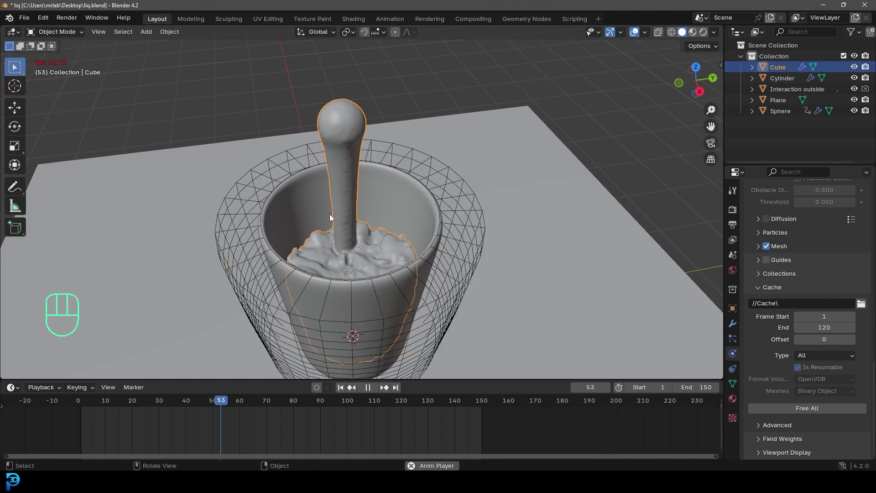
pyautogui.moveTo(372, 193); pyautogui.dragTo(422, 237)
pyautogui.middleClick(415, 253)
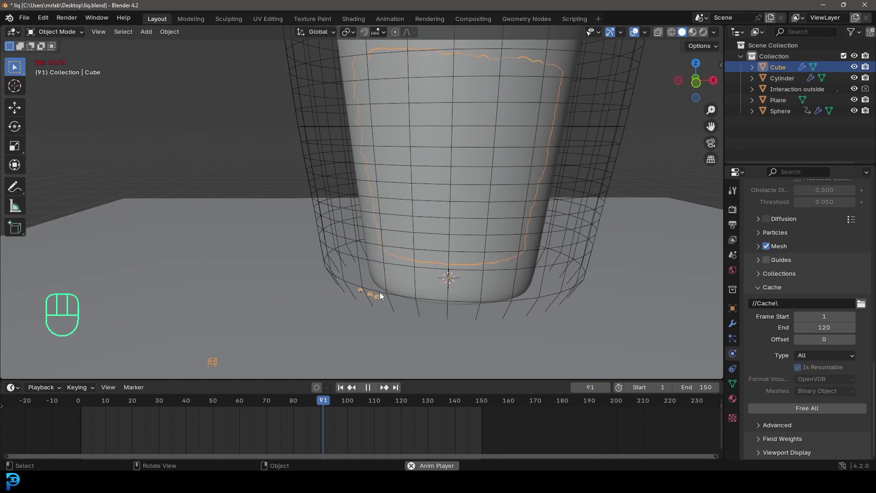
pyautogui.moveTo(426, 176); pyautogui.dragTo(424, 183)
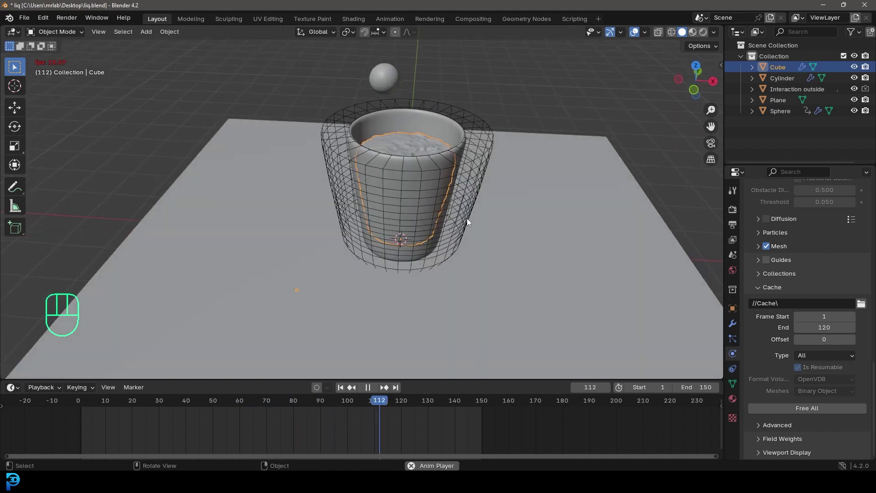
pyautogui.moveTo(393, 187); pyautogui.dragTo(388, 116)
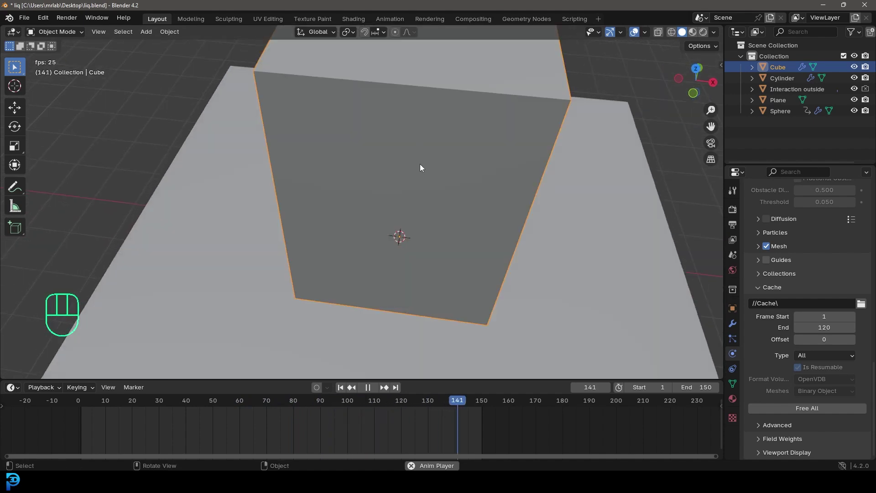
# Stop playback at frame 145, return to frame 1 and inspect the cup and sphere
pyautogui.press('space')
pyautogui.middleClick(439, 180)
pyautogui.middleClick(441, 139)
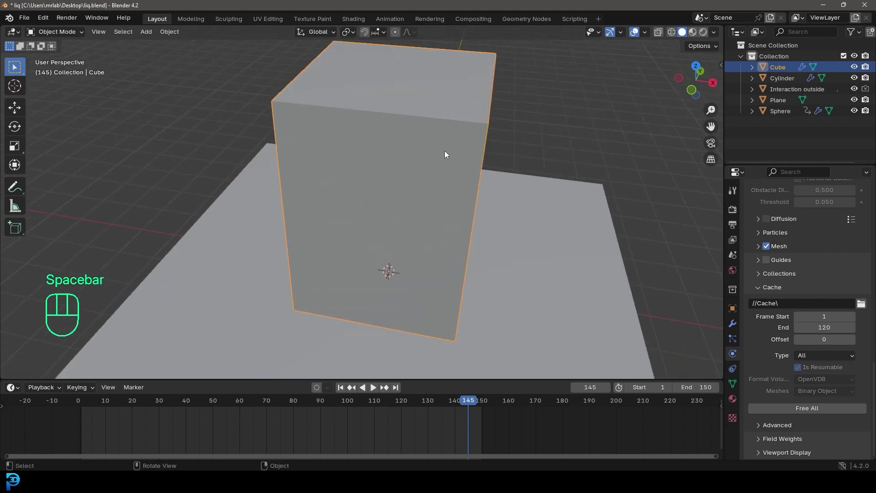
pyautogui.press('shift+Left')
pyautogui.moveTo(426, 170); pyautogui.dragTo(409, 160)
pyautogui.middleClick(360, 156)
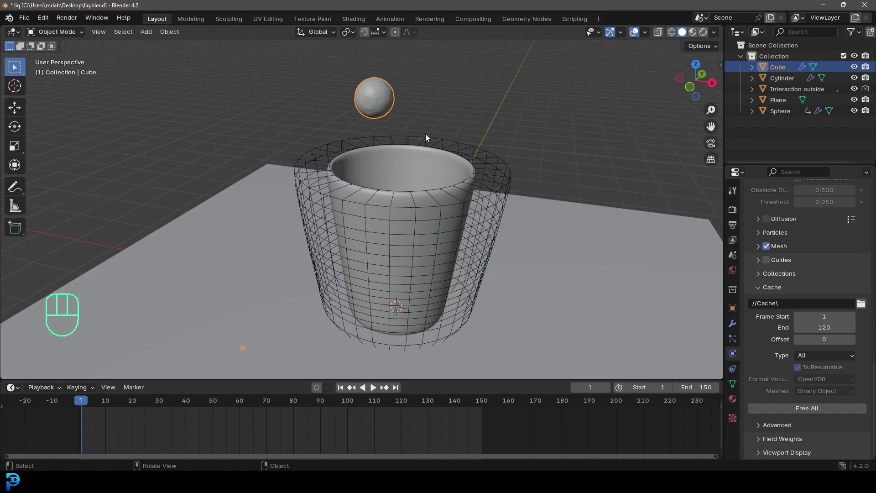
pyautogui.middleClick(389, 138)
pyautogui.middleClick(408, 141)
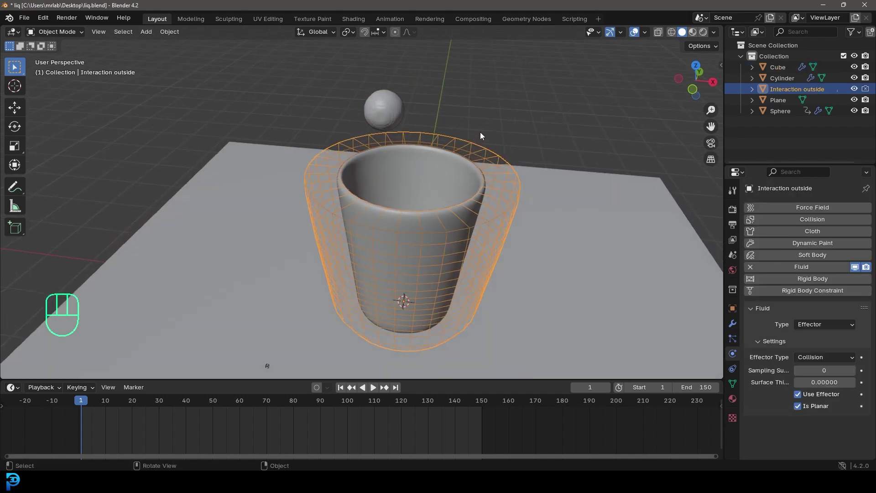
# Move Interaction outside into a new Junk collection, hide it from the viewport and collapse it
pyautogui.press('m')
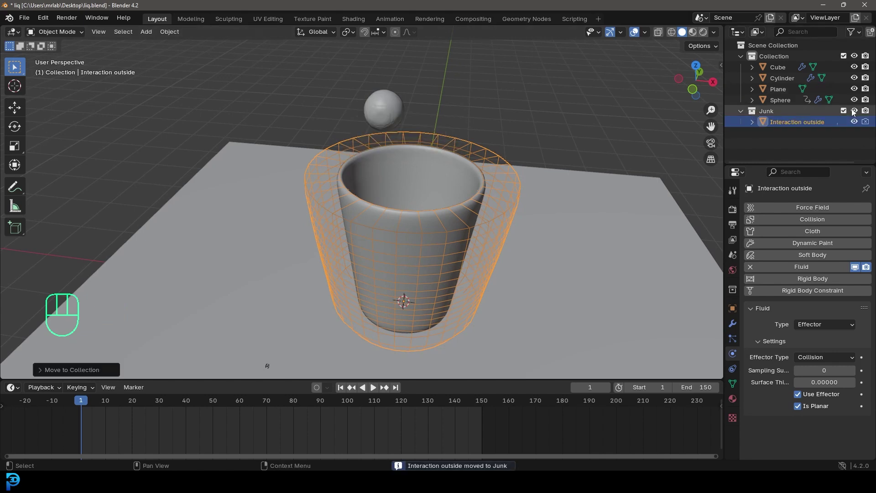
pyautogui.click(865, 114)
pyautogui.click(855, 115)
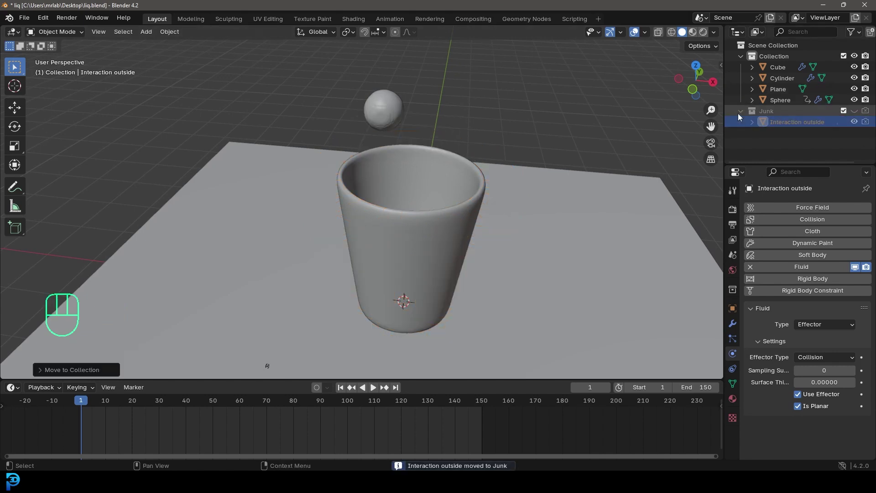
pyautogui.click(741, 115)
pyautogui.moveTo(322, 208); pyautogui.dragTo(337, 213)
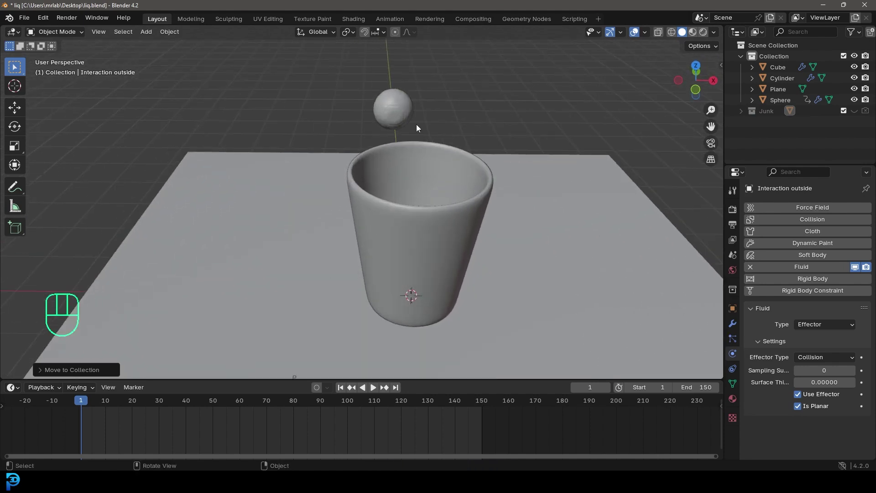
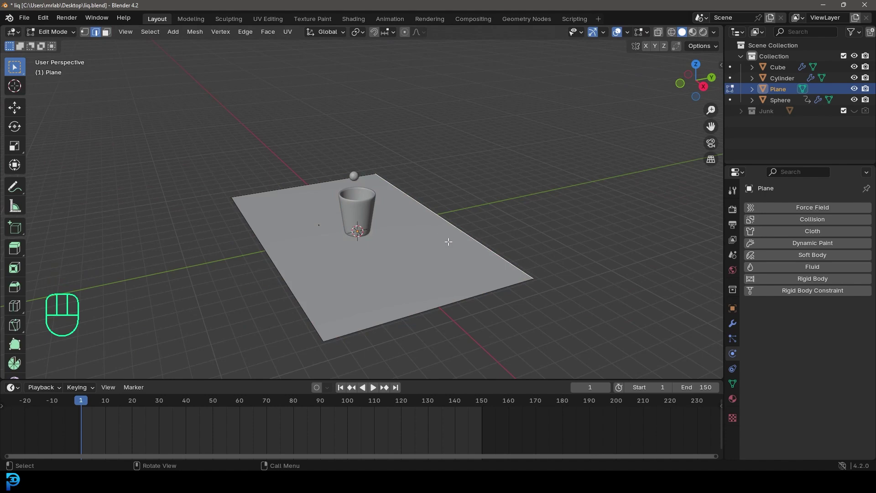
# Extrude the plane's back edge up into a curved backdrop wall and view it from the front
pyautogui.press('g')
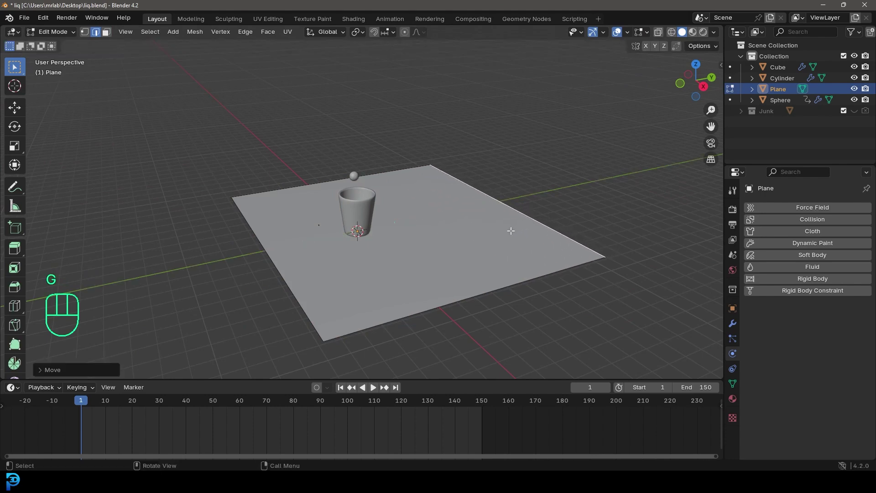
pyautogui.press('e')
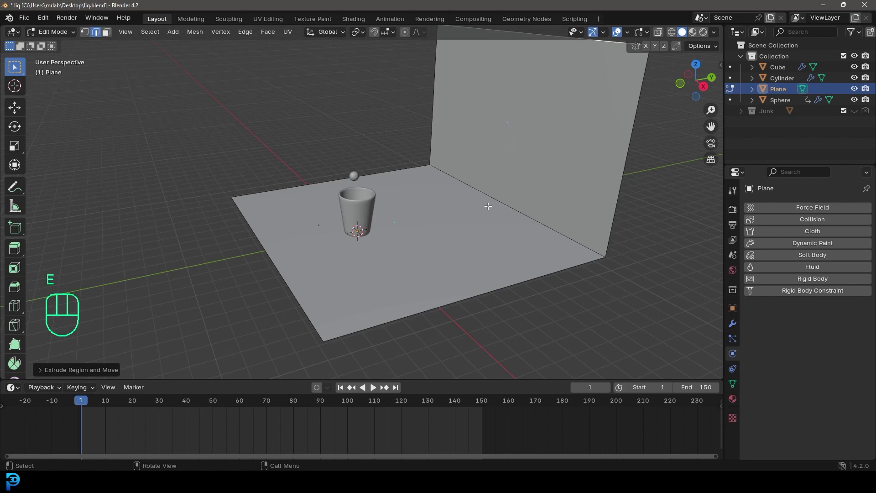
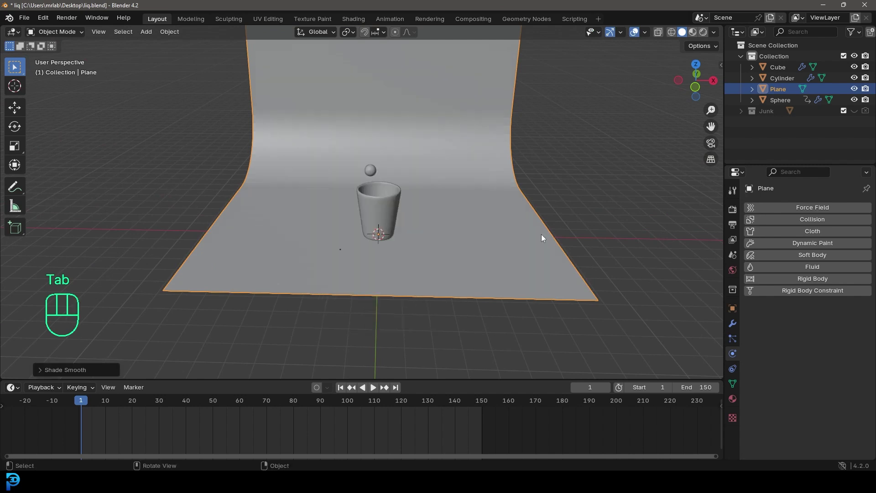
pyautogui.press('KP_1')
pyautogui.middleClick(489, 250)
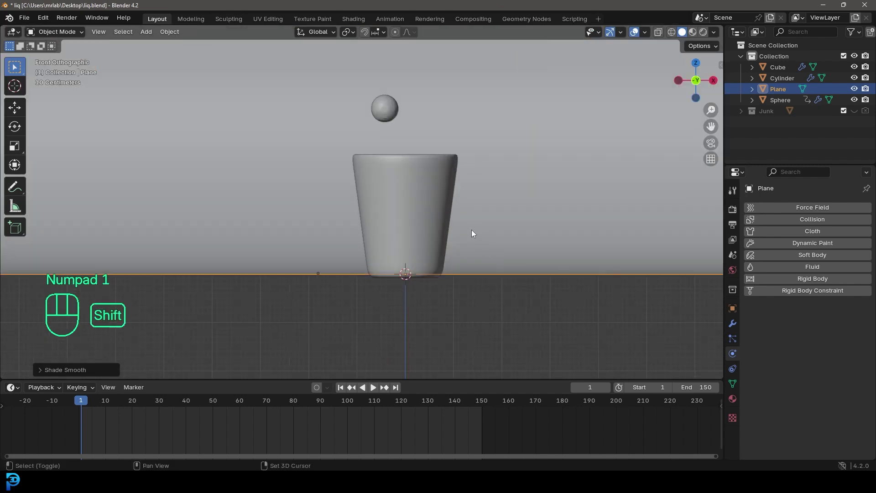
# Add a camera from the side view and look through it
pyautogui.press('shift+a')
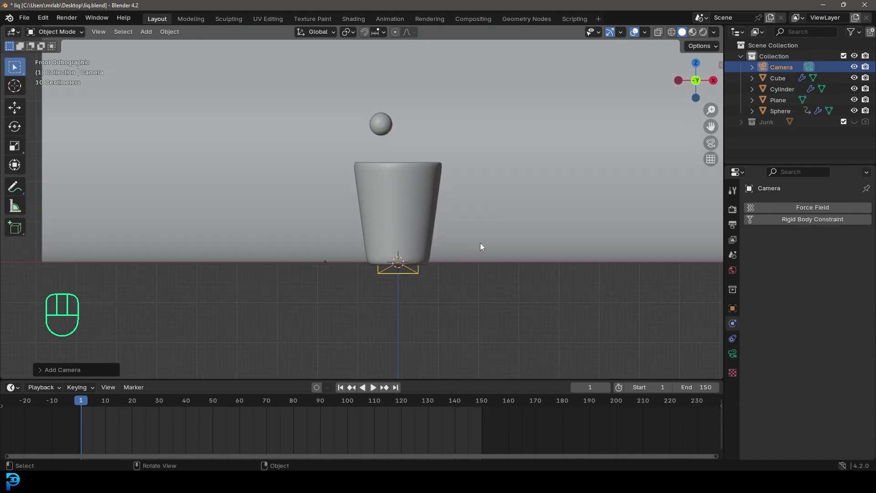
pyautogui.press('KP_3')
pyautogui.press('g')
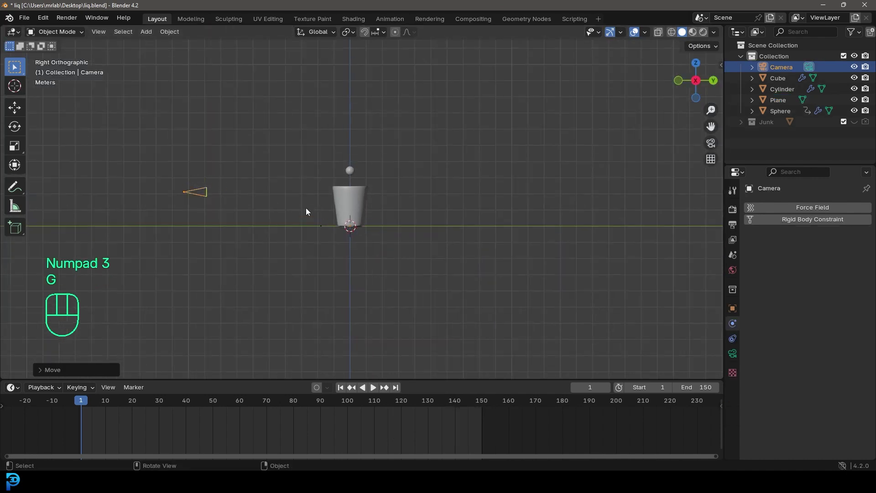
pyautogui.press('KP_0')
# Move the camera vertically and along its view so the cup and sphere sit framed against the backdrop
pyautogui.press('g')
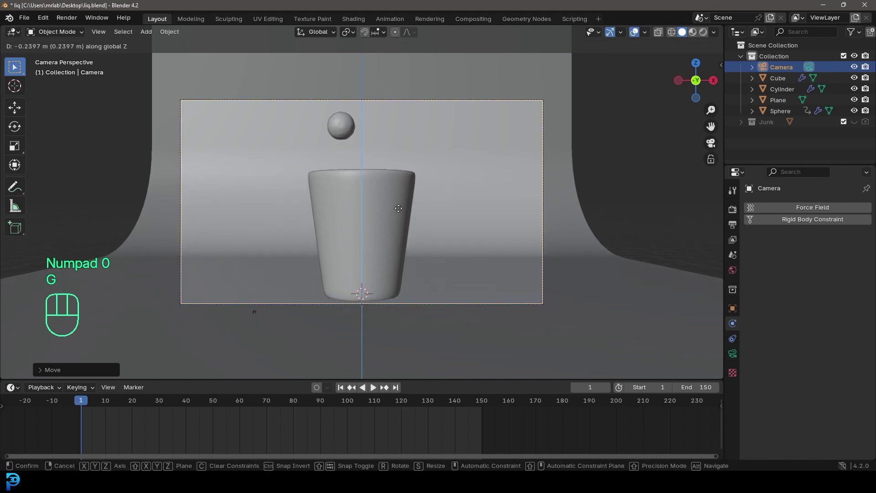
pyautogui.press('g')
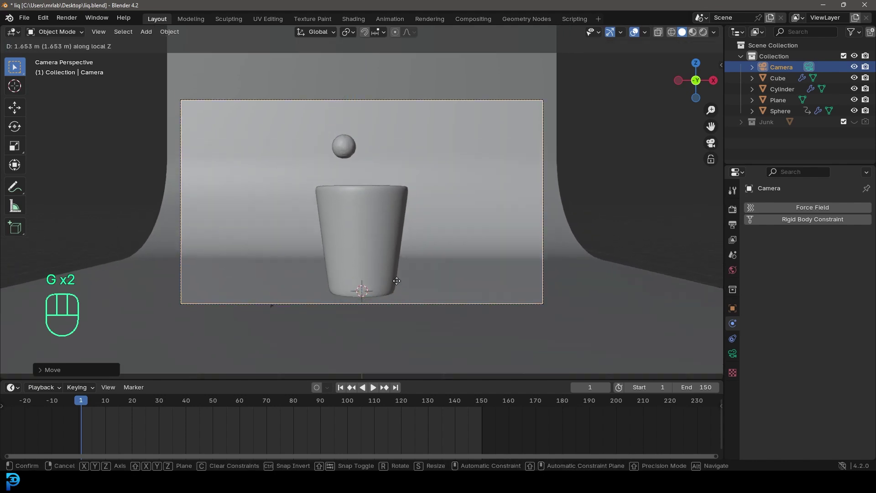
pyautogui.press('g')
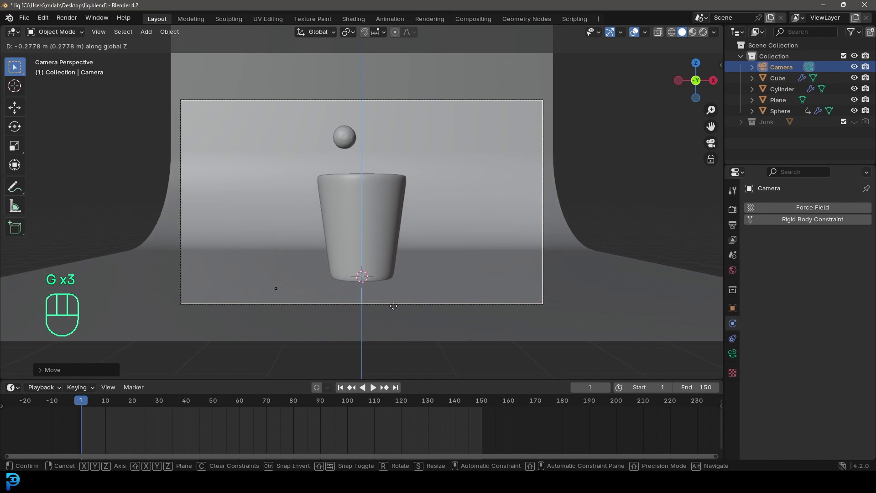
pyautogui.click(734, 211)
pyautogui.moveTo(817, 210); pyautogui.dragTo(814, 248)
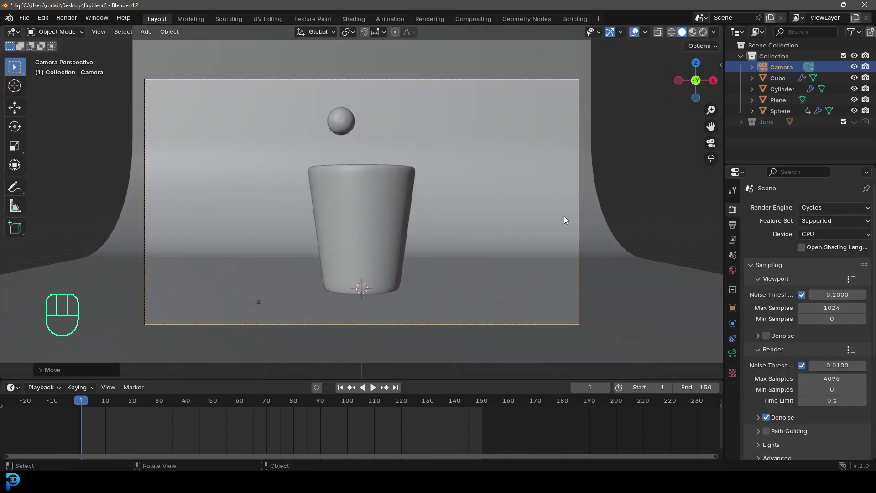
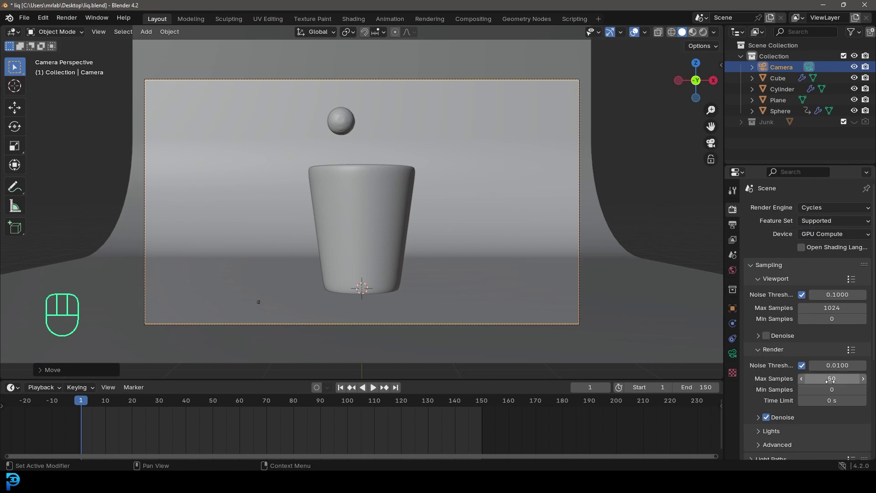
# Render with Cycles on GPU Compute at 50 max samples and save the file
pyautogui.press('ctrl+s')
pyautogui.press('ctrl+s')
pyautogui.press('ctrl+b')
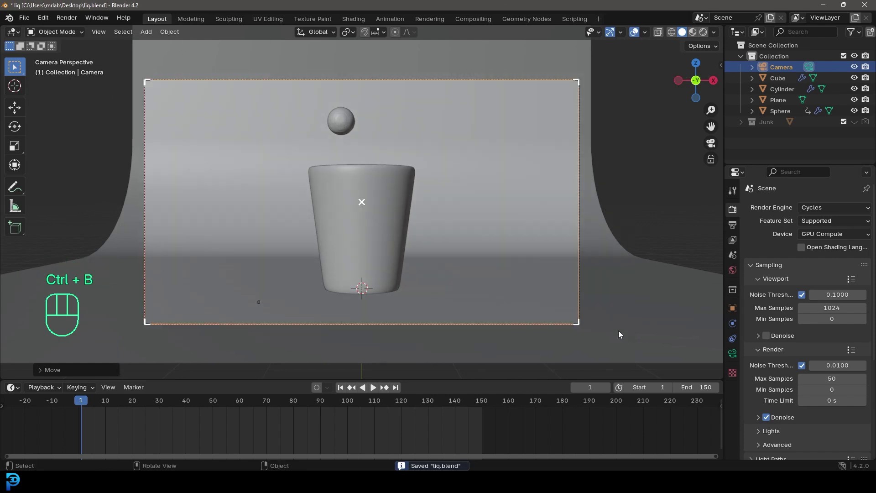
# Add an area light, then place and rotate it toward the cup
pyautogui.press('shift+a')
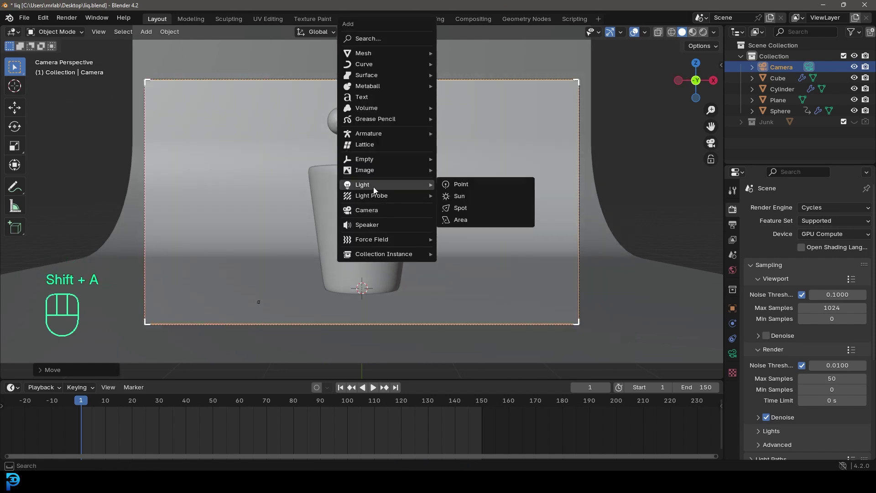
pyautogui.press('g')
pyautogui.press('r')
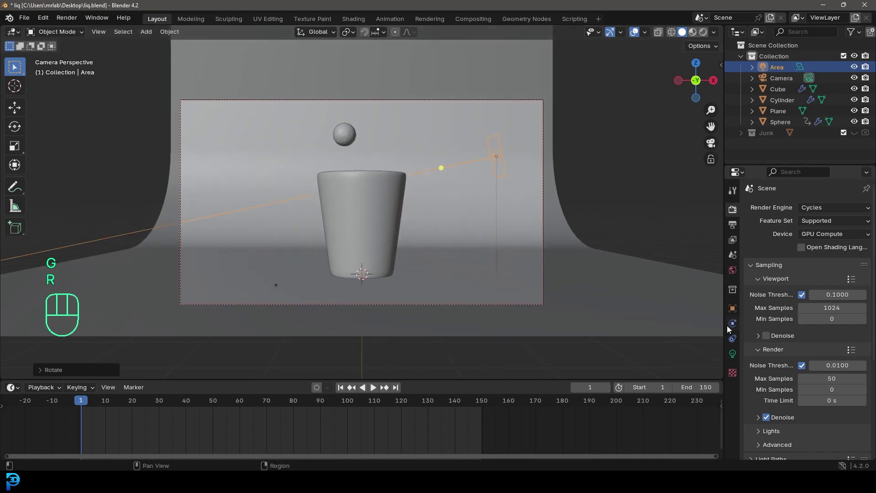
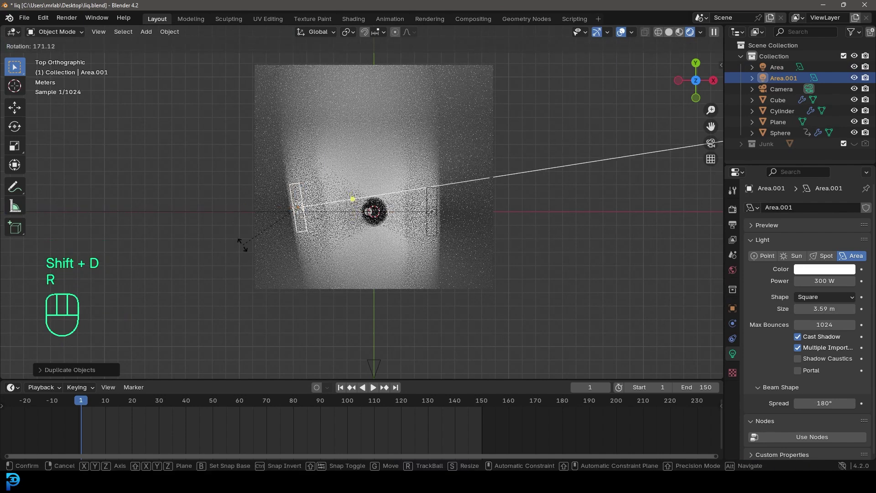
pyautogui.press('g')
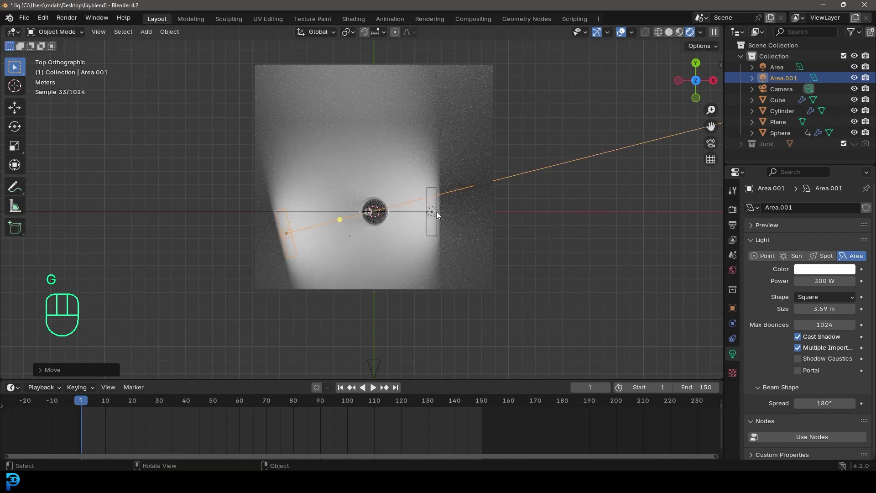
pyautogui.press('g')
pyautogui.press('r')
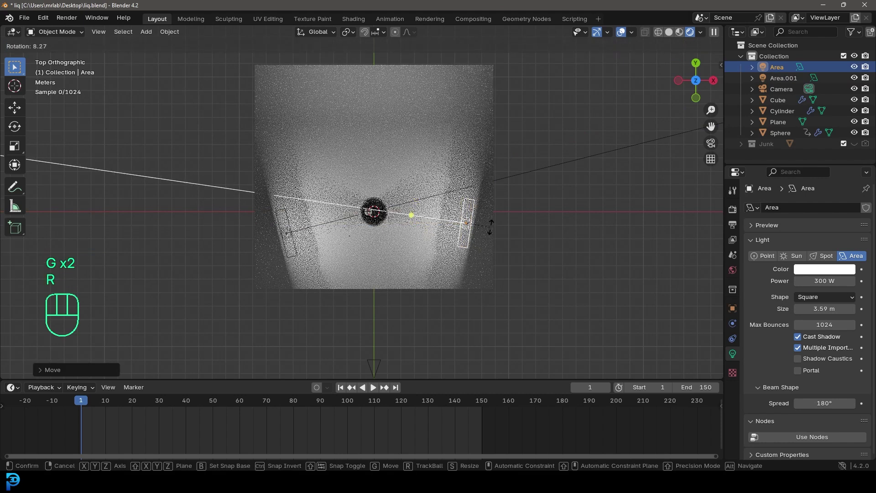
# Duplicate it into three area lights, raise Area.002 to 800 W, check through the camera and save
pyautogui.press('shift+d')
pyautogui.press('r')
pyautogui.press('KP_0')
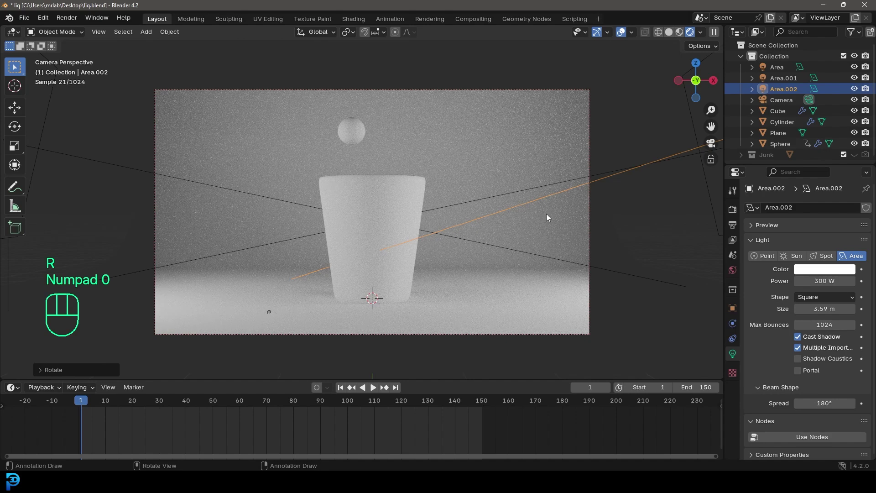
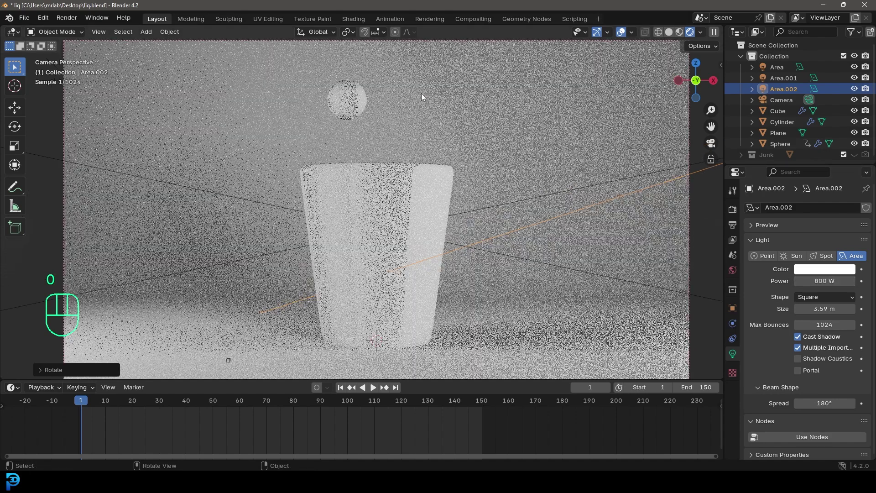
pyautogui.press('ctrl+s')
# Make the Cylinder clear glass with Transmission 1.0 and Roughness 0.049, then select the liquid
pyautogui.click(432, 179)
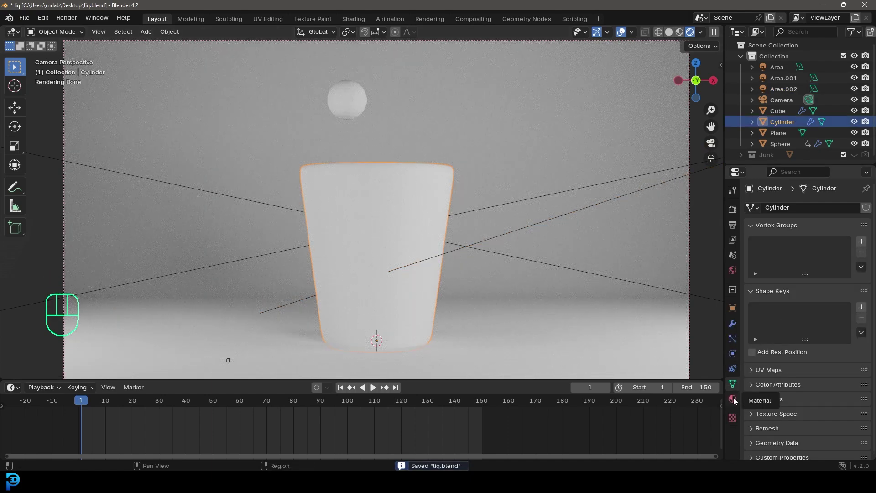
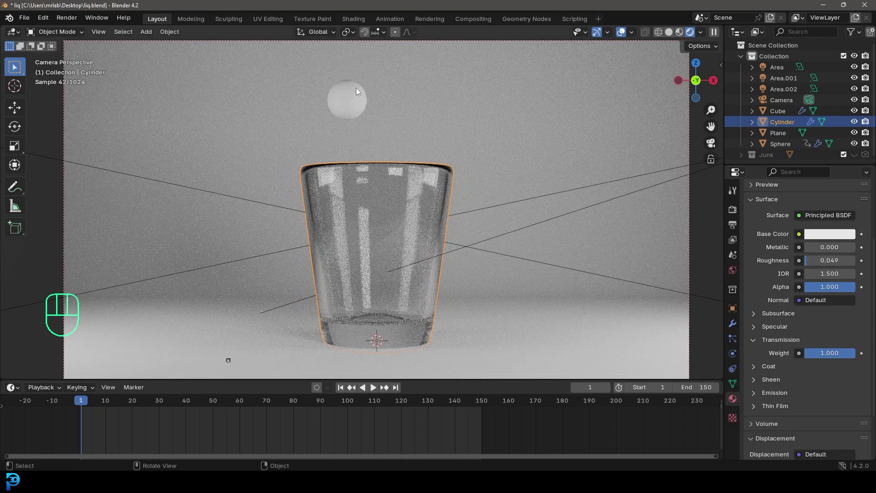
pyautogui.click(357, 92)
# Give the liquid a new light-blue transmissive material with 0.022 roughness
pyautogui.press('space')
pyautogui.press('space')
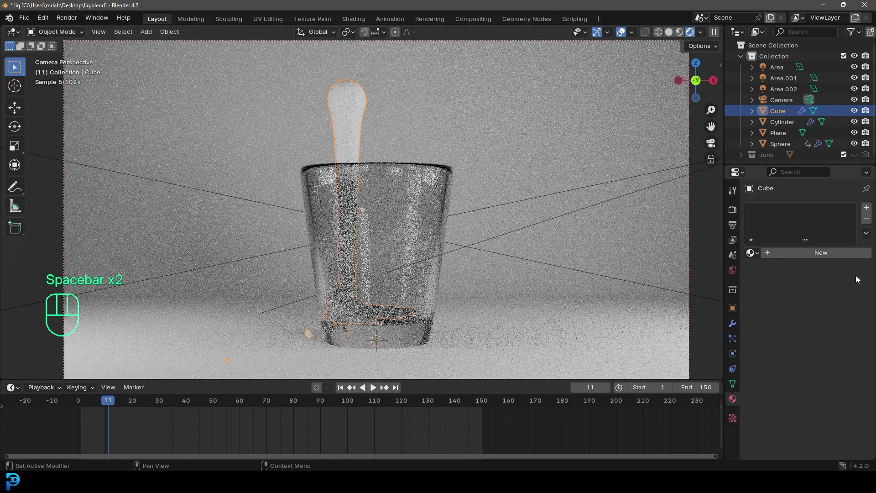
pyautogui.click(818, 256)
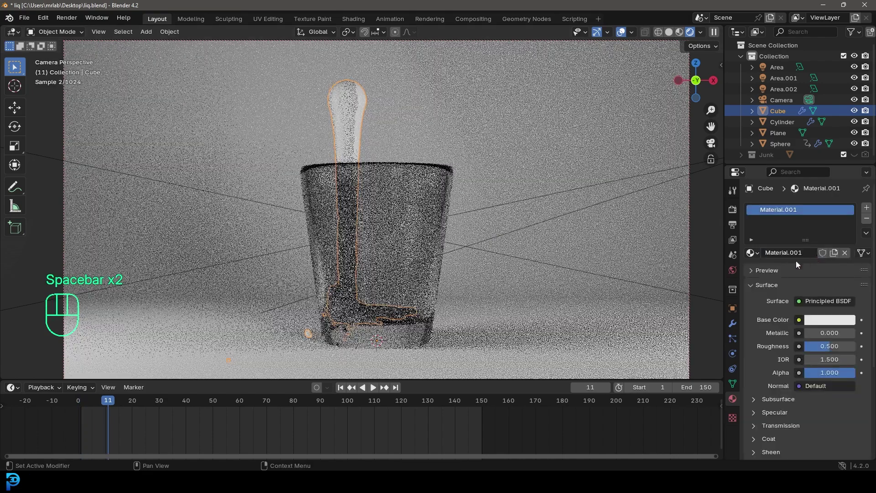
pyautogui.click(826, 323)
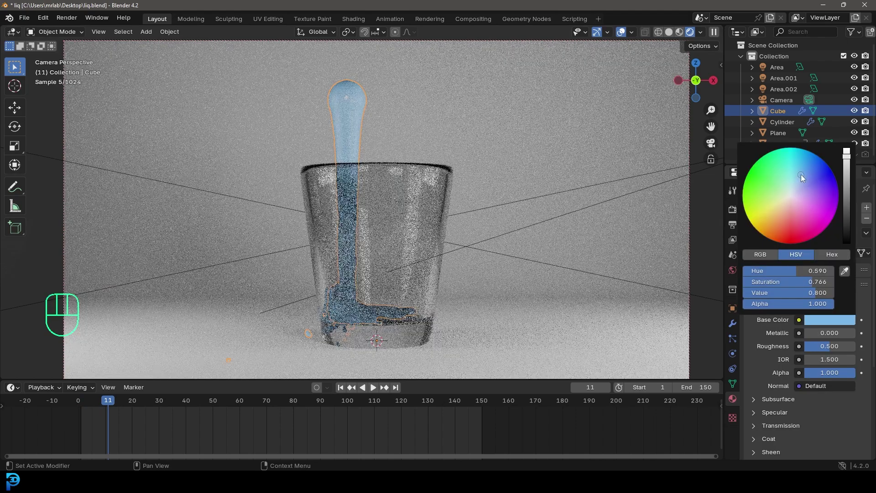
pyautogui.click(762, 426)
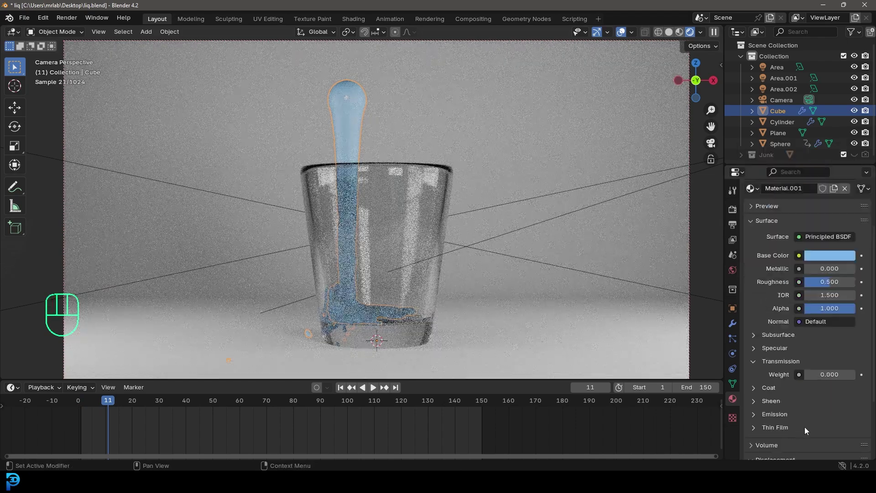
pyautogui.click(815, 375)
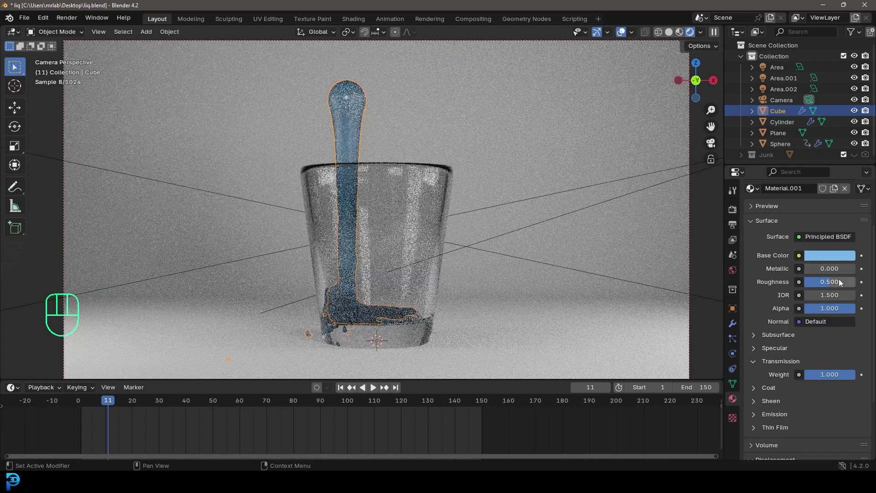
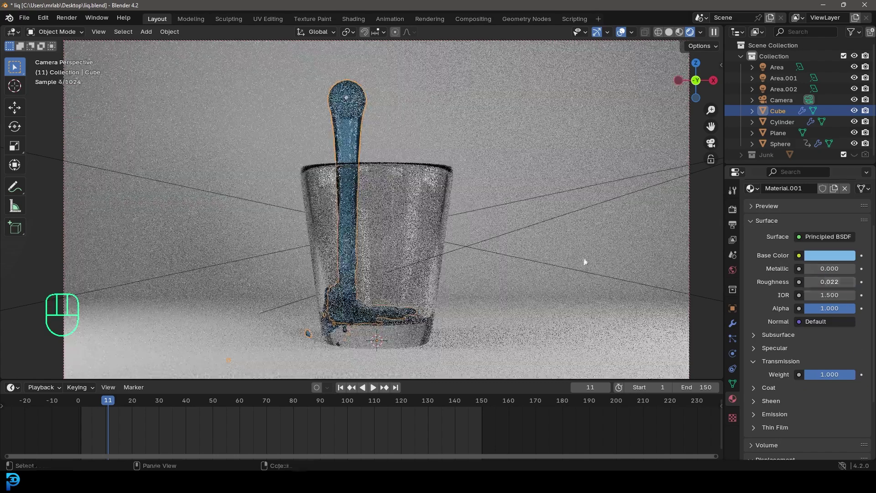
pyautogui.press('alt+a')
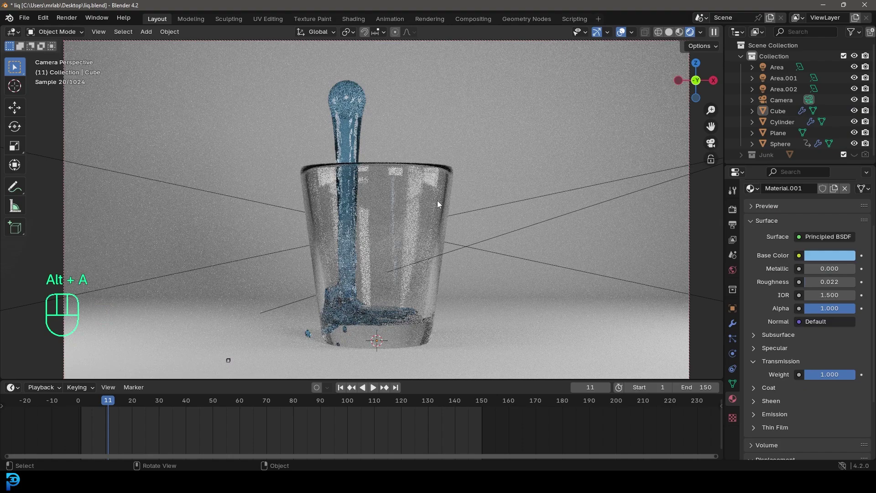
# Play the pour through the camera and stop at frame 33 with liquid partway up the glass
pyautogui.moveTo(836, 258); pyautogui.dragTo(812, 159)
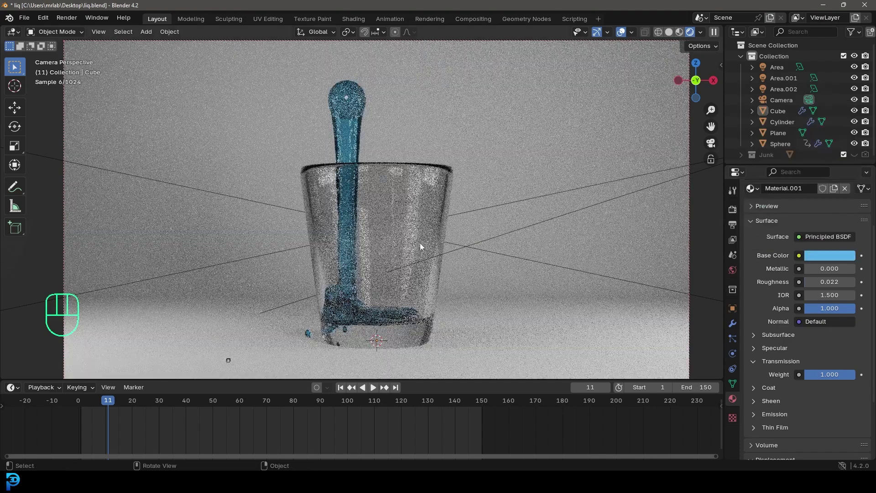
pyautogui.press('space')
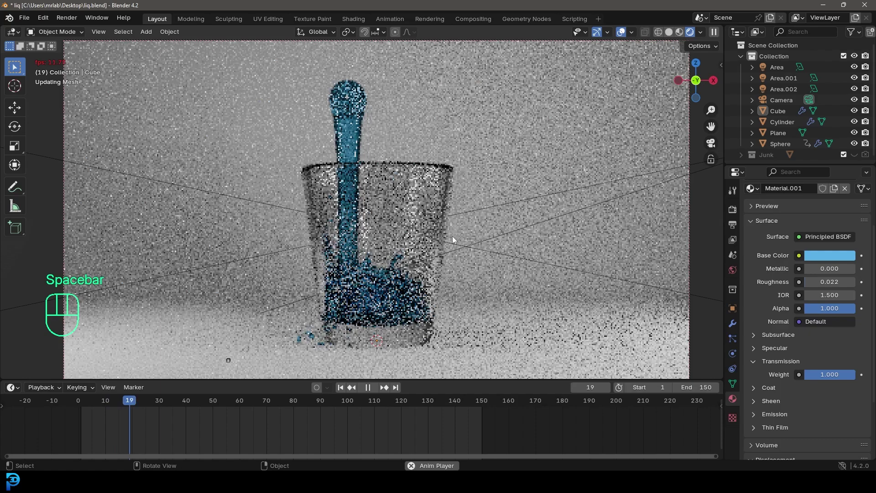
pyautogui.press('space')
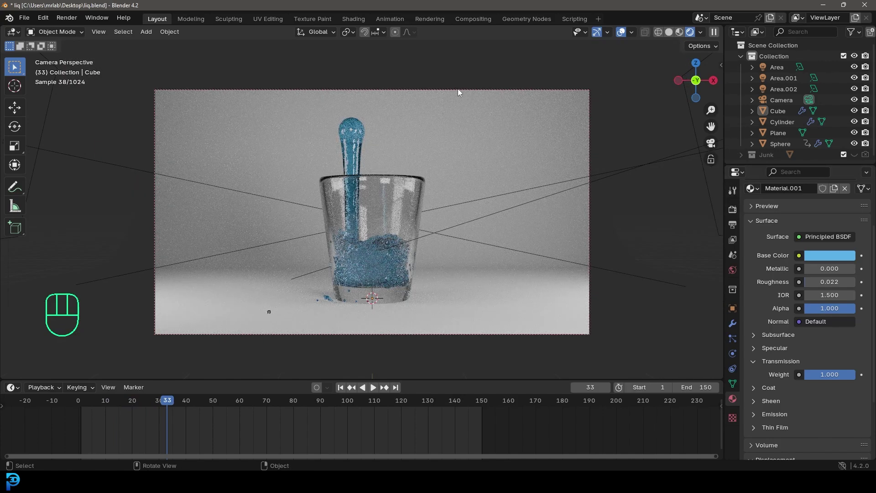
# Enable the camera's Depth of Field with Focus Object set to Cylinder
pyautogui.click(460, 92)
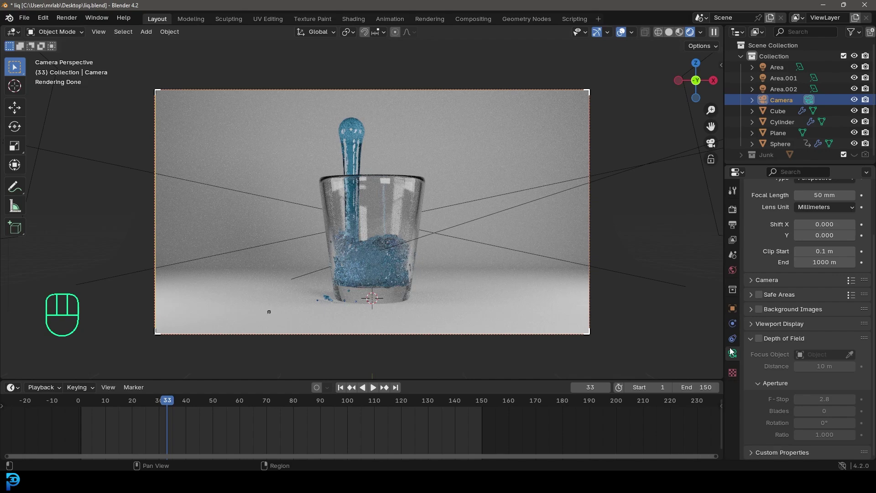
pyautogui.click(764, 343)
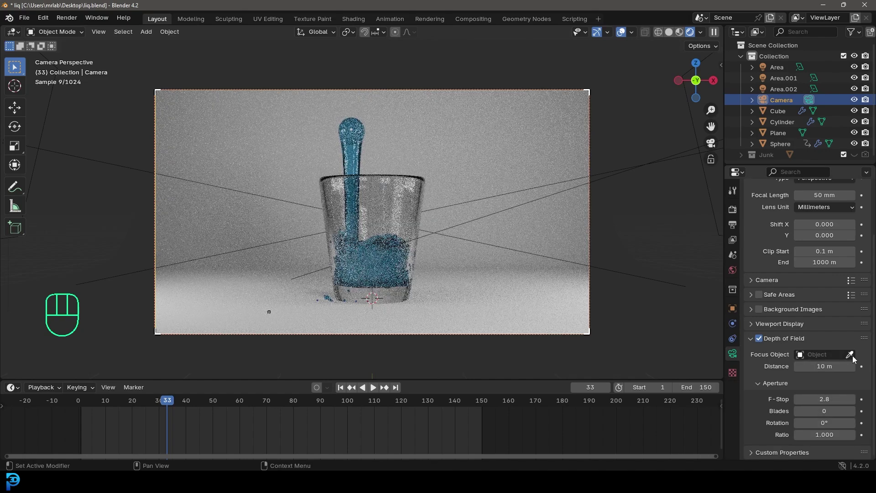
pyautogui.click(853, 358)
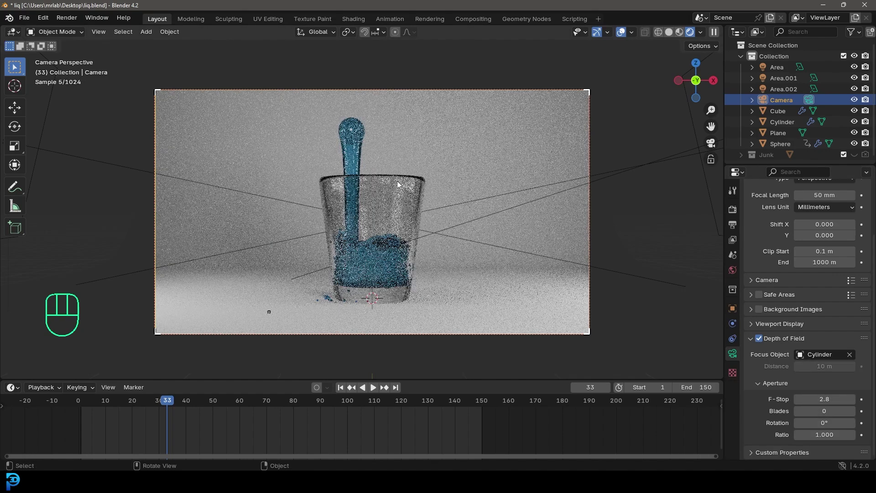
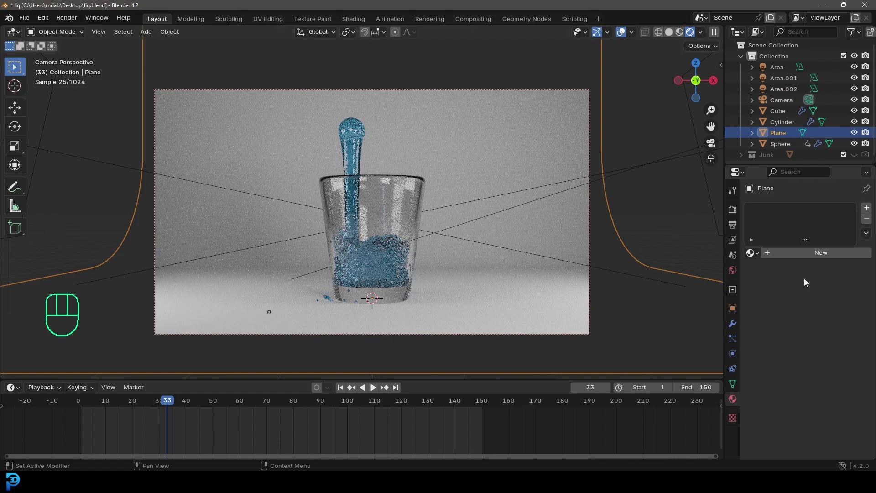
# Create new material Material.002 for the backdrop Plane
pyautogui.click(813, 257)
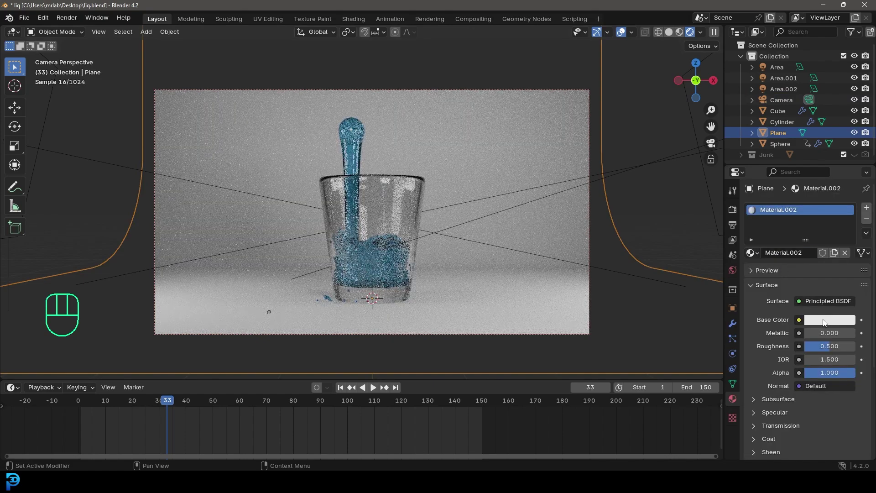
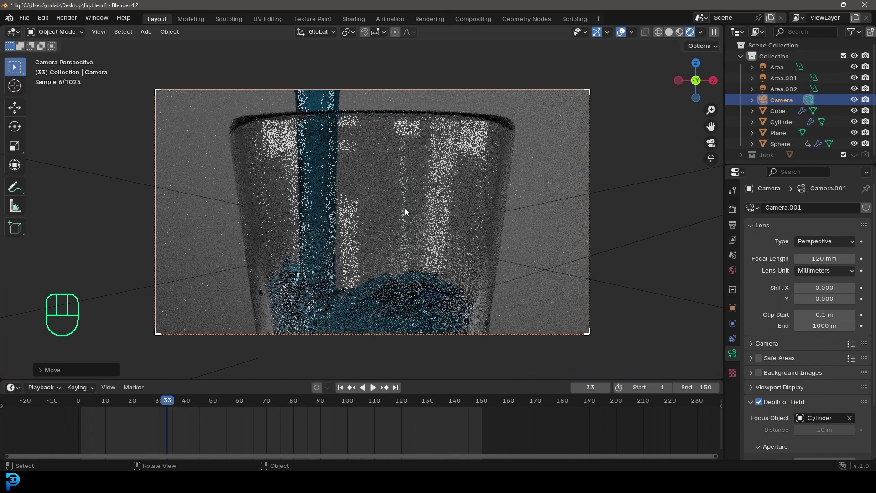
# From top view, duplicate the area light twice and place the copies around the glass
pyautogui.press('g')
pyautogui.press('ctrl+s')
pyautogui.click(668, 145)
pyautogui.moveTo(640, 174); pyautogui.dragTo(627, 212)
pyautogui.press('KP_7')
pyautogui.press('shift+d')
pyautogui.press('r')
pyautogui.press('shift+d')
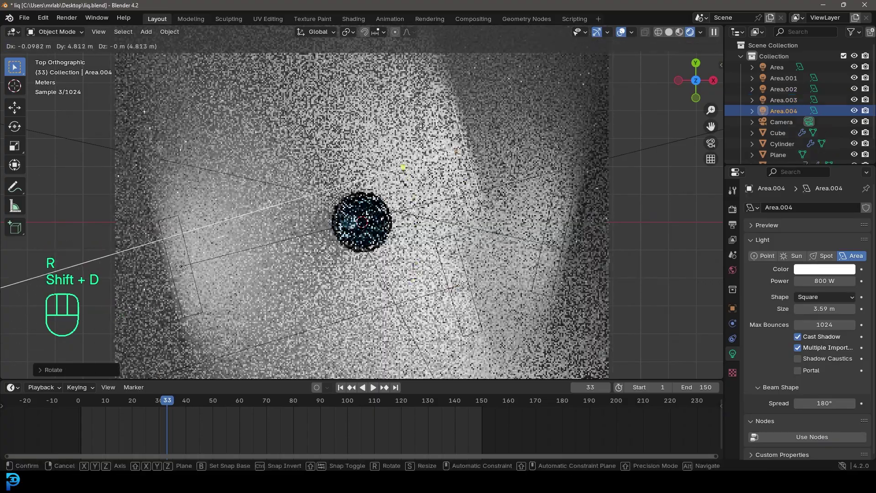
pyautogui.press('r')
# Set Area.003 power to 120 W, reposition it, and save liq.blend
pyautogui.click(463, 284)
pyautogui.press('g')
pyautogui.press('r')
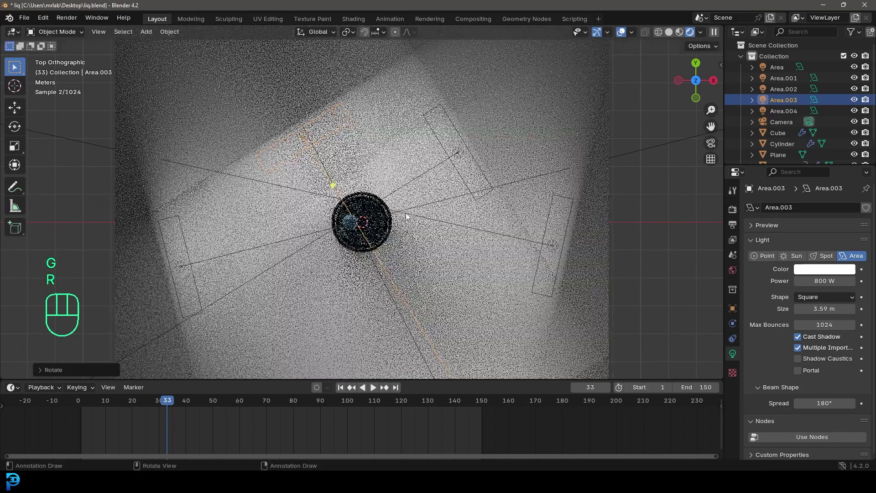
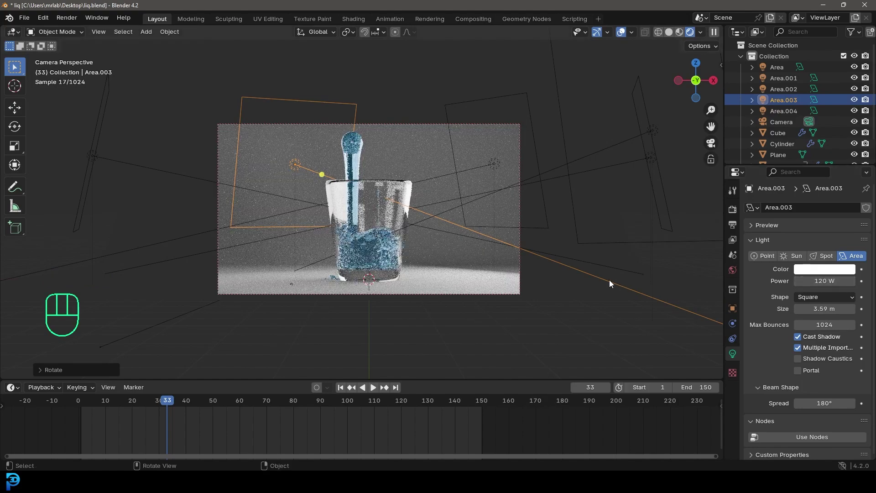
pyautogui.press('g')
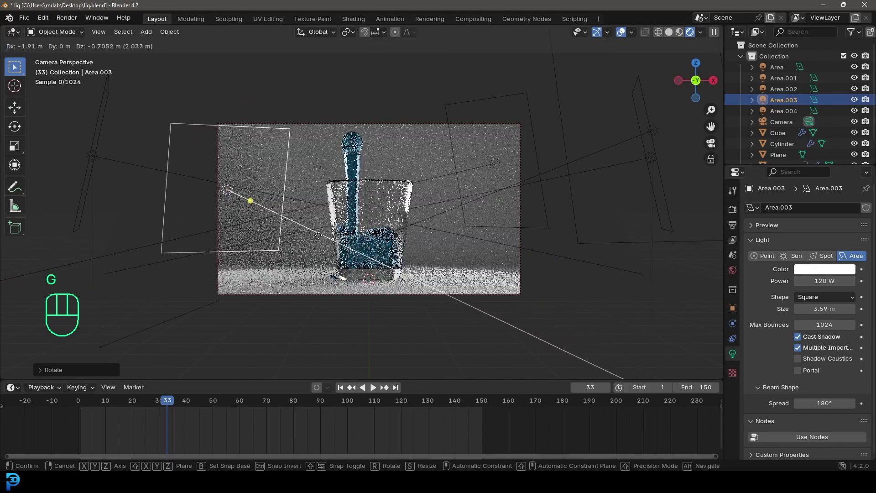
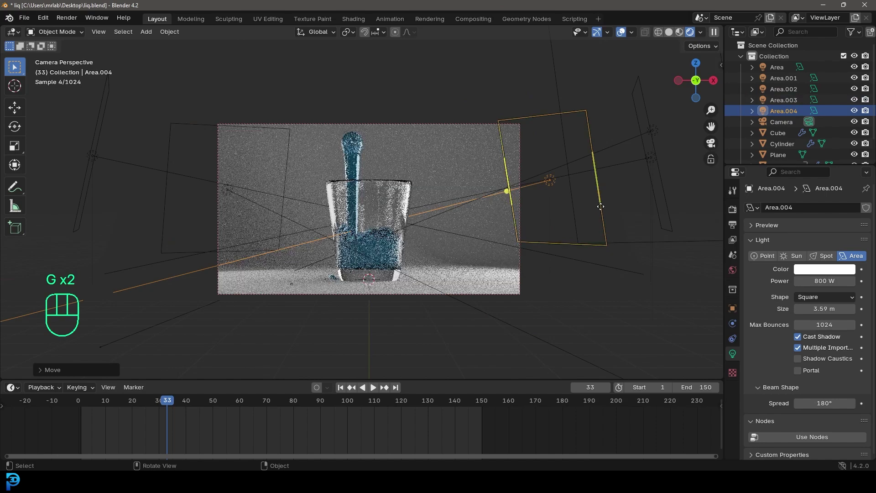
pyautogui.press('ctrl+s')
# Tilt the camera around X and raise it along Z to reframe the glass, in solid shading, and save
pyautogui.moveTo(355, 33); pyautogui.dragTo(358, 71)
pyautogui.press('r')
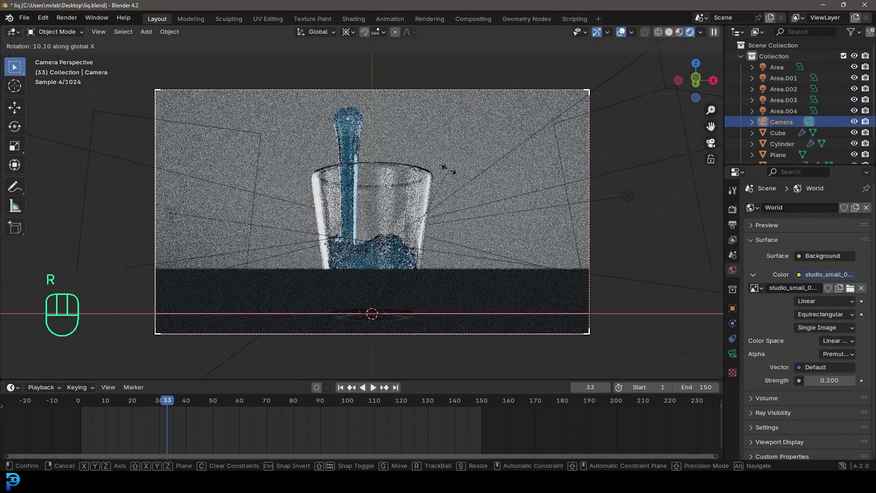
pyautogui.press('g')
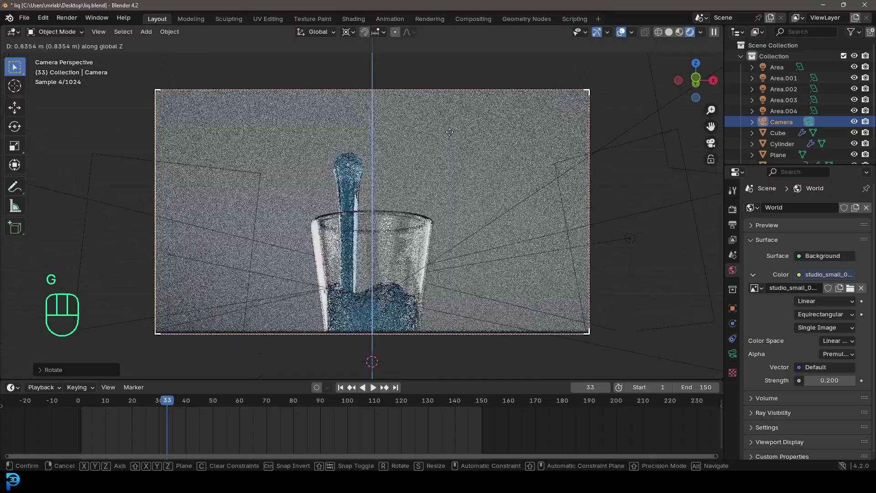
pyautogui.press('r')
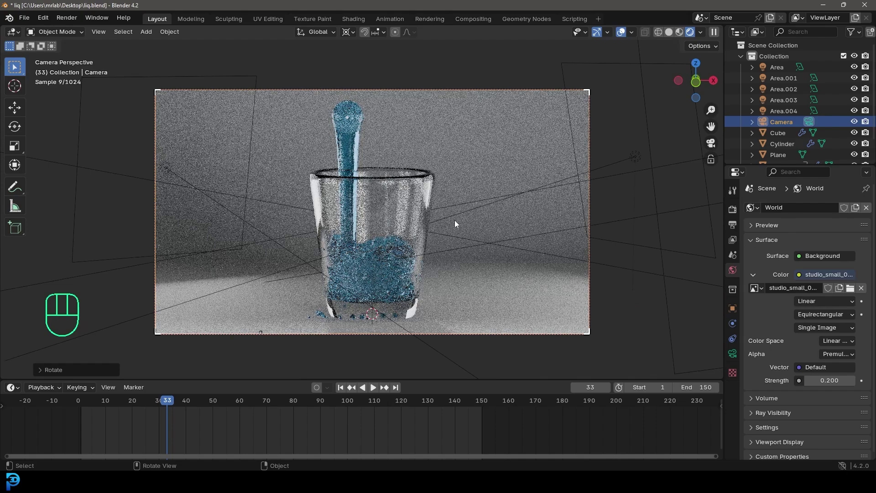
pyautogui.press('g')
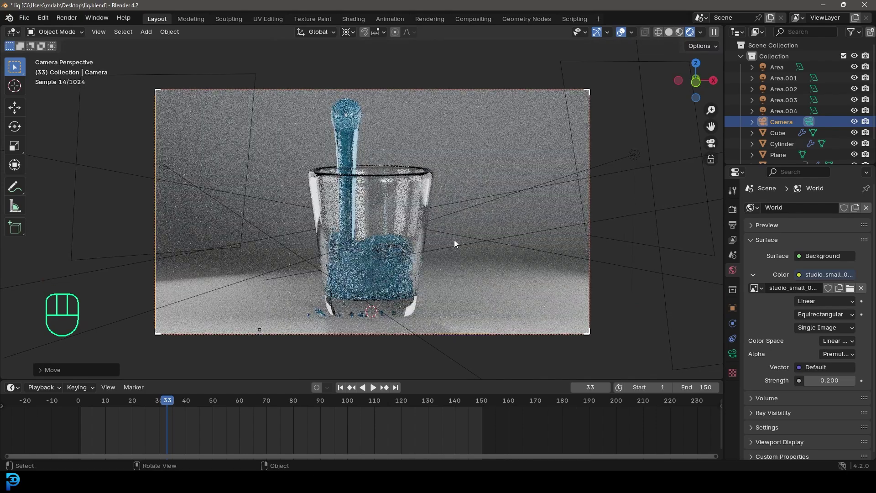
pyautogui.press('z')
pyautogui.press('ctrl+s')
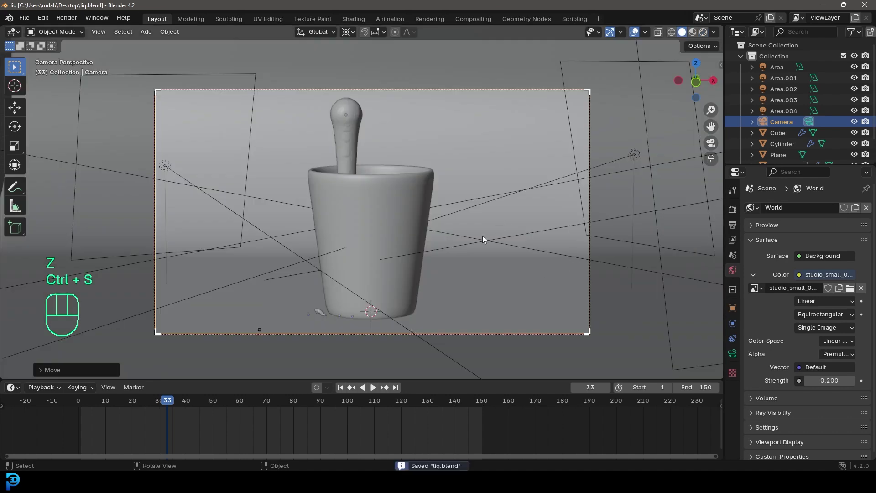
# Rewind and play the animation to check the pour, stopping around frame 50, then save
pyautogui.press('shift+Left')
pyautogui.press('space')
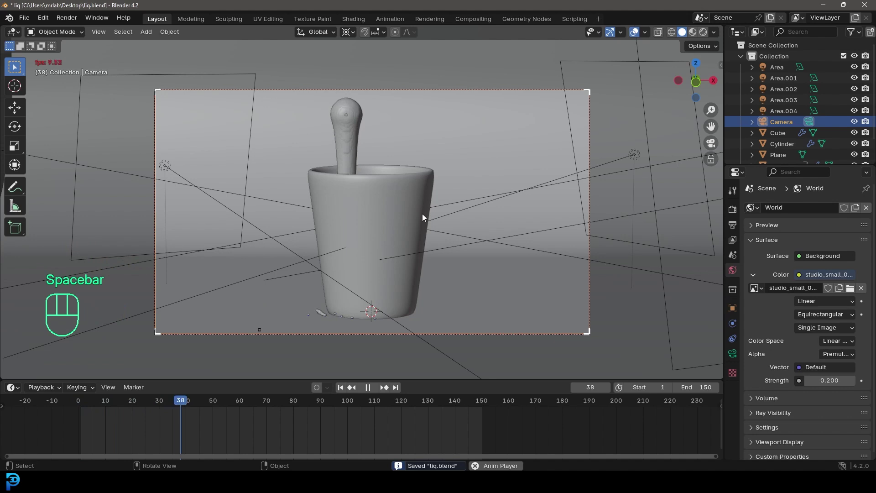
pyautogui.press('space')
pyautogui.press('ctrl+s')
# Set render output to the Desktop as FFmpeg video in an MPEG-4 container and save
pyautogui.click(737, 227)
pyautogui.click(864, 426)
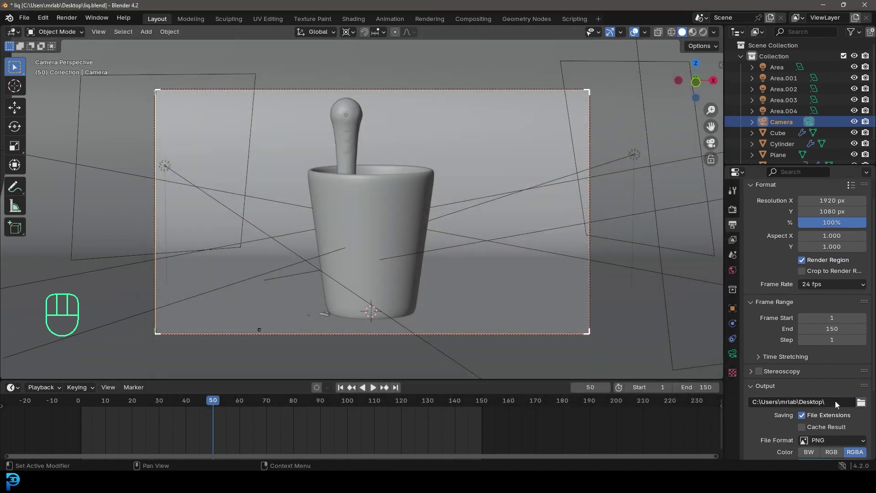
pyautogui.moveTo(844, 403); pyautogui.dragTo(829, 316)
pyautogui.click(768, 427)
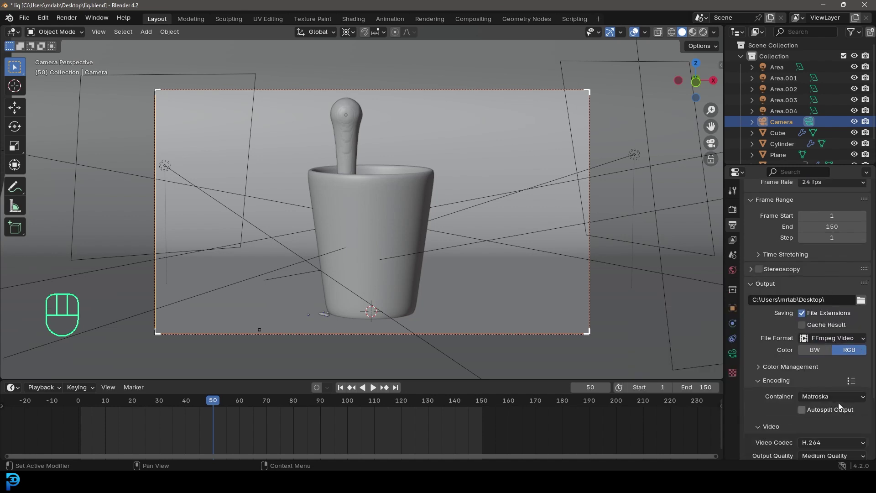
pyautogui.moveTo(827, 400); pyautogui.dragTo(832, 304)
pyautogui.press('ctrl+s')
pyautogui.moveTo(76, 21); pyautogui.dragTo(220, 51)
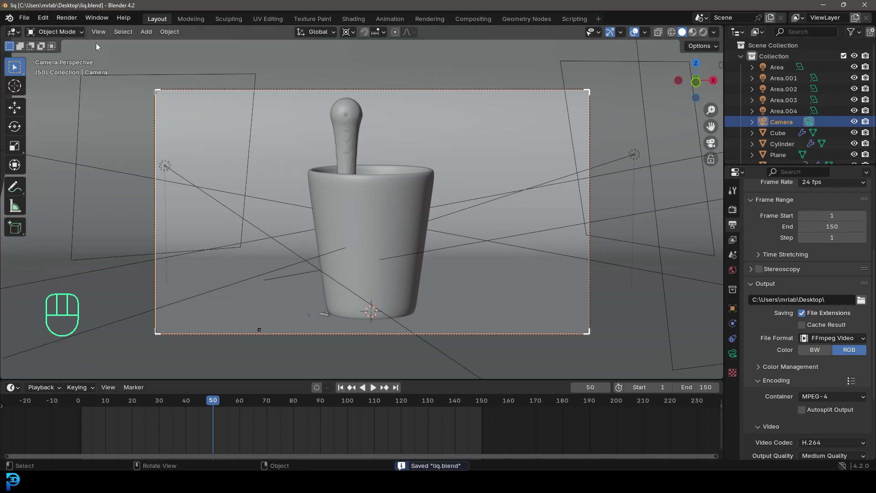
# Return to rendered preview, play the animation, and orbit away from the camera view
pyautogui.press('z')
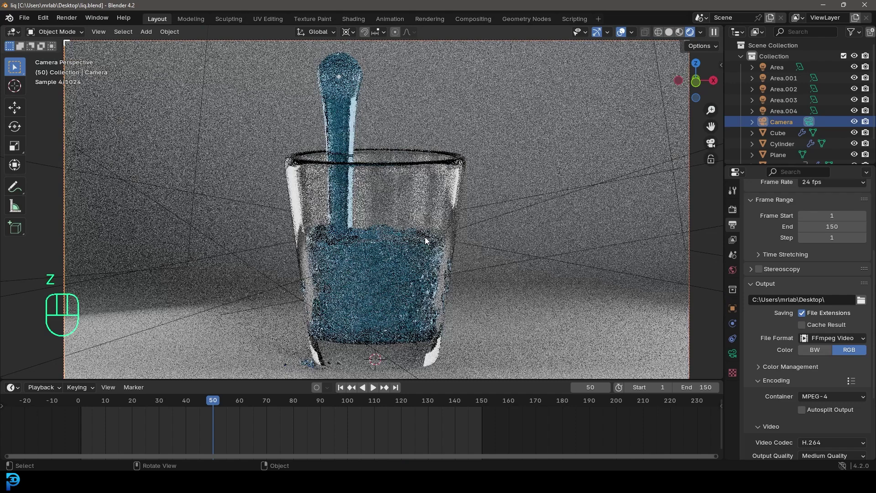
pyautogui.press('space')
pyautogui.press('z')
pyautogui.moveTo(468, 252); pyautogui.dragTo(425, 253)
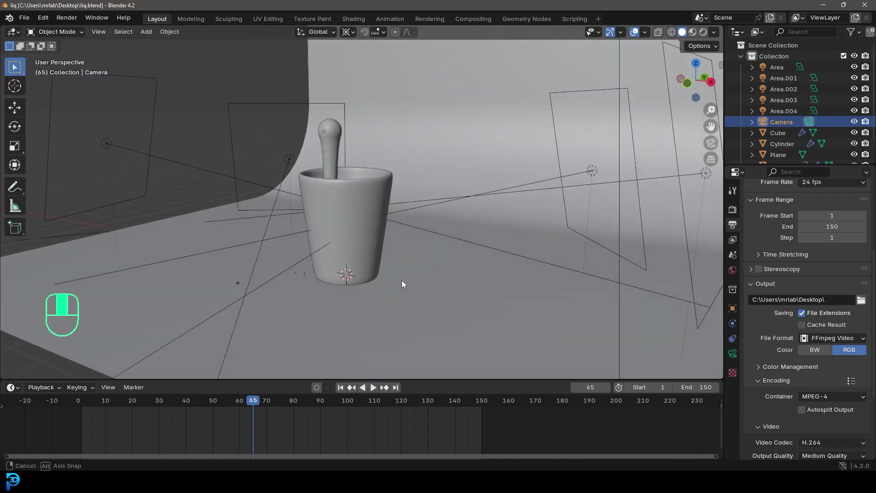